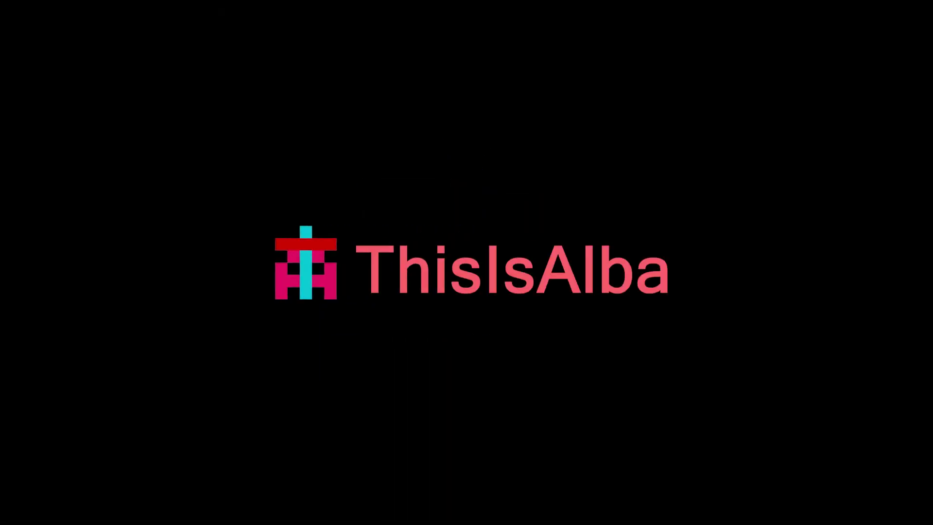
# - Bring up the Add list over the base model and point at the Curve entries
pyautogui.press('n')
pyautogui.moveTo(438, 241); pyautogui.dragTo(453, 251)
pyautogui.scroll(-3)
pyautogui.press('shift+a')
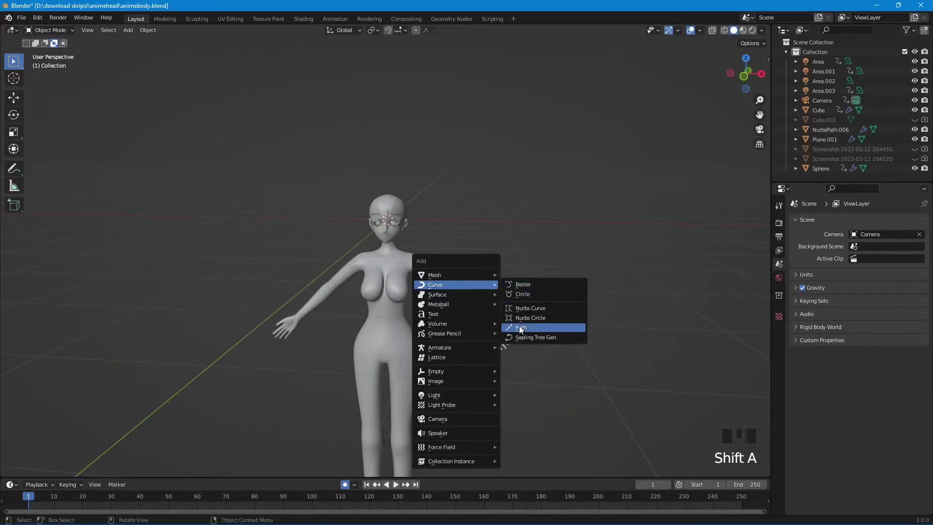
# - Add a path and a Bezier circle, moving the circle aside from the path
pyautogui.scroll(3)
pyautogui.middleClick(467, 305)
pyautogui.press('shift+a')
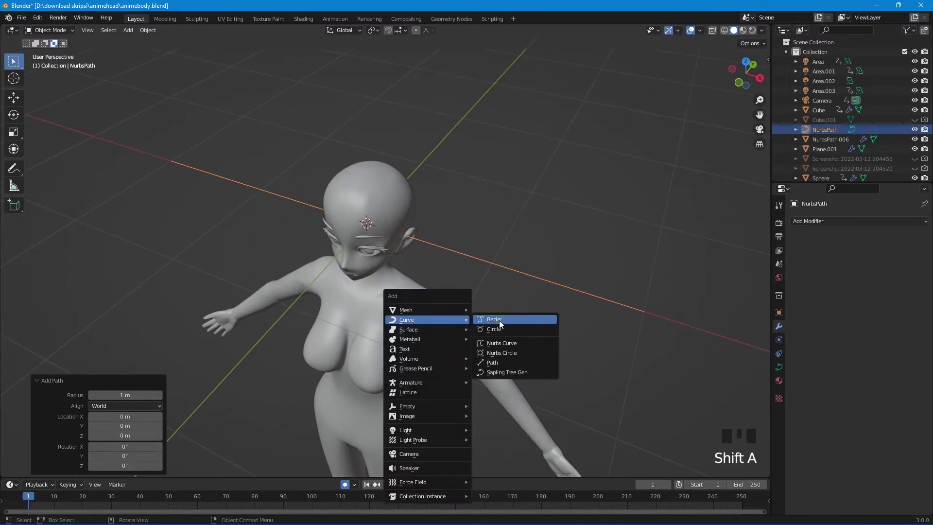
pyautogui.scroll(-3)
pyautogui.middleClick(483, 332)
pyautogui.press('g')
pyautogui.click(460, 294)
pyautogui.click(458, 223)
pyautogui.press('g')
pyautogui.scroll(-3)
pyautogui.moveTo(639, 400); pyautogui.dragTo(651, 351)
# - Select the path and set its Geometry Bevel object by picking the BezierCircle from the scene
pyautogui.scroll(3)
pyautogui.middleClick(580, 328)
pyautogui.scroll(3)
pyautogui.click(341, 299)
pyautogui.click(341, 312)
pyautogui.moveTo(329, 298); pyautogui.dragTo(782, 370)
pyautogui.click(781, 370)
pyautogui.scroll(-3)
pyautogui.scroll(-3)
pyautogui.click(860, 415)
pyautogui.click(911, 422)
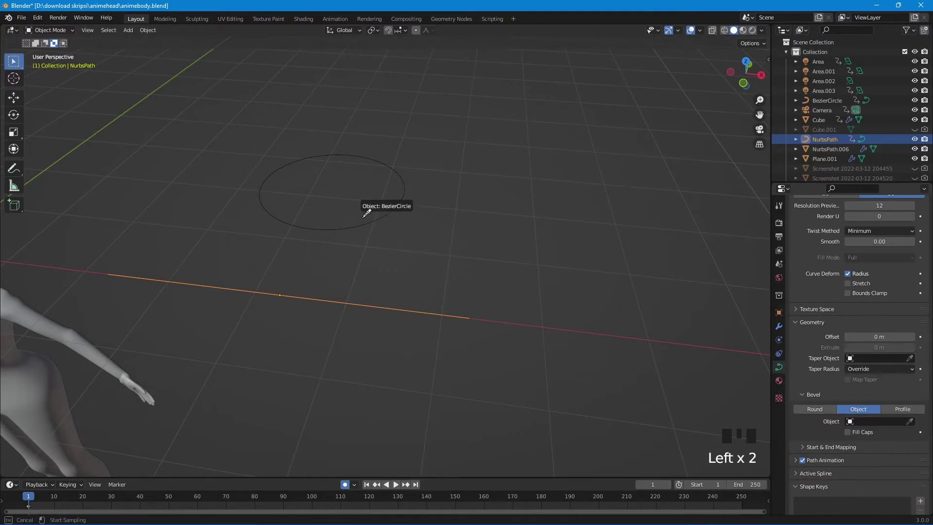
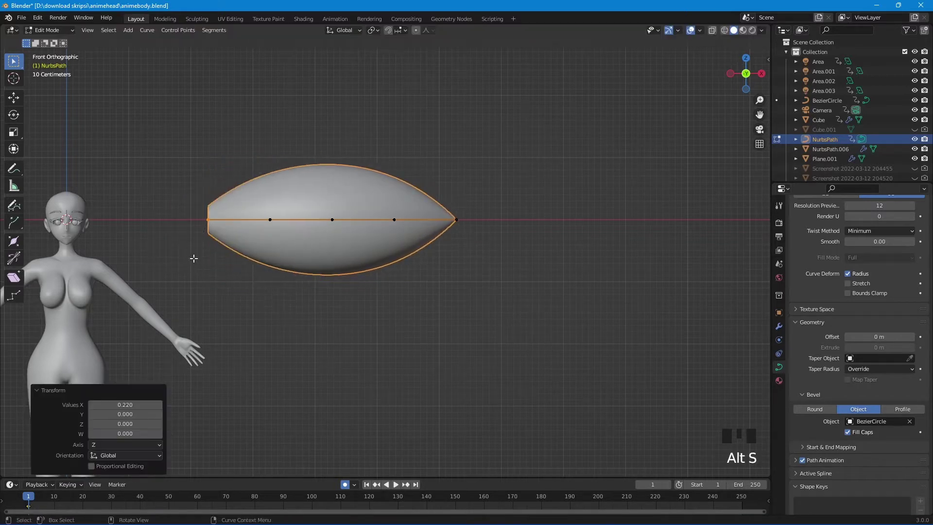
# - Shrink the radius of the path's end points with Alt+S so the tube tapers to points
pyautogui.press('alt+s')
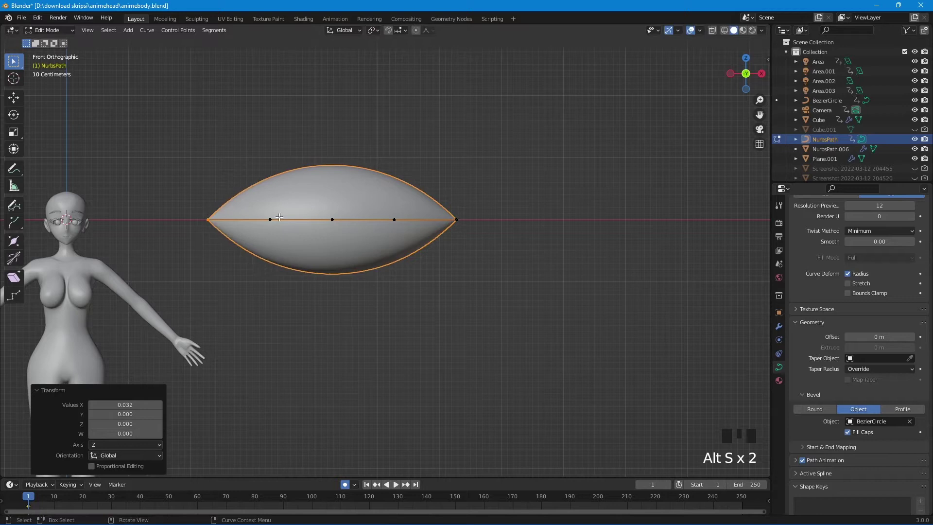
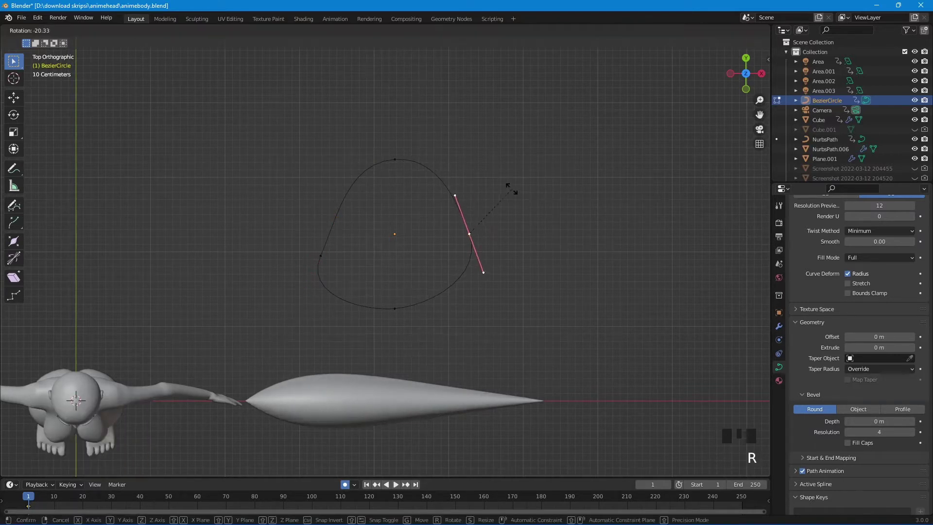
# - Move a control point of the Bezier circle profile to skew it into a lopsided rounded outline
pyautogui.press('g')
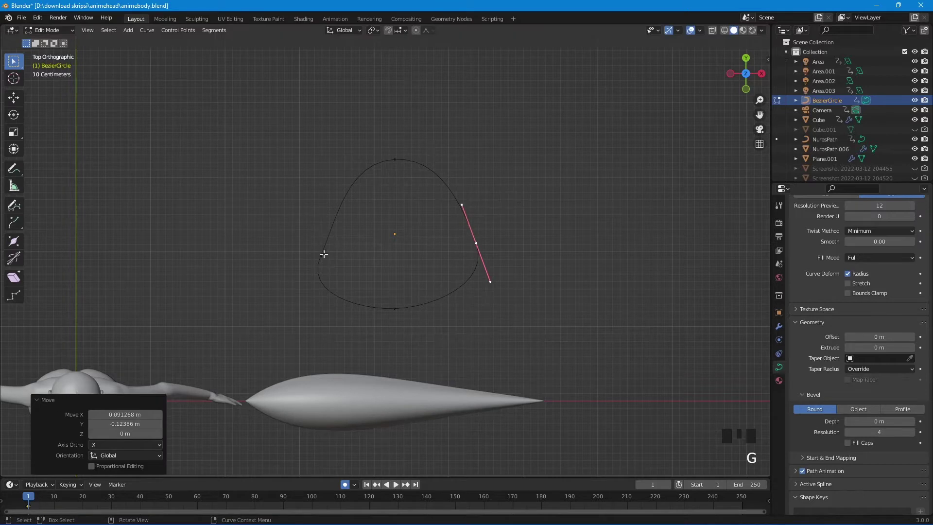
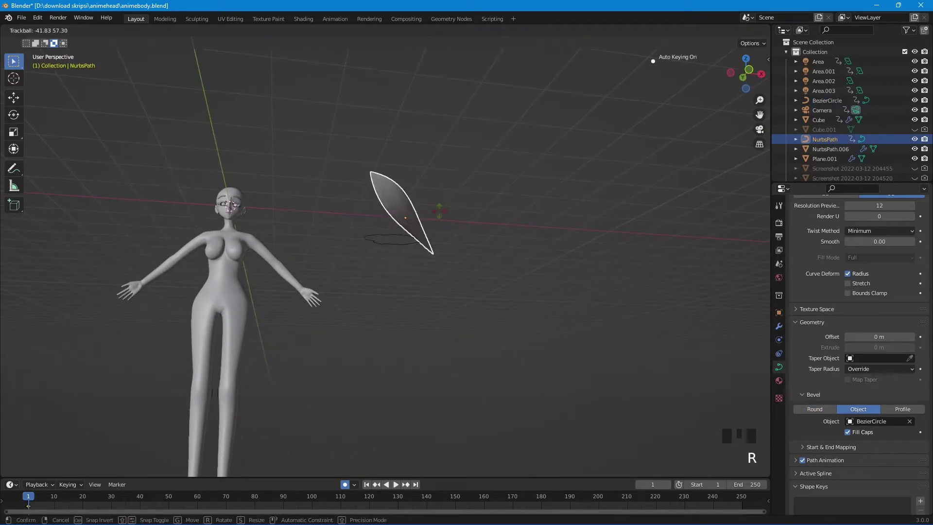
# - Orbit around the scene and bring up the Add list for mesh primitives
pyautogui.scroll(-3)
pyautogui.moveTo(468, 351); pyautogui.dragTo(436, 288)
pyautogui.scroll(3)
pyautogui.scroll(-3)
pyautogui.middleClick(464, 315)
pyautogui.press('shift+a')
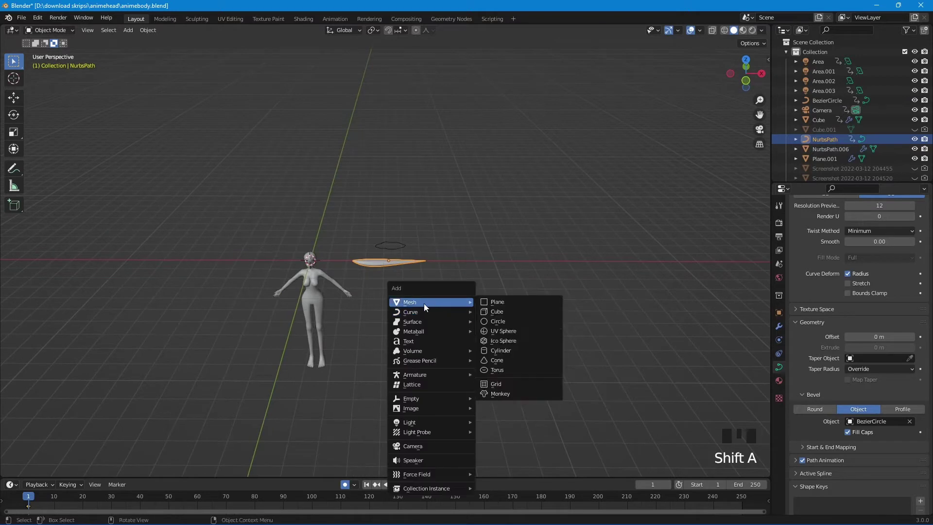
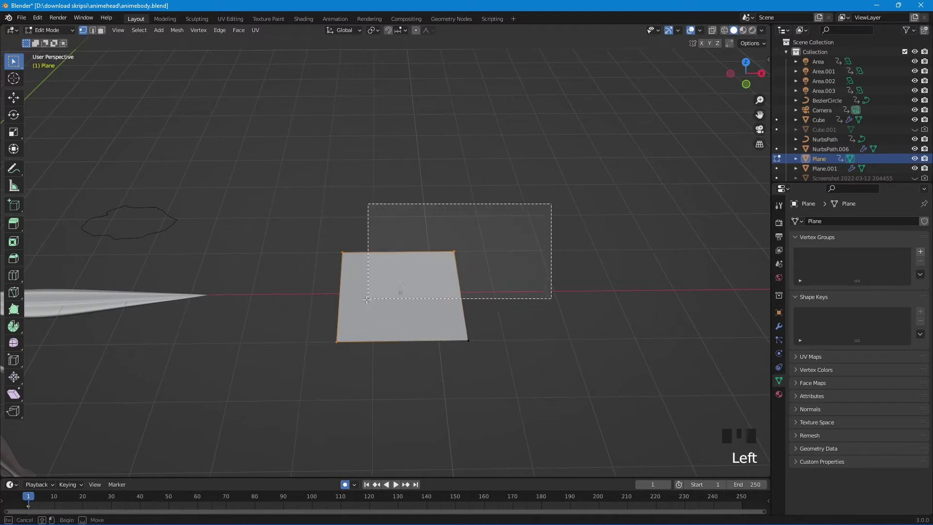
# - Delete plane vertices down to an edge line and move a vertex into a zigzag peak
pyautogui.press('Delete')
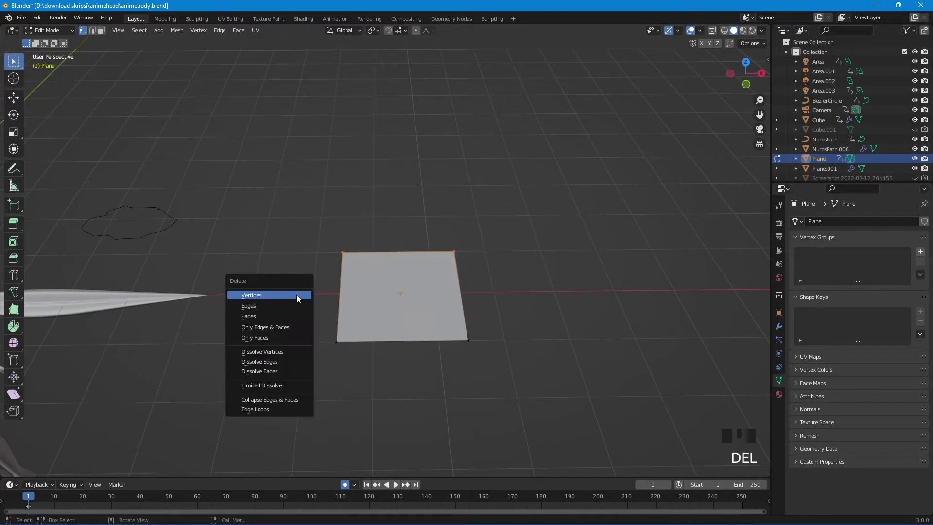
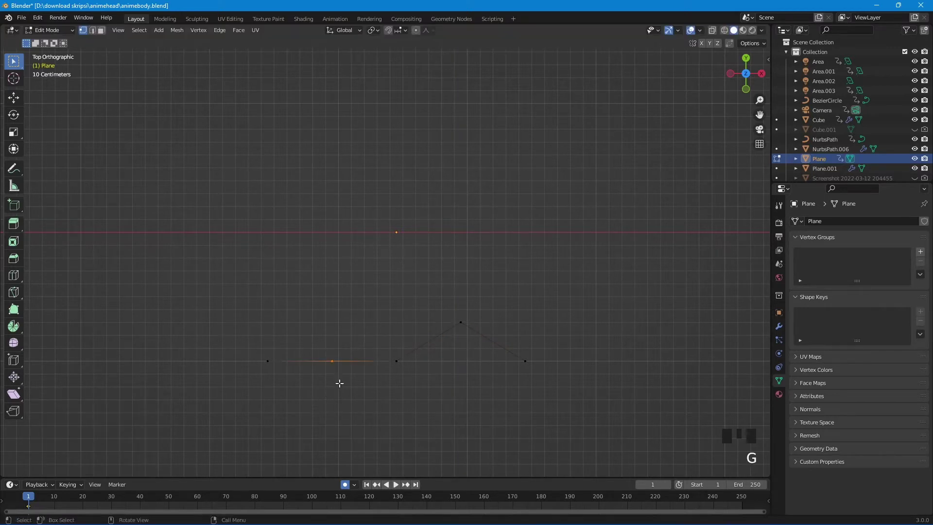
pyautogui.press('g')
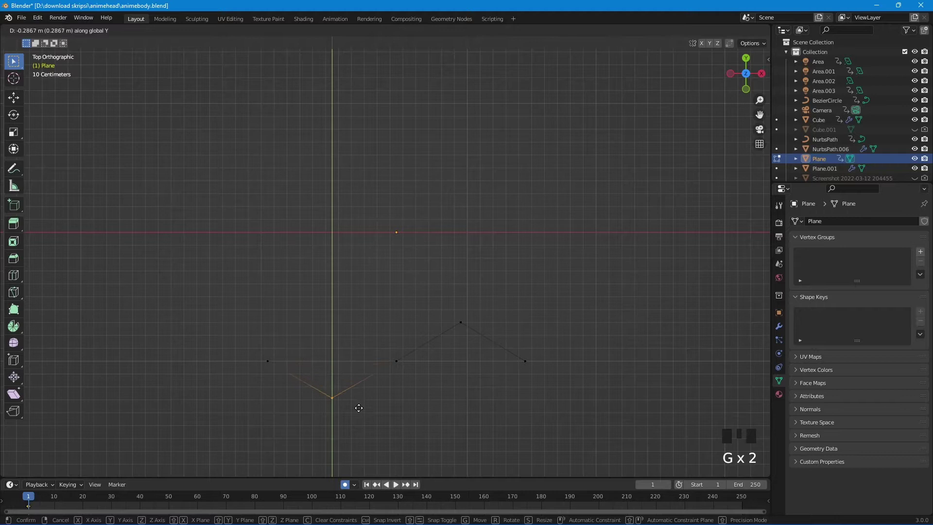
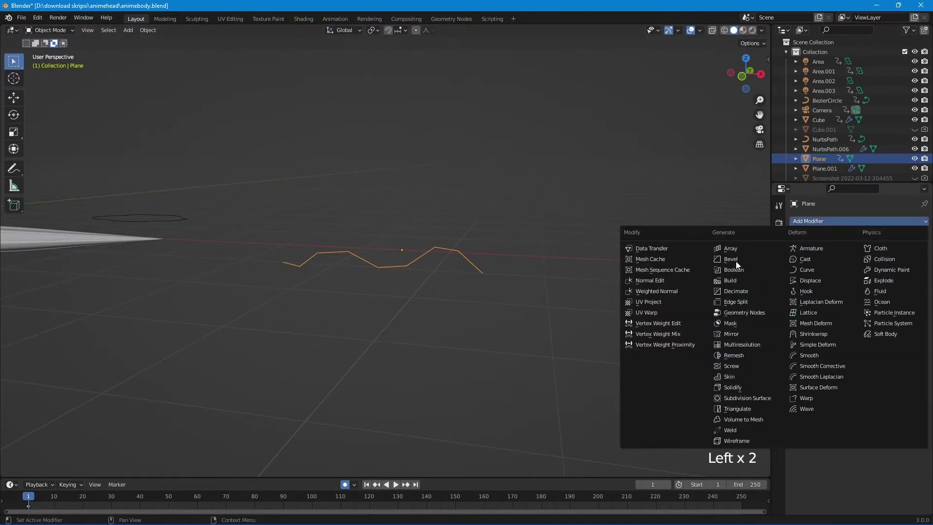
# - Repeat the zigzag line end to end with an Array modifier and enable Merge on the touching ends
pyautogui.click(739, 246)
pyautogui.press('ctrl+z')
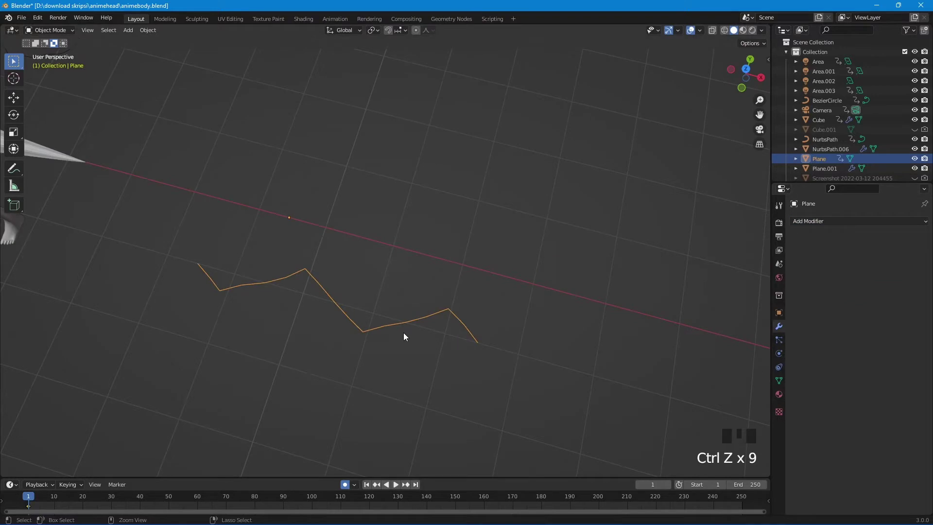
pyautogui.press('ctrl+z')
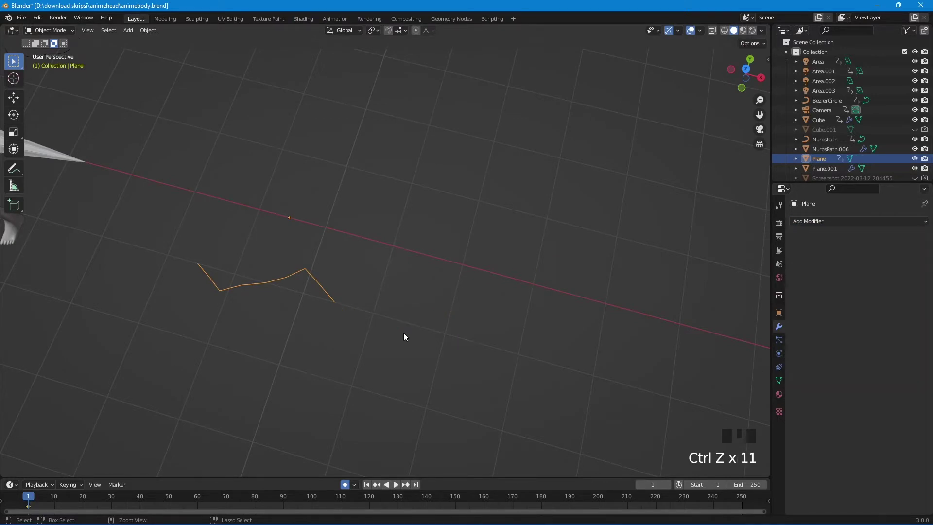
pyautogui.press('ctrl+shift+z')
pyautogui.press('ctrl+shift+z')
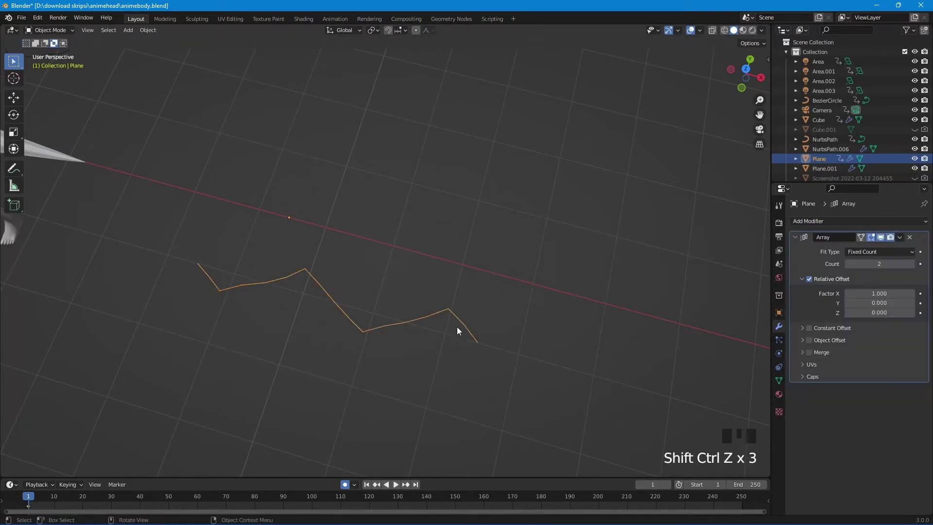
pyautogui.moveTo(486, 323); pyautogui.dragTo(815, 355)
pyautogui.click(815, 356)
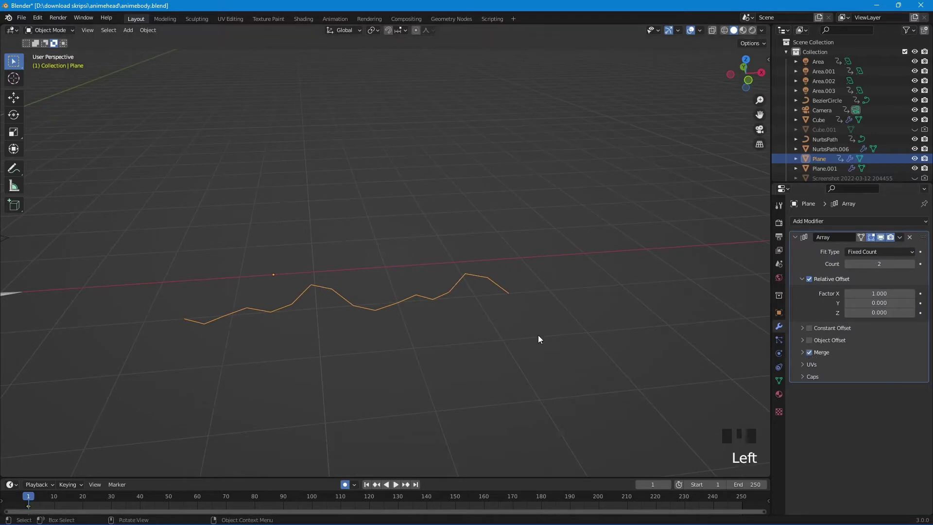
# - Inspect the smoothed wavy line and convert it to a Curve object
pyautogui.scroll(3)
pyautogui.moveTo(637, 307); pyautogui.dragTo(629, 300)
pyautogui.scroll(-3)
pyautogui.moveTo(902, 240); pyautogui.dragTo(824, 224)
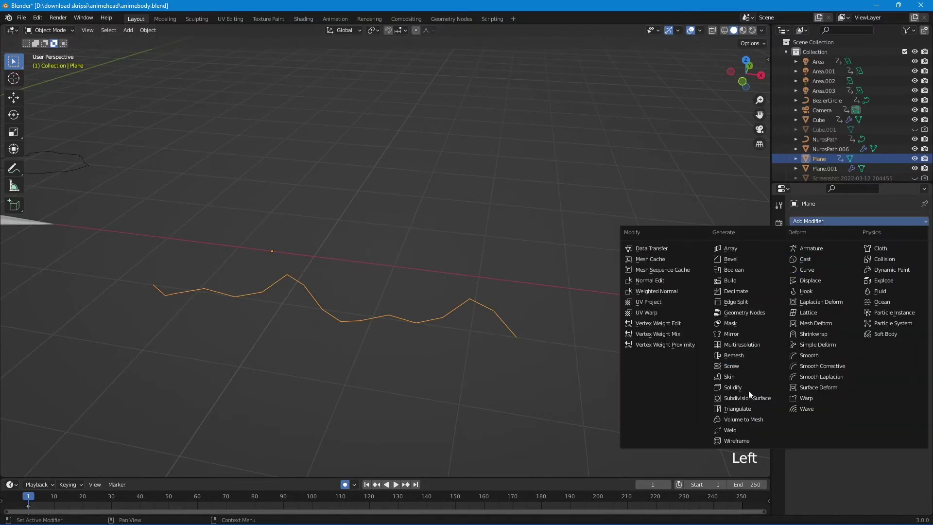
pyautogui.moveTo(751, 400); pyautogui.dragTo(488, 289)
pyautogui.scroll(-3)
pyautogui.scroll(3)
pyautogui.moveTo(405, 260); pyautogui.dragTo(330, 270)
pyautogui.scroll(-3)
pyautogui.moveTo(325, 271); pyautogui.dragTo(313, 287)
pyautogui.scroll(3)
pyautogui.moveTo(412, 298); pyautogui.dragTo(781, 365)
pyautogui.click(781, 365)
pyautogui.scroll(-3)
pyautogui.click(861, 385)
pyautogui.click(864, 392)
# - Start picking the wavy curve's bevel profile object from the scene, targeting the BezierCircle
pyautogui.moveTo(868, 402); pyautogui.dragTo(749, 370)
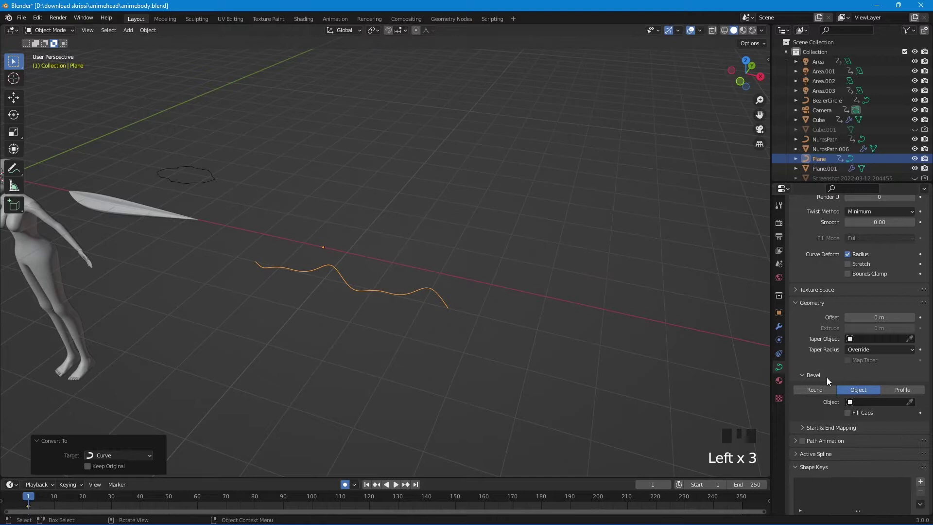
pyautogui.click(918, 405)
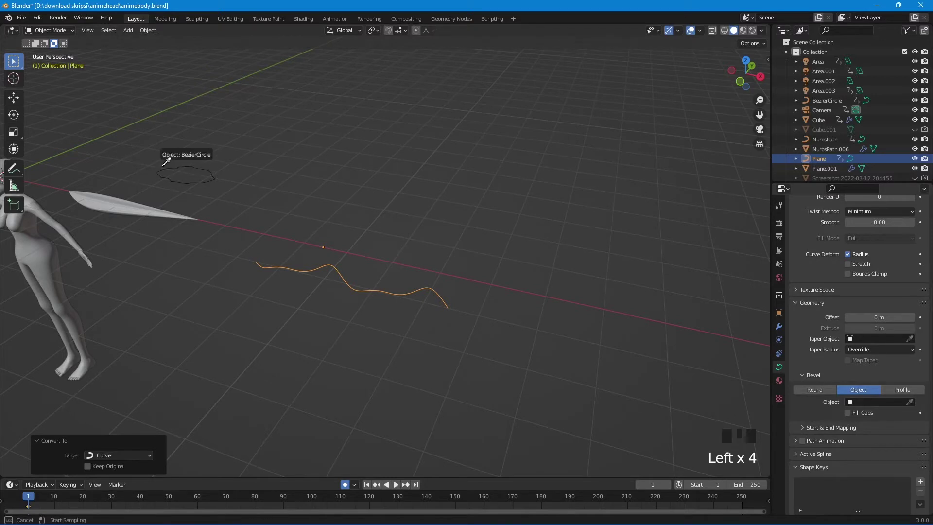
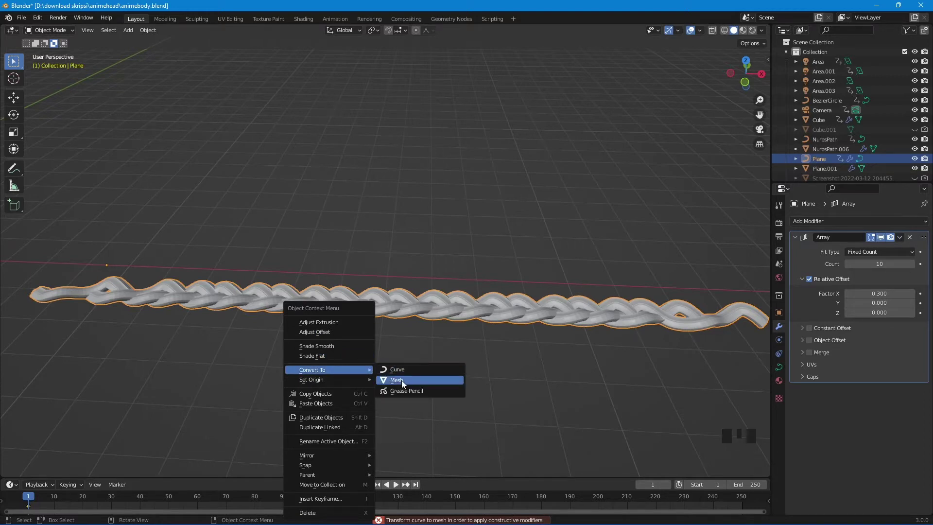
# - Scale the braid to about a quarter size, add a new NURBS path and move it along X
pyautogui.scroll(-3)
pyautogui.scroll(3)
pyautogui.press('s')
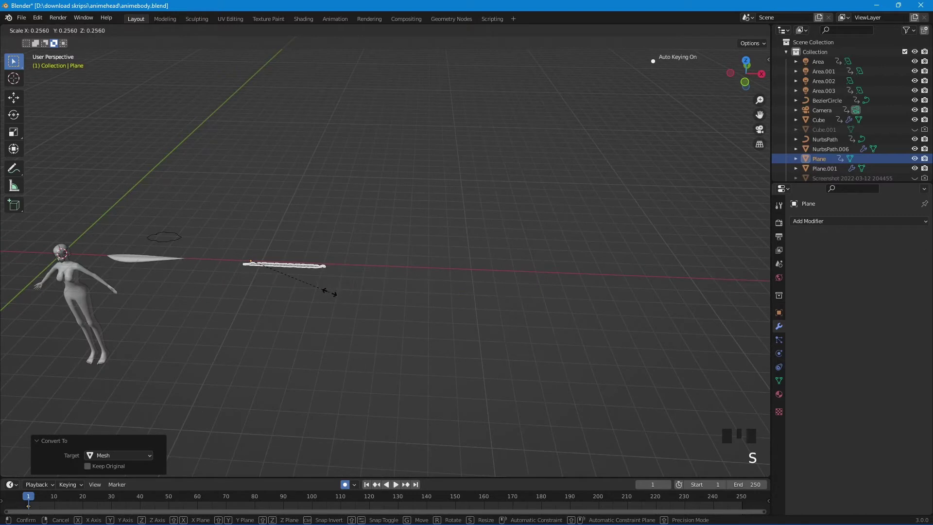
pyautogui.scroll(3)
pyautogui.middleClick(258, 293)
pyautogui.press('shift+a')
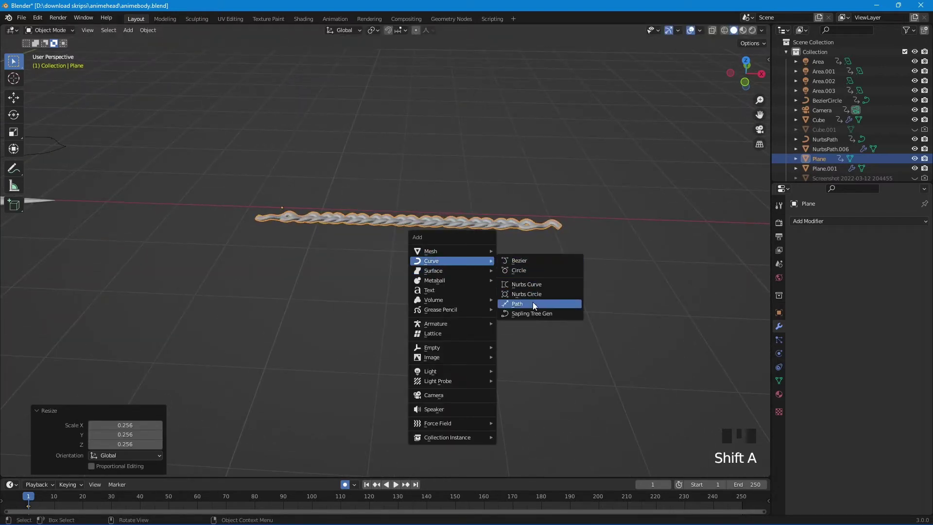
pyautogui.scroll(-3)
pyautogui.press('g')
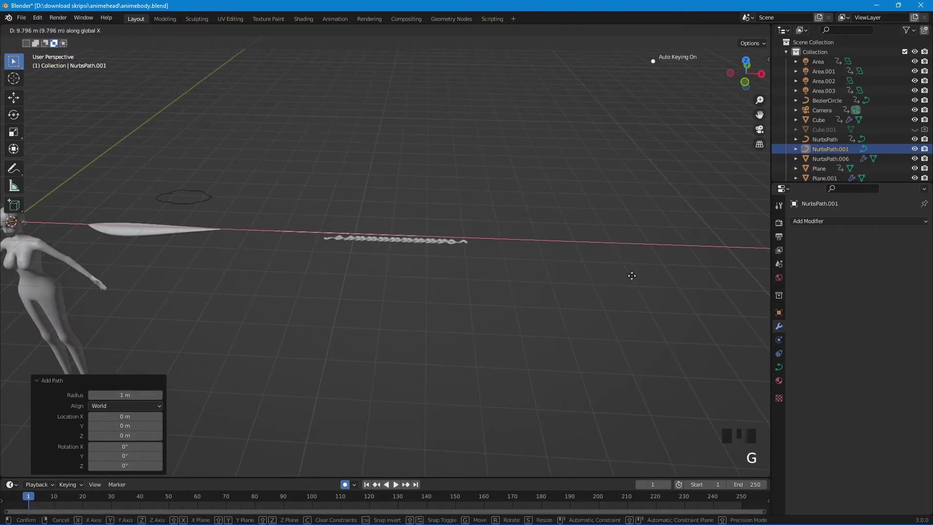
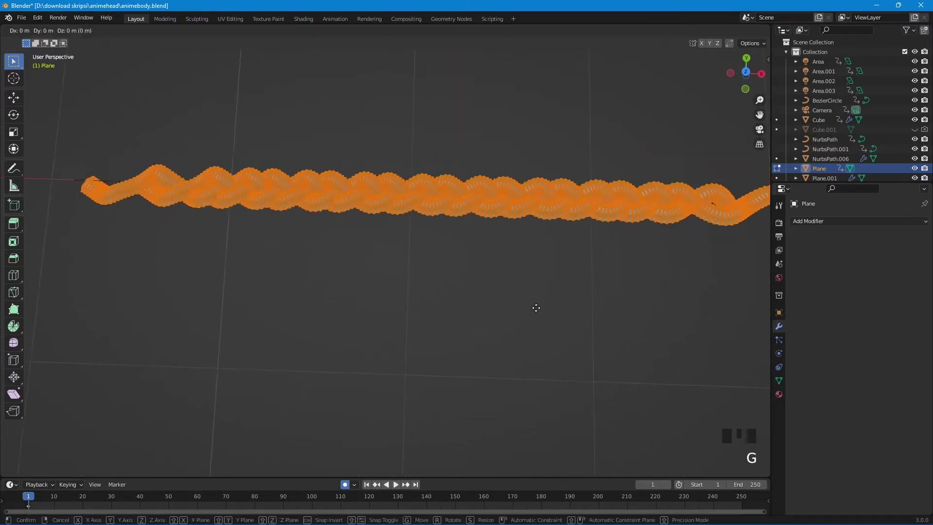
# - In Edit Mode shift the braid geometry along the X axis onto the axis line
pyautogui.press('g')
pyautogui.scroll(-3)
pyautogui.press('g')
pyautogui.press('g')
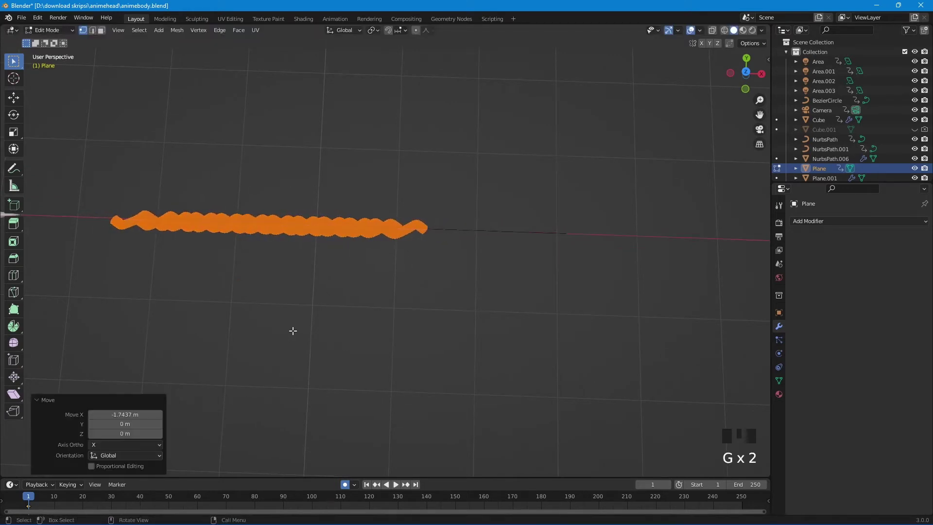
pyautogui.press('Tab')
# - Adjust the braid's height vertically, then slide the path curve along its length beside it
pyautogui.press('g')
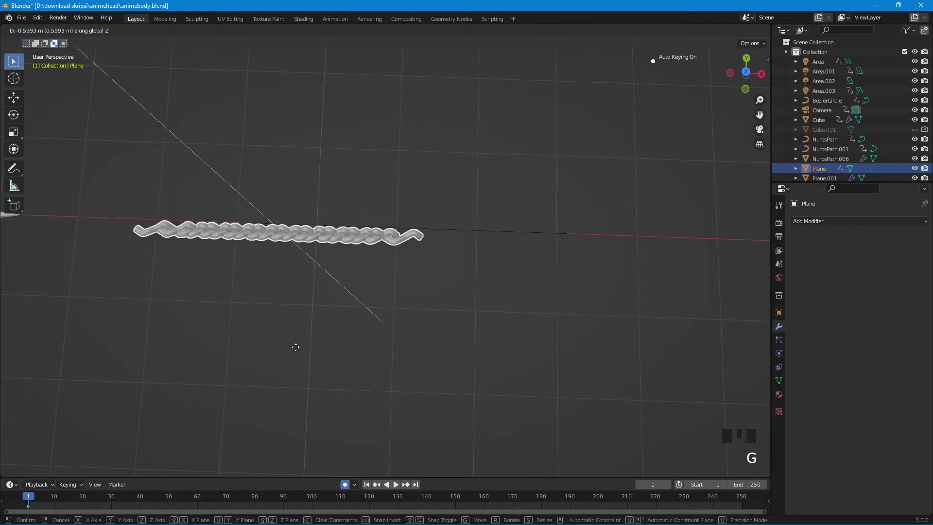
pyautogui.click(481, 230)
pyautogui.press('g')
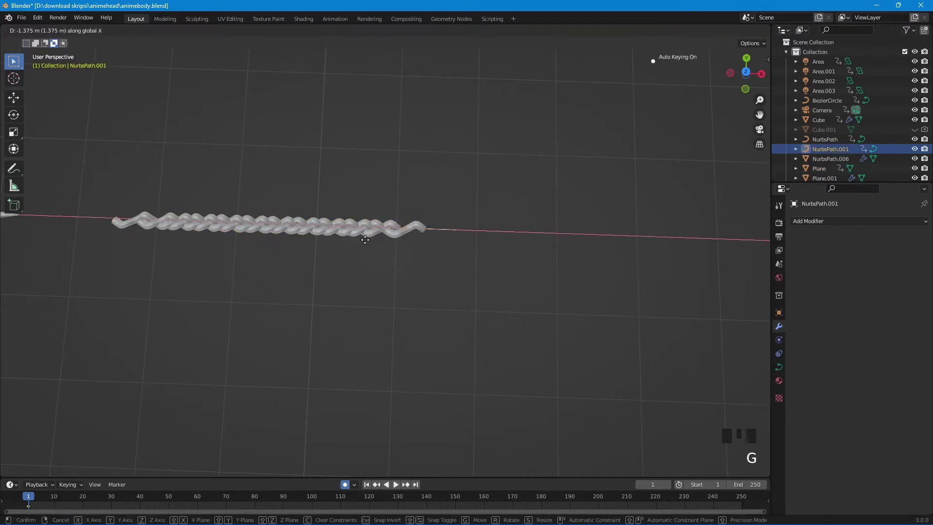
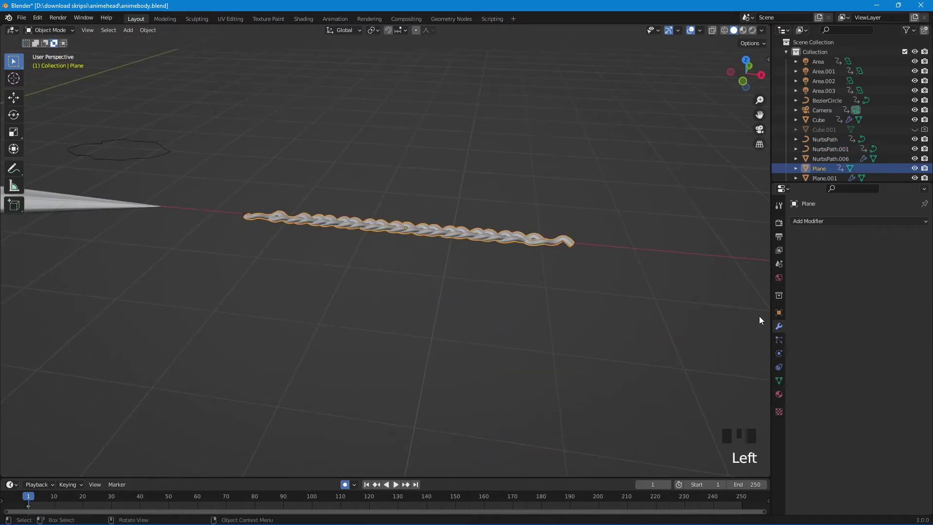
# - Add a Curve modifier to the braid with NurbsPath.001 as its Curve Object
pyautogui.click(827, 228)
pyautogui.moveTo(827, 278); pyautogui.dragTo(908, 254)
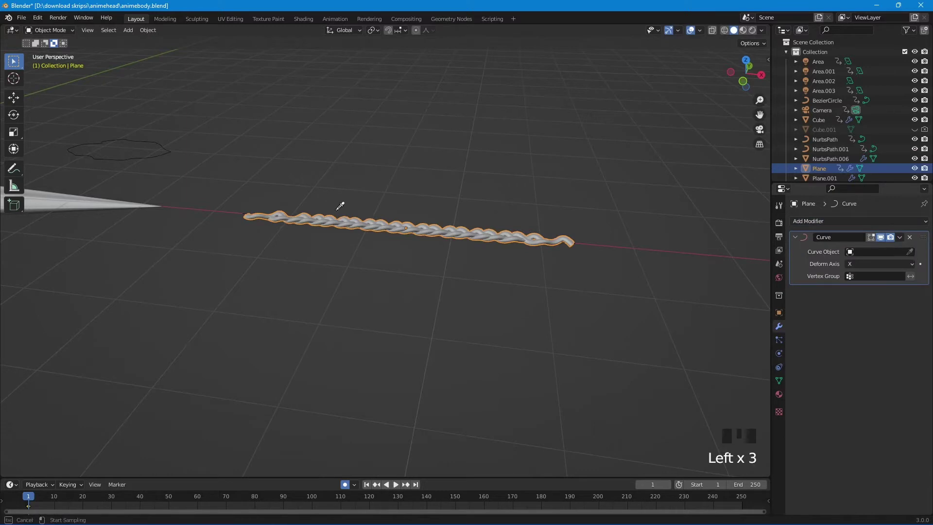
pyautogui.scroll(-3)
pyautogui.click(285, 228)
# - Slide the braid along the path into position and select the path curve
pyautogui.press('g')
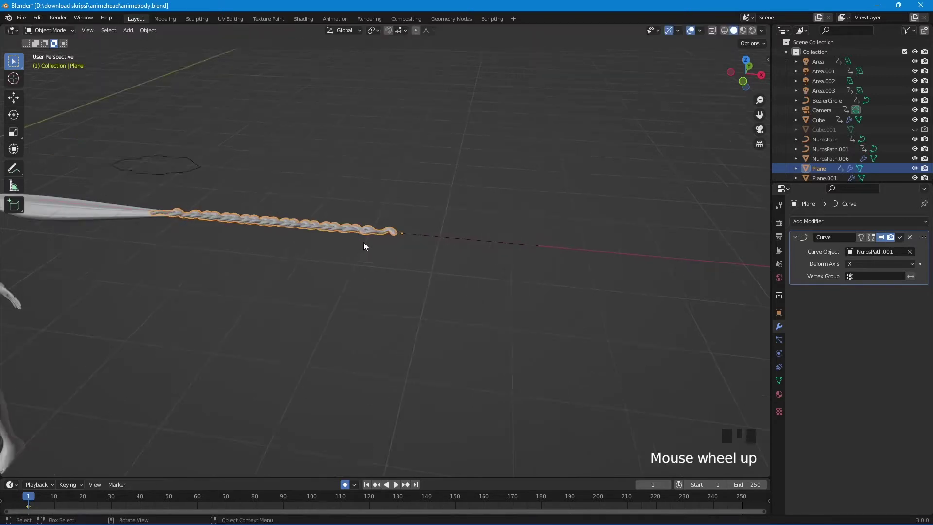
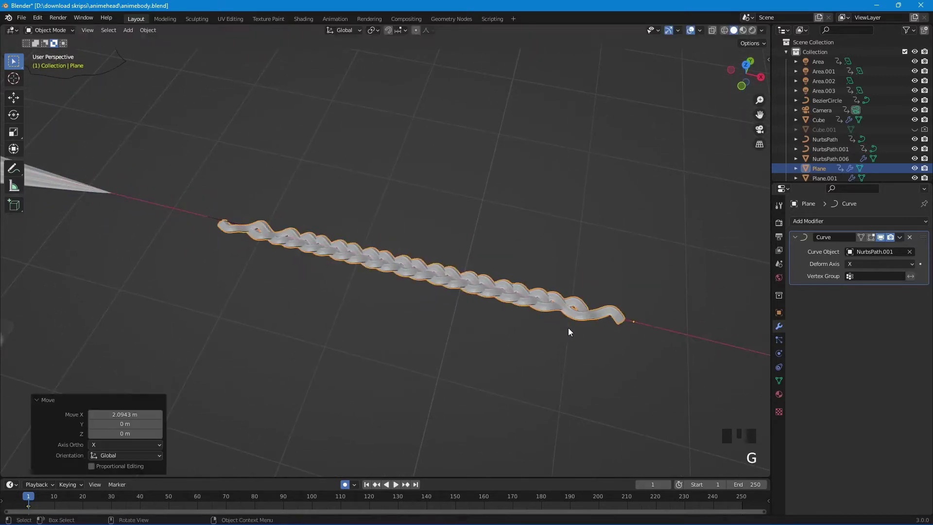
pyautogui.press('g')
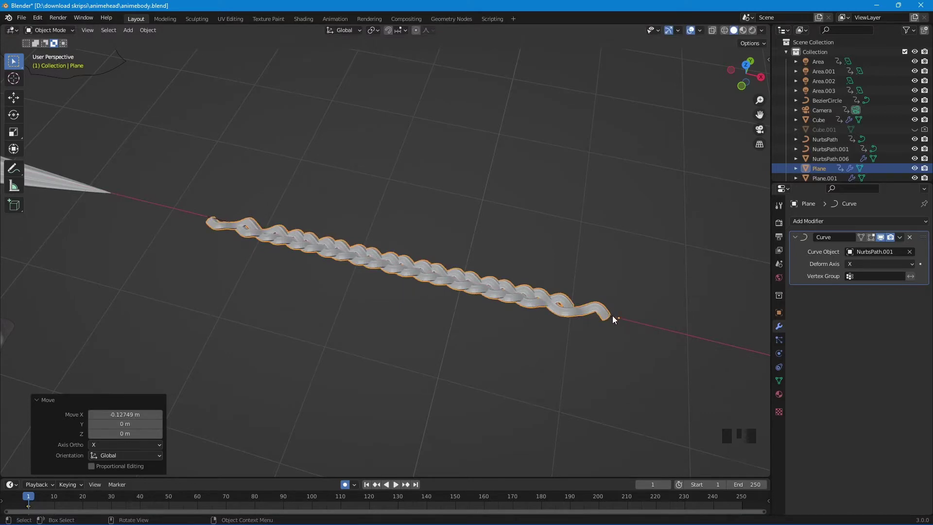
pyautogui.click(615, 318)
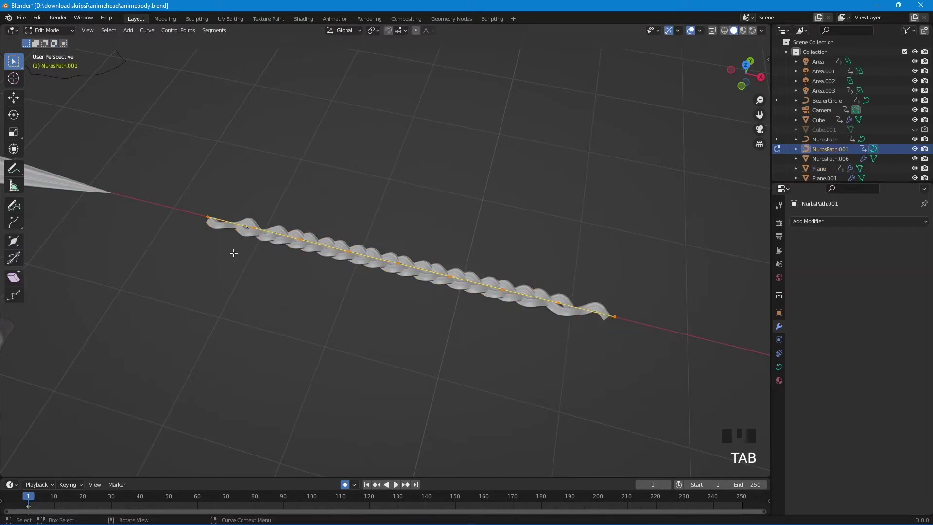
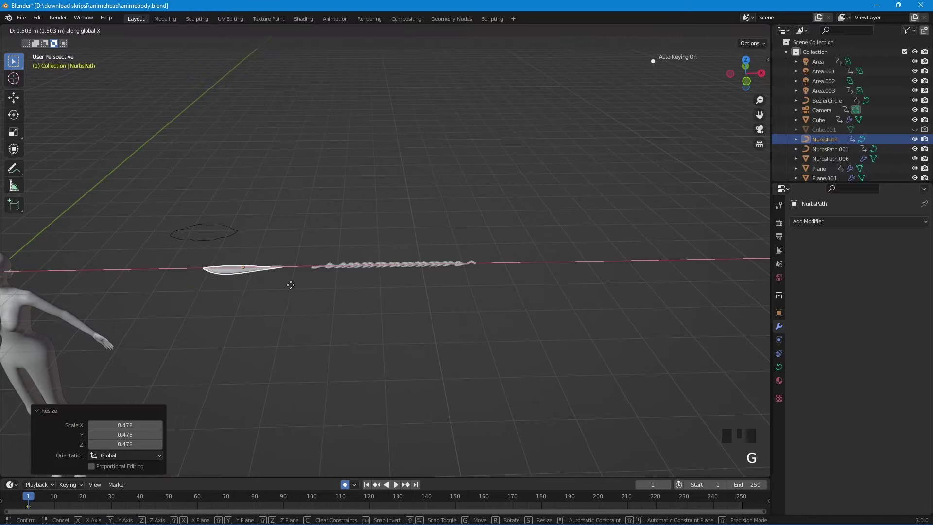
# - Frame the head in front view, ready to place the leaf-shaped strand
pyautogui.scroll(-3)
pyautogui.moveTo(302, 345); pyautogui.dragTo(378, 273)
pyautogui.scroll(3)
pyautogui.moveTo(365, 272); pyautogui.dragTo(362, 360)
pyautogui.scroll(3)
pyautogui.moveTo(292, 336); pyautogui.dragTo(291, 299)
pyautogui.press('KP_1')
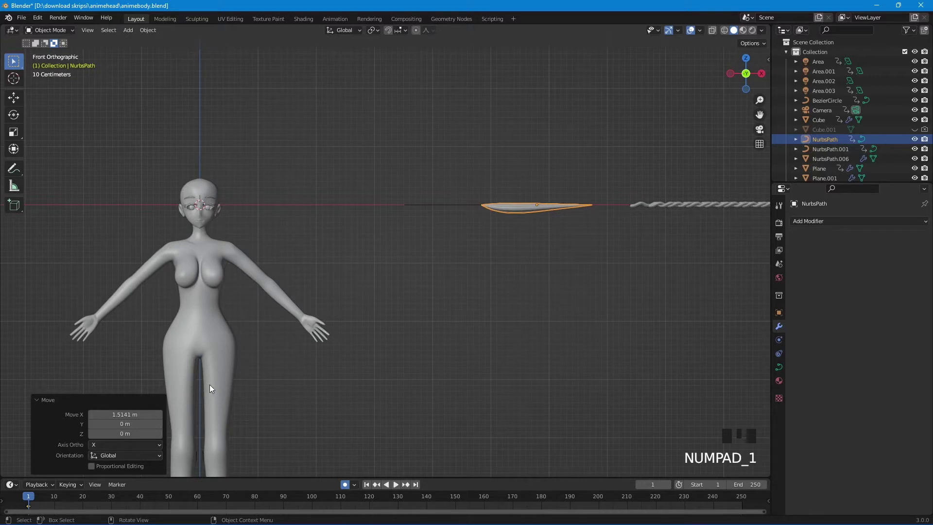
pyautogui.moveTo(221, 365); pyautogui.dragTo(472, 287)
pyautogui.scroll(3)
pyautogui.moveTo(488, 227); pyautogui.dragTo(559, 331)
pyautogui.scroll(-3)
# - Move the hair strand above the head and tilt it upright beside it
pyautogui.press('g')
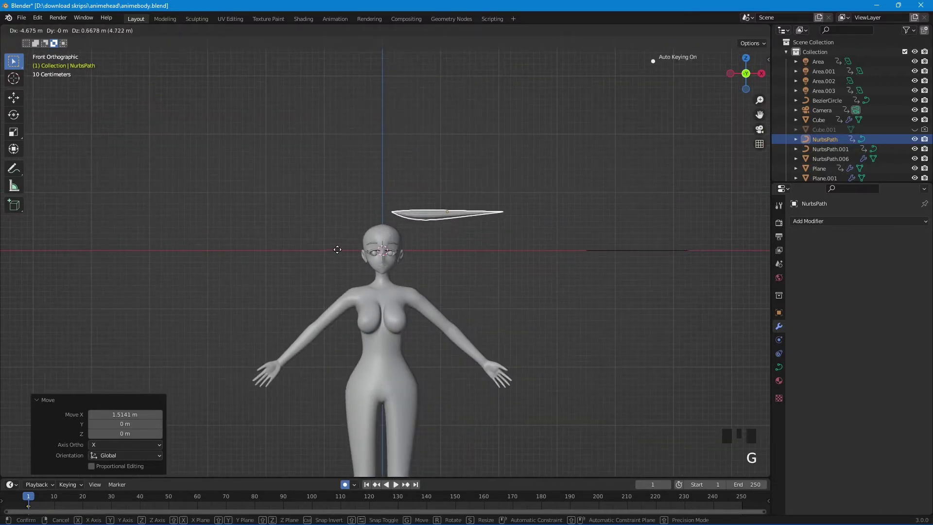
pyautogui.scroll(3)
pyautogui.middleClick(433, 274)
pyautogui.press('r')
pyautogui.press('r')
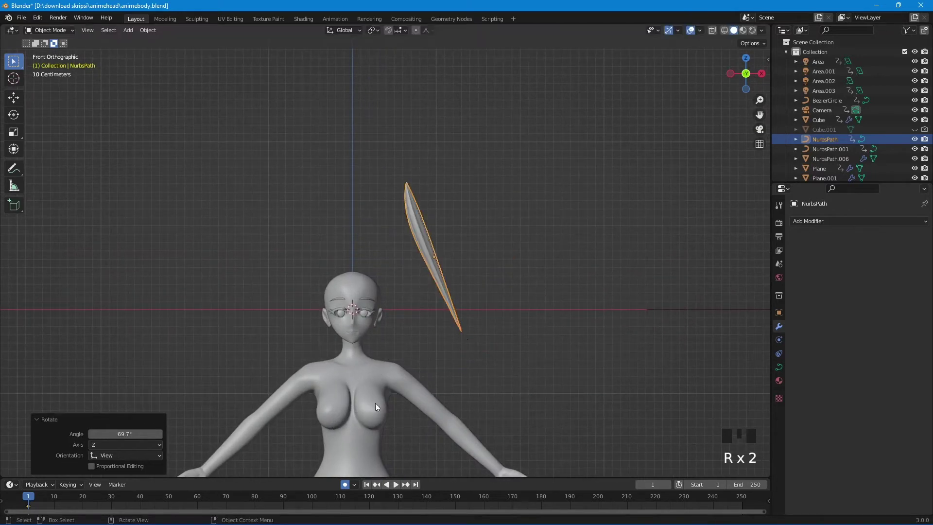
pyautogui.press('g')
# - Trackball-rotate the strand so it lies along the front of the scalp
pyautogui.scroll(3)
pyautogui.press('r')
pyautogui.press('r')
pyautogui.press('g')
pyautogui.moveTo(451, 332); pyautogui.dragTo(306, 352)
pyautogui.press('g')
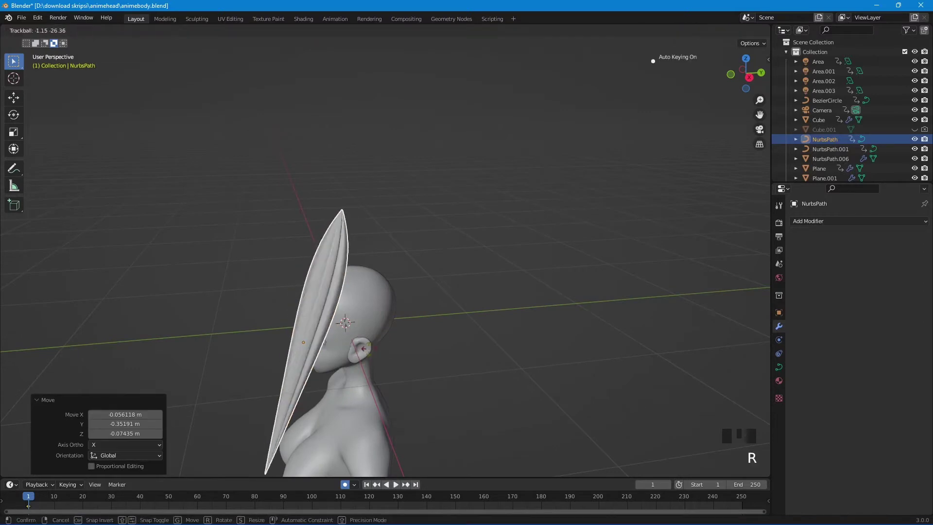
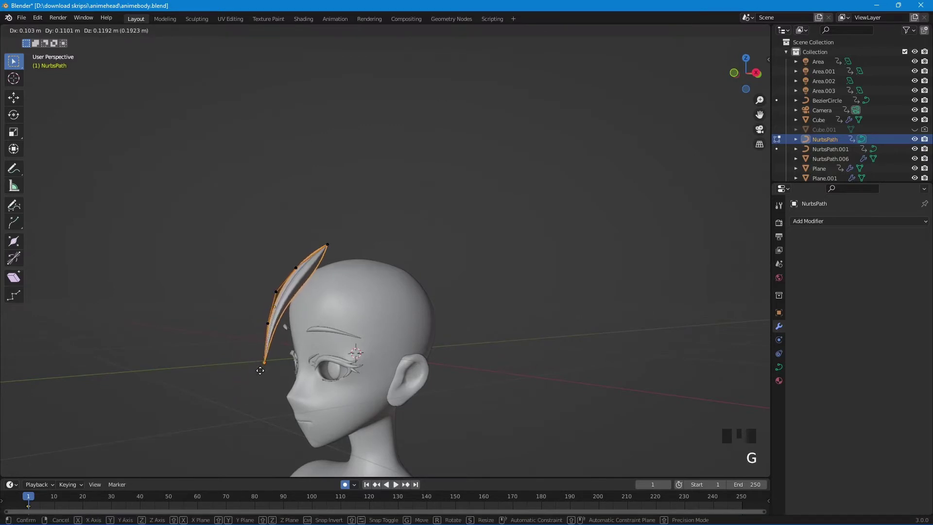
# - Pull the strand's tip toward the forehead and curve it from the front view
pyautogui.moveTo(296, 354); pyautogui.dragTo(420, 352)
pyautogui.scroll(3)
pyautogui.moveTo(413, 353); pyautogui.dragTo(404, 359)
pyautogui.press('KP_1')
pyautogui.scroll(3)
pyautogui.moveTo(387, 357); pyautogui.dragTo(334, 247)
pyautogui.click(334, 246)
pyautogui.press('g')
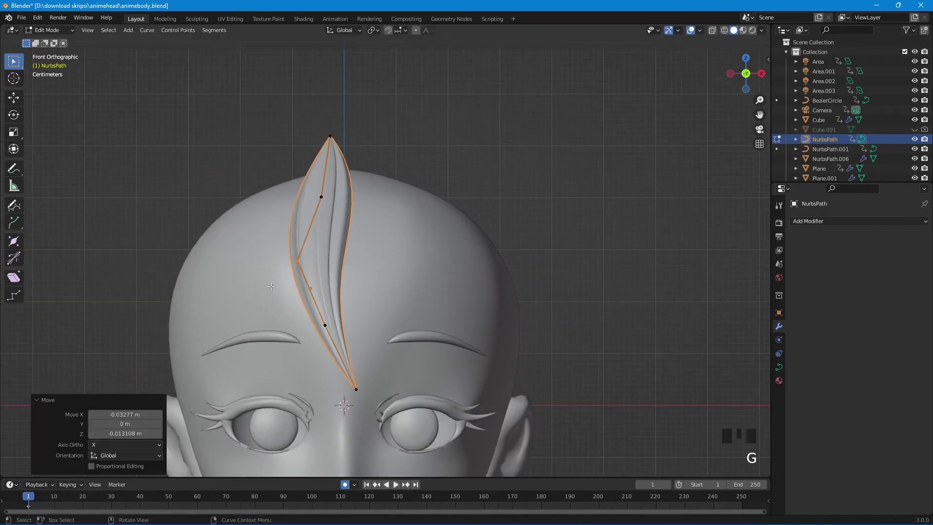
# - Move the middle and upper control points so the bang sweeps down over the forehead
pyautogui.click(317, 330)
pyautogui.press('g')
pyautogui.moveTo(336, 313); pyautogui.dragTo(315, 333)
pyautogui.press('g')
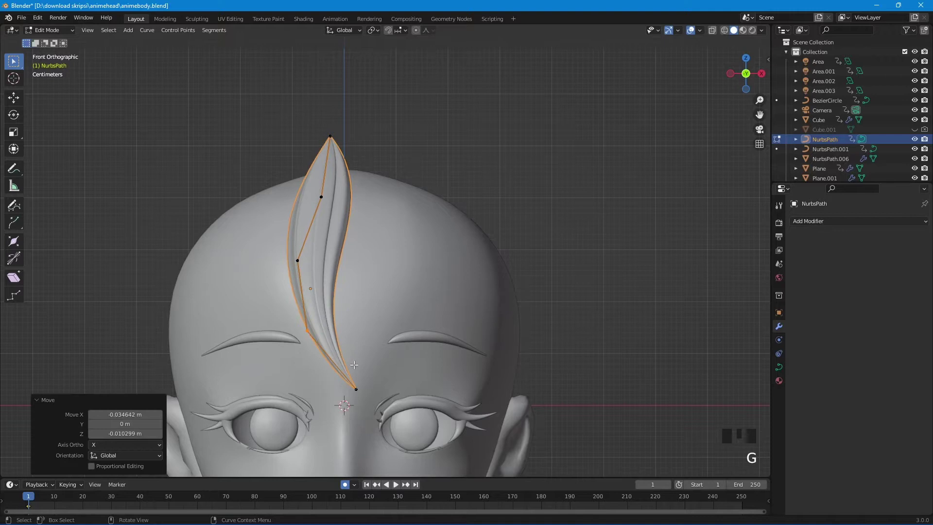
pyautogui.moveTo(361, 380); pyautogui.dragTo(355, 391)
pyautogui.press('g')
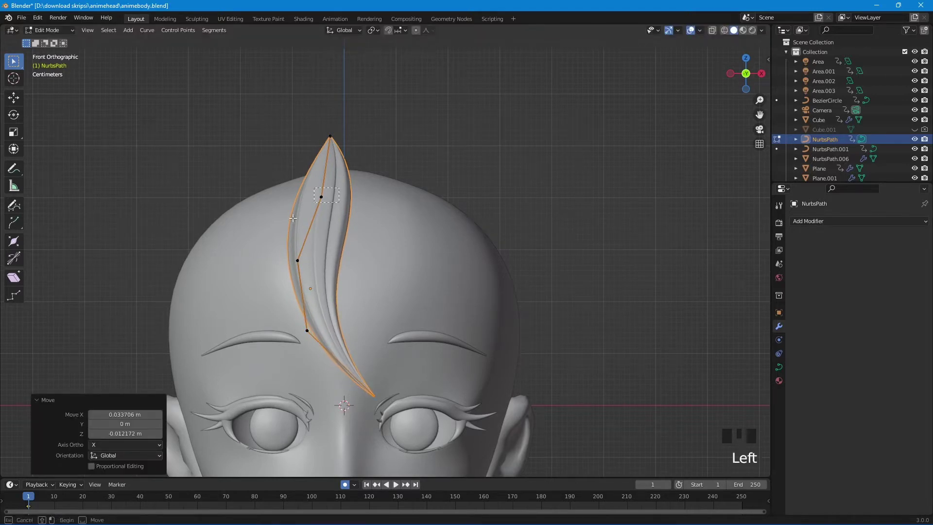
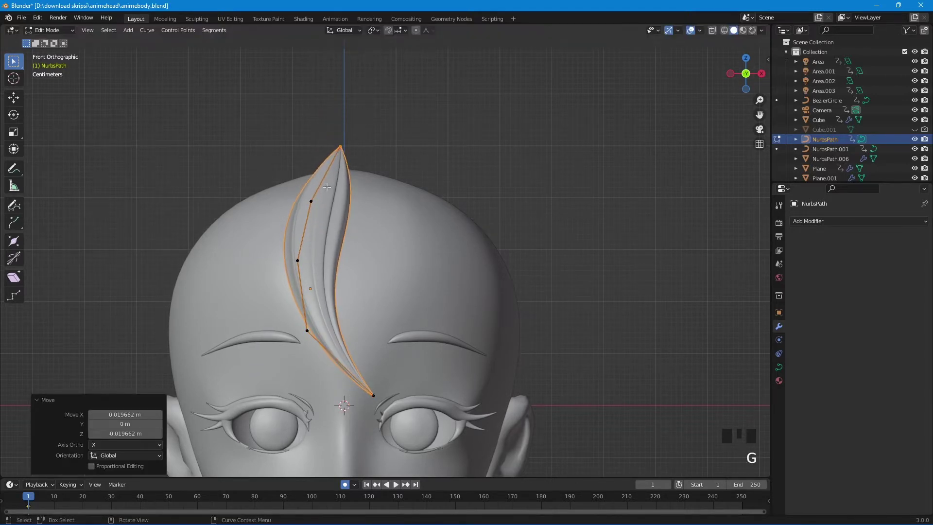
pyautogui.press('g')
# - Leave Edit Mode and duplicate the strand, offsetting the copy beside it
pyautogui.press('Tab')
pyautogui.press('shift+d')
pyautogui.press('r')
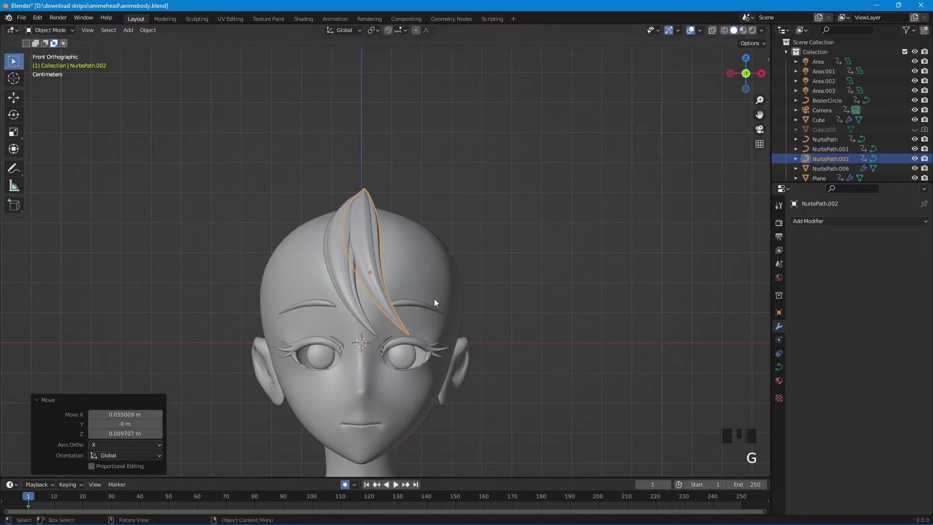
# - Reshape the copied strand's control points so it curves down toward the inner eyebrow
pyautogui.press('Tab')
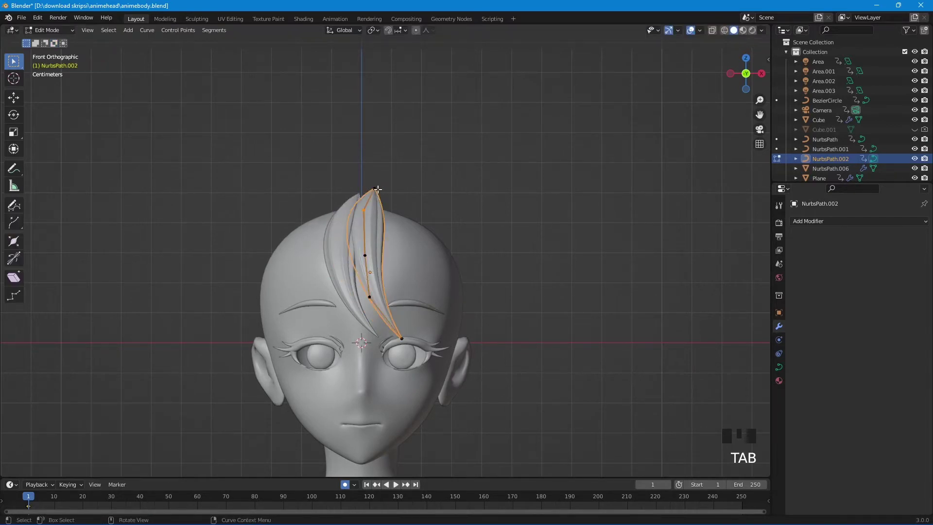
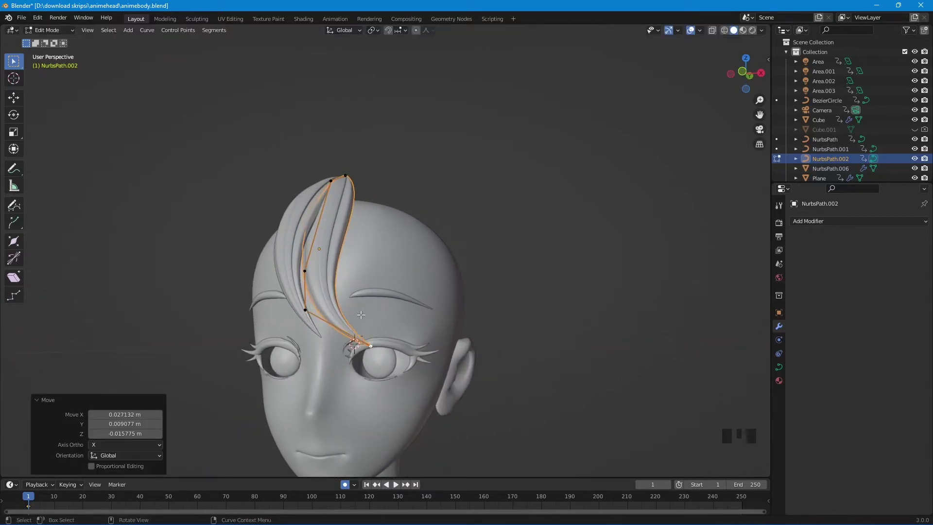
pyautogui.click(299, 303)
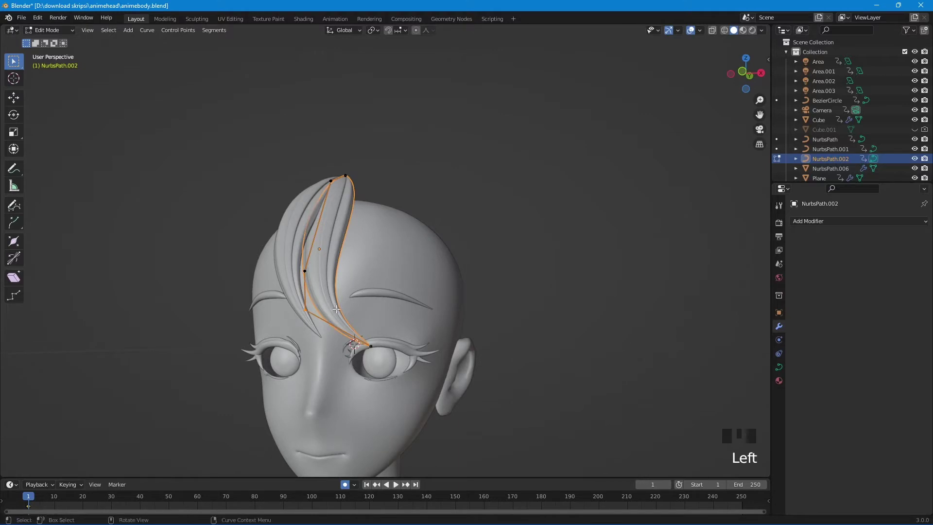
pyautogui.press('g')
pyautogui.press('g')
pyautogui.click(306, 318)
pyautogui.press('g')
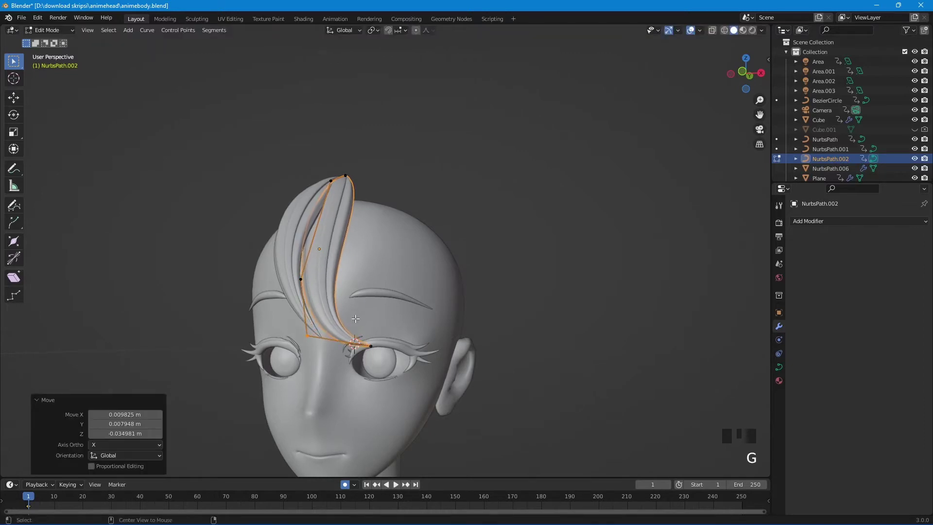
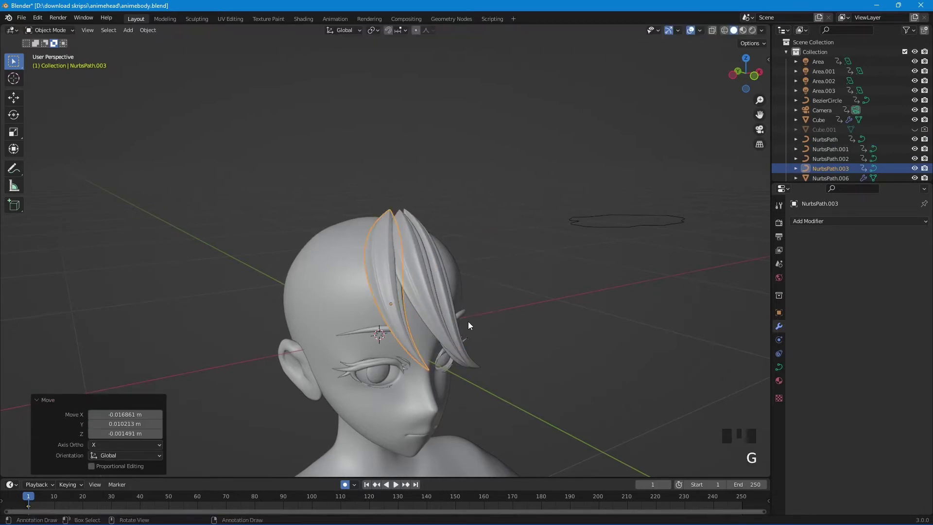
# - Edit the third strand and pull its lower end out toward the temple and ear
pyautogui.moveTo(468, 330); pyautogui.dragTo(393, 371)
pyautogui.moveTo(402, 368); pyautogui.dragTo(362, 360)
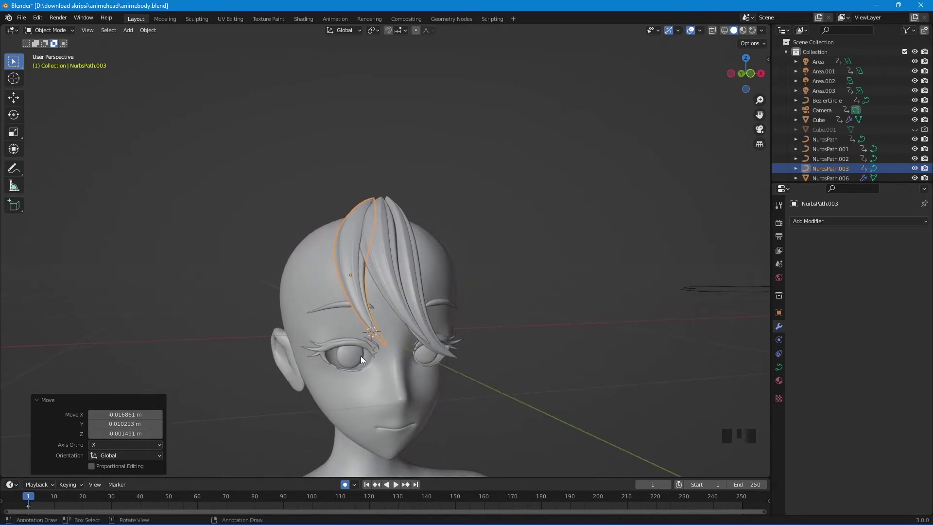
pyautogui.press('Tab')
pyautogui.press('g')
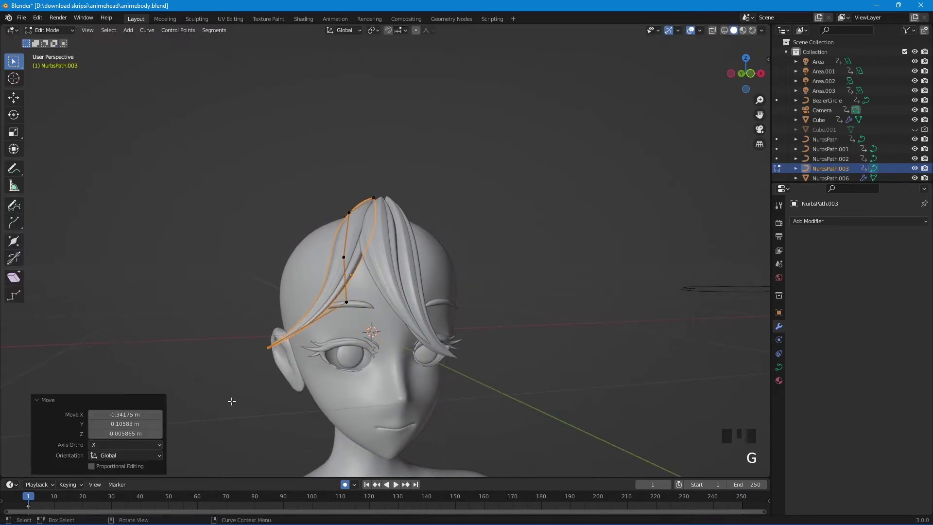
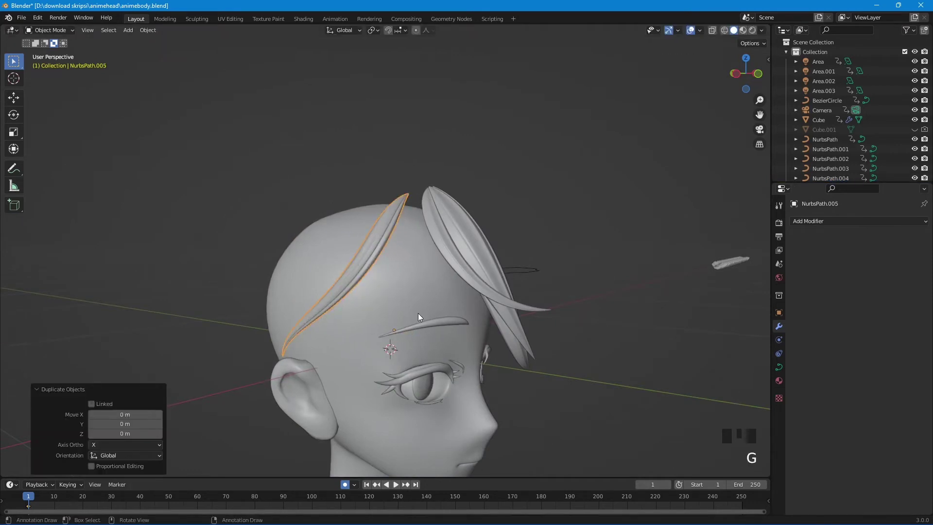
# - Move and rotate the new strand copy into place beside the ear and enter Edit Mode
pyautogui.moveTo(434, 320); pyautogui.dragTo(455, 313)
pyautogui.press('g')
pyautogui.moveTo(455, 337); pyautogui.dragTo(420, 354)
pyautogui.press('r')
pyautogui.press('Tab')
pyautogui.moveTo(332, 356); pyautogui.dragTo(316, 324)
# - Move control points so the strand arcs from the crown down past the ear
pyautogui.click(316, 325)
pyautogui.press('g')
pyautogui.click(264, 301)
pyautogui.press('g')
pyautogui.moveTo(343, 349); pyautogui.dragTo(415, 325)
pyautogui.click(415, 326)
pyautogui.press('g')
pyautogui.click(428, 285)
pyautogui.press('g')
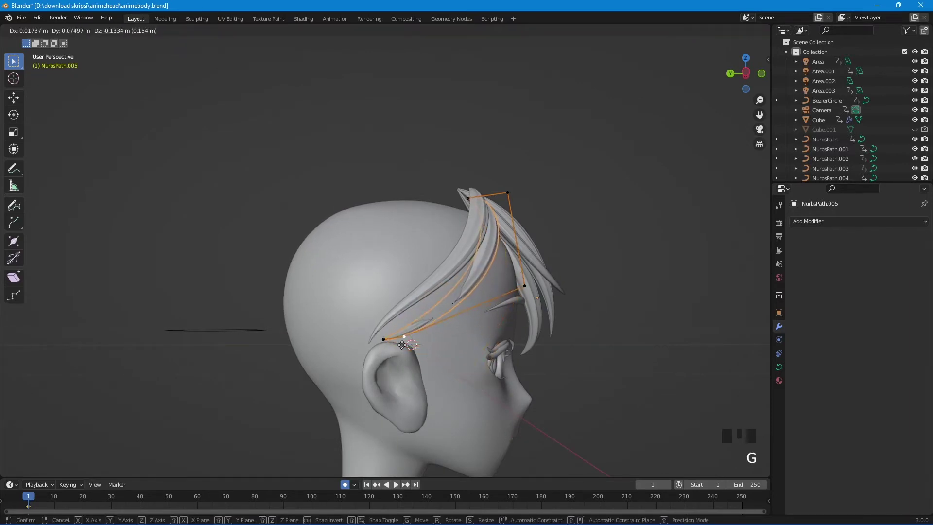
pyautogui.click(527, 275)
pyautogui.press('g')
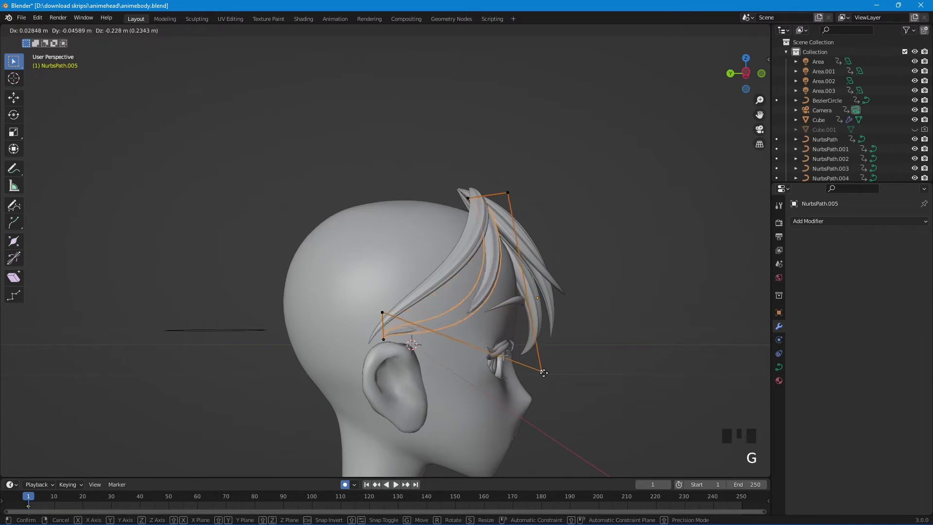
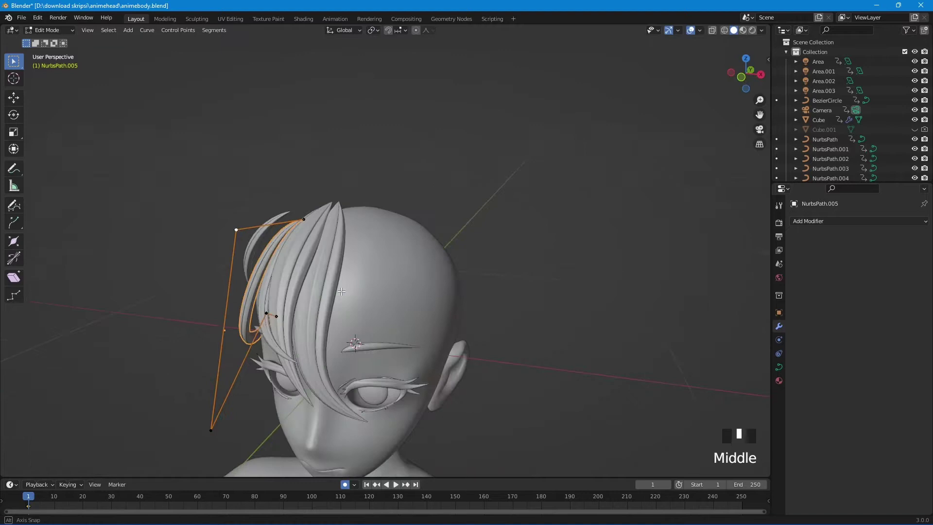
pyautogui.press('g')
# - Refine the temple and lower points so the strand's end sweeps toward the cheek
pyautogui.moveTo(359, 315); pyautogui.dragTo(368, 274)
pyautogui.click(369, 274)
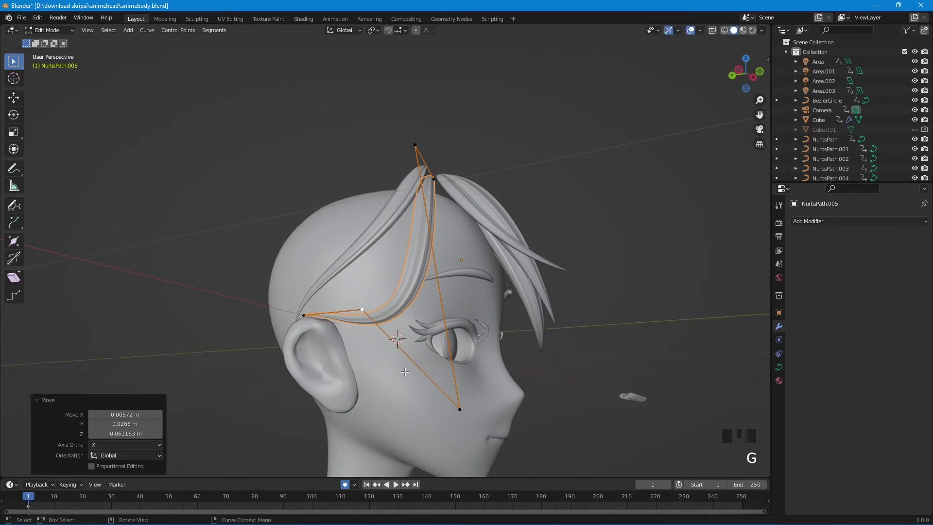
pyautogui.click(458, 409)
pyautogui.press('g')
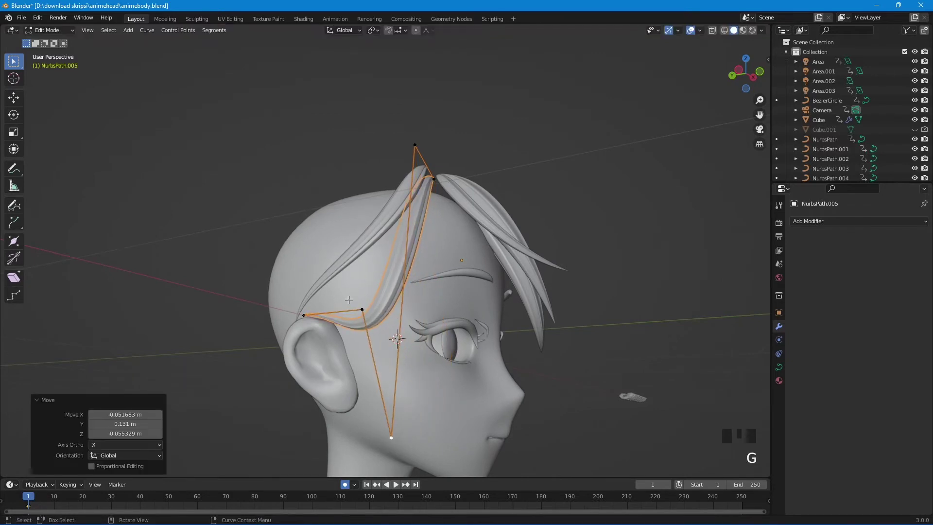
pyautogui.click(353, 299)
pyautogui.click(362, 307)
pyautogui.press('g')
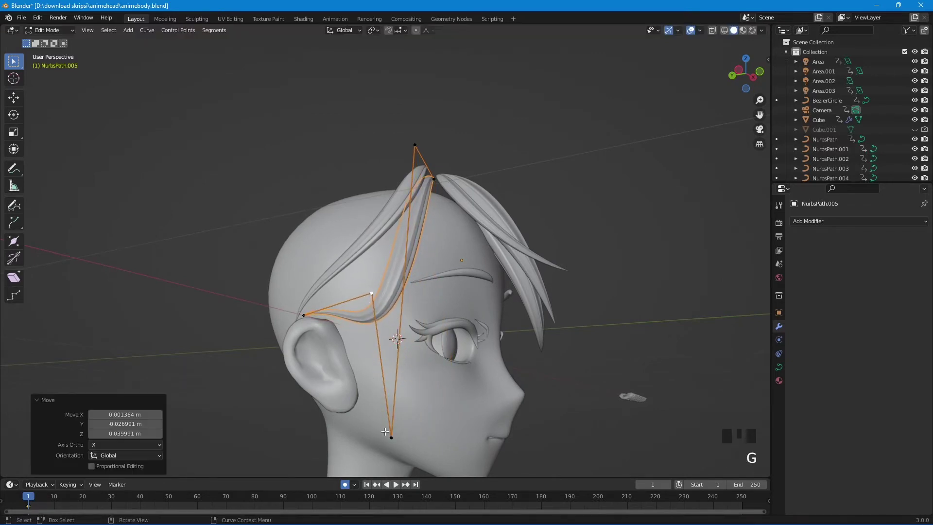
pyautogui.click(390, 438)
pyautogui.press('g')
pyautogui.click(374, 298)
pyautogui.press('g')
pyautogui.click(299, 314)
pyautogui.press('g')
# - Check the strand and shrink its lower end's thickness with Alt+S
pyautogui.scroll(-3)
pyautogui.middleClick(397, 337)
pyautogui.press('Tab')
pyautogui.press('Tab')
pyautogui.click(374, 346)
pyautogui.press('alt+s')
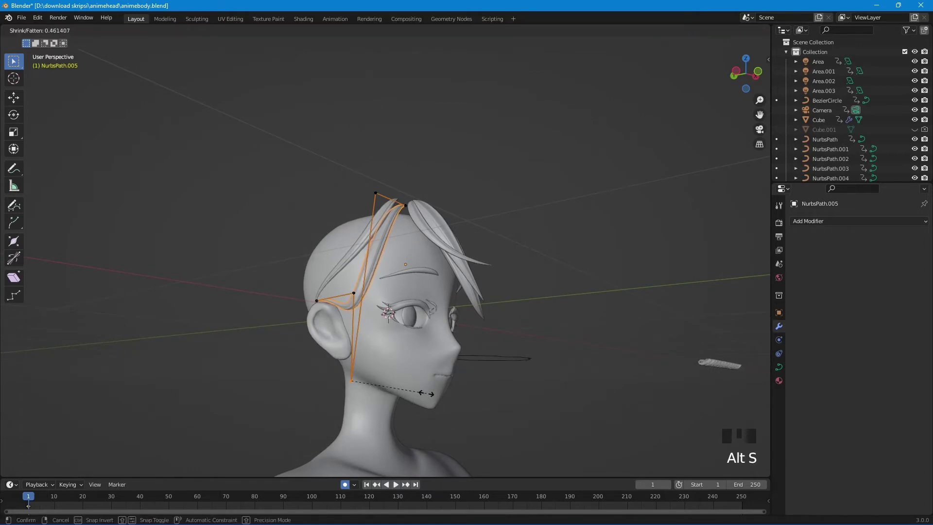
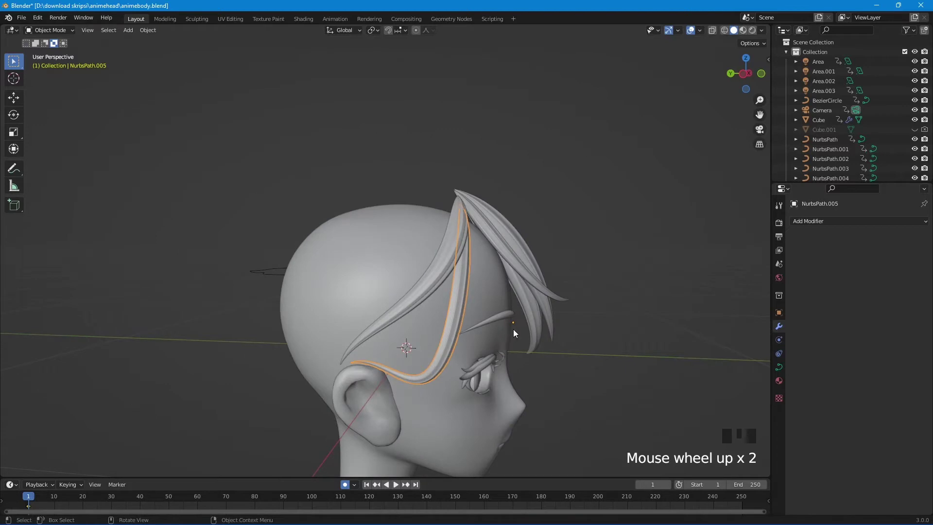
# - Reshape NurbsPath.004 and its neighbour to sweep from the crown along the scalp toward the ear
pyautogui.press('shift+d')
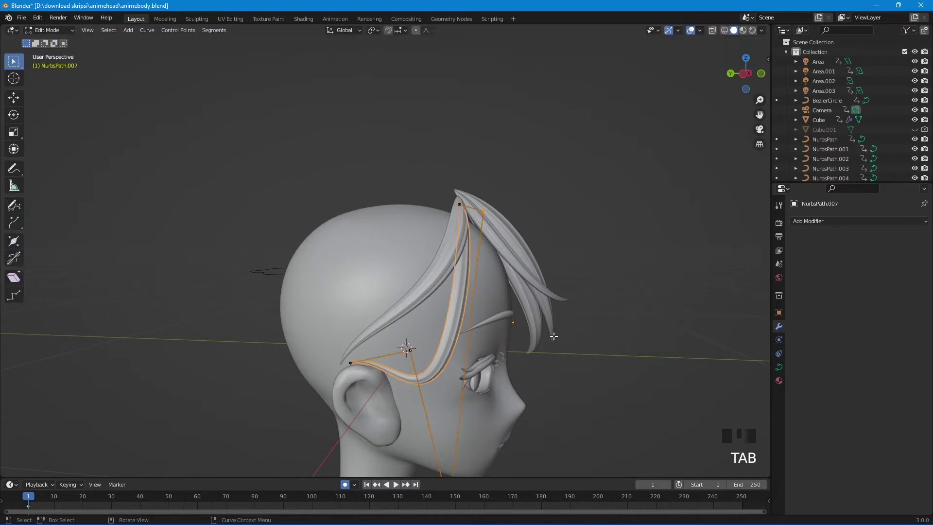
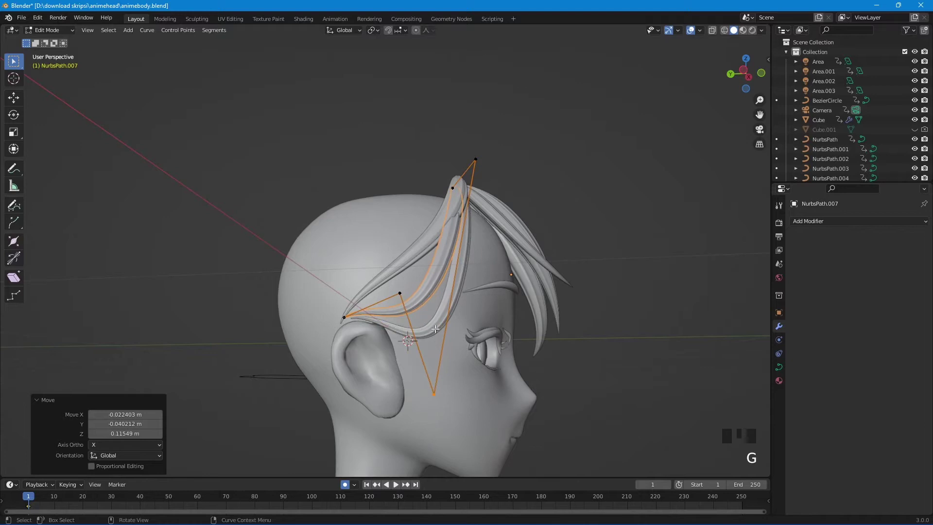
pyautogui.moveTo(425, 264); pyautogui.dragTo(411, 280)
pyautogui.press('g')
pyautogui.moveTo(440, 353); pyautogui.dragTo(325, 191)
pyautogui.press('Tab')
pyautogui.click(331, 195)
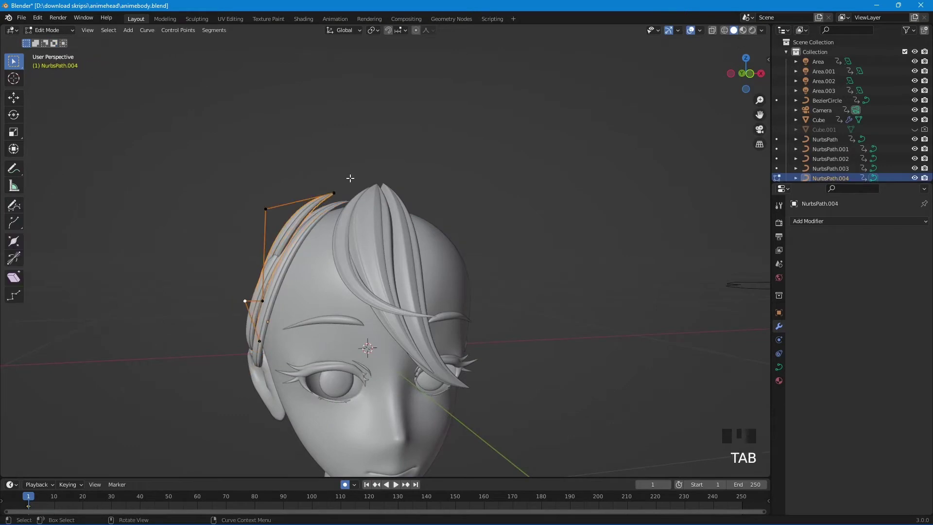
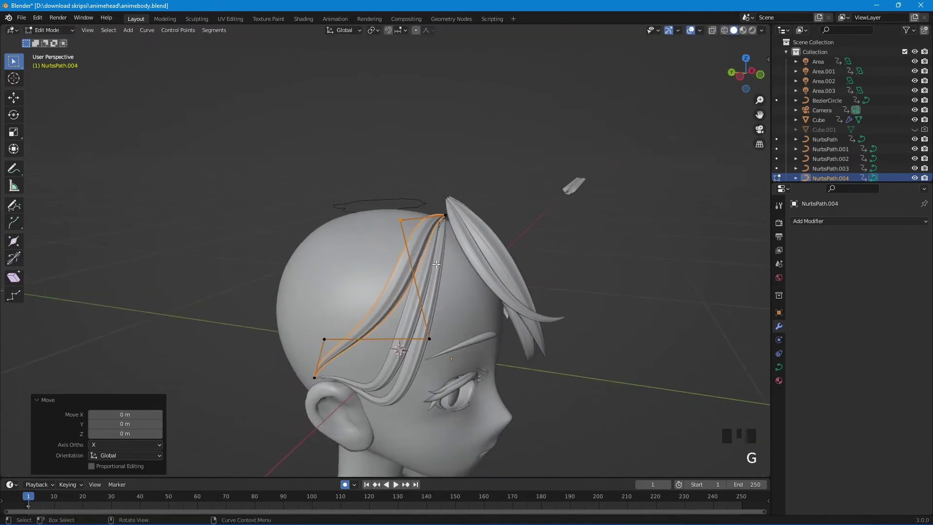
pyautogui.press('Tab')
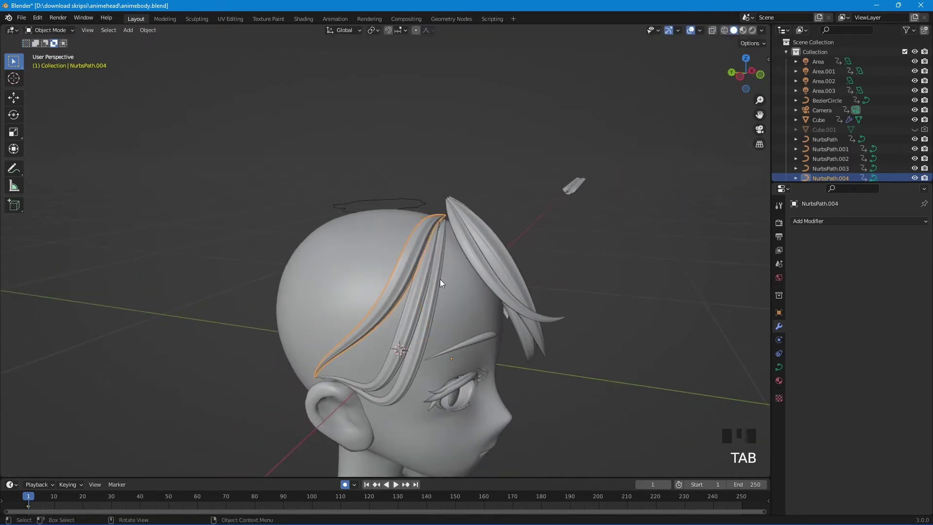
# - Duplicate the hair strand, move the copy along the head and enter Edit Mode
pyautogui.moveTo(419, 326); pyautogui.dragTo(433, 301)
pyautogui.click(433, 302)
pyautogui.press('shift+d')
pyautogui.press('r')
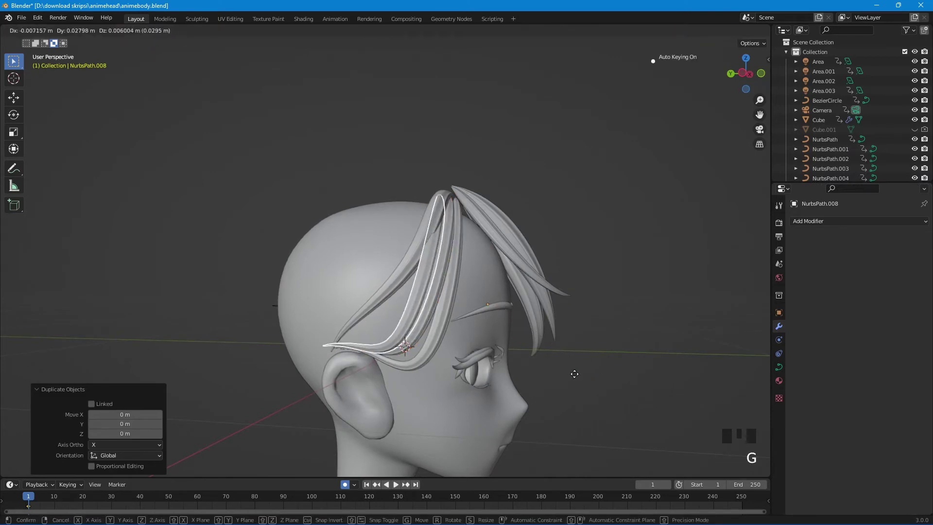
pyautogui.moveTo(504, 316); pyautogui.dragTo(499, 309)
pyautogui.press('Tab')
pyautogui.moveTo(482, 389); pyautogui.dragTo(463, 423)
pyautogui.press('g')
# - Move the copy's upper control points so it runs from the crown past the temple
pyautogui.moveTo(449, 358); pyautogui.dragTo(457, 190)
pyautogui.click(457, 190)
pyautogui.press('g')
pyautogui.click(418, 216)
pyautogui.press('g')
pyautogui.press('g')
pyautogui.click(450, 224)
pyautogui.press('g')
pyautogui.moveTo(425, 282); pyautogui.dragTo(408, 273)
pyautogui.press('g')
pyautogui.moveTo(420, 274); pyautogui.dragTo(395, 297)
# - Place the lower points just above the ear, then start another strand copy
pyautogui.moveTo(395, 297); pyautogui.dragTo(384, 307)
pyautogui.press('g')
pyautogui.click(392, 341)
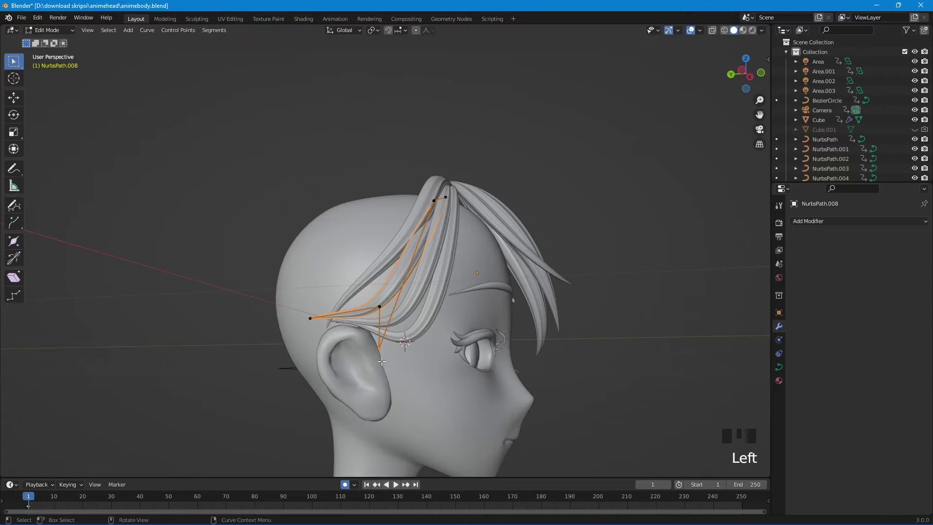
pyautogui.press('g')
pyautogui.click(374, 314)
pyautogui.press('g')
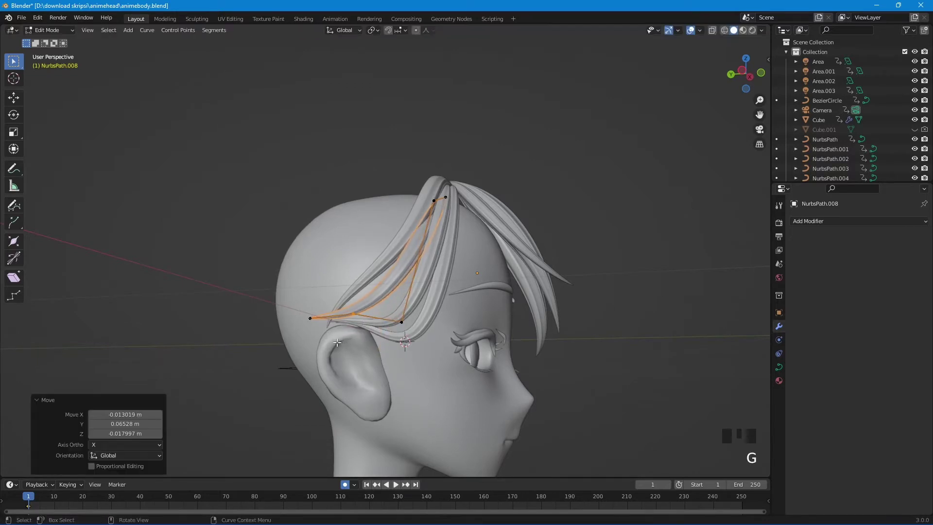
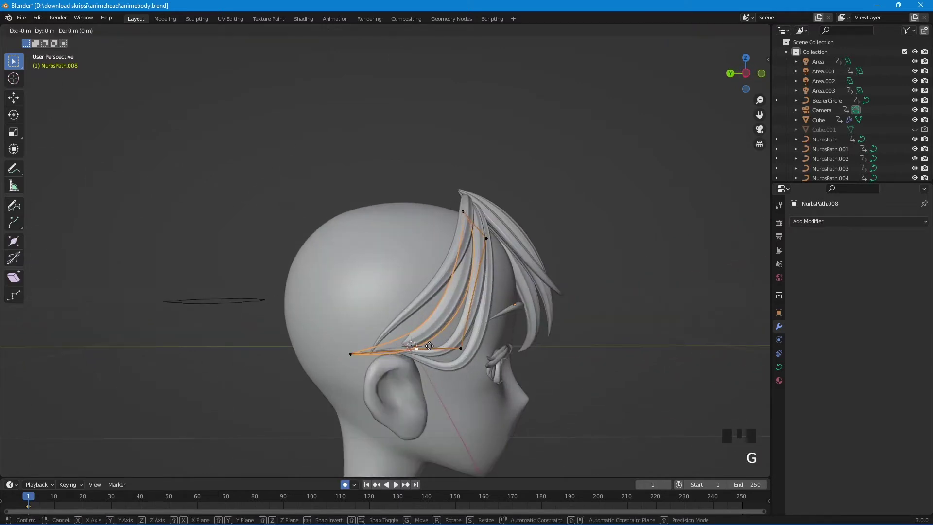
pyautogui.middleClick(460, 365)
pyautogui.press('g')
pyautogui.click(479, 361)
pyautogui.press('g')
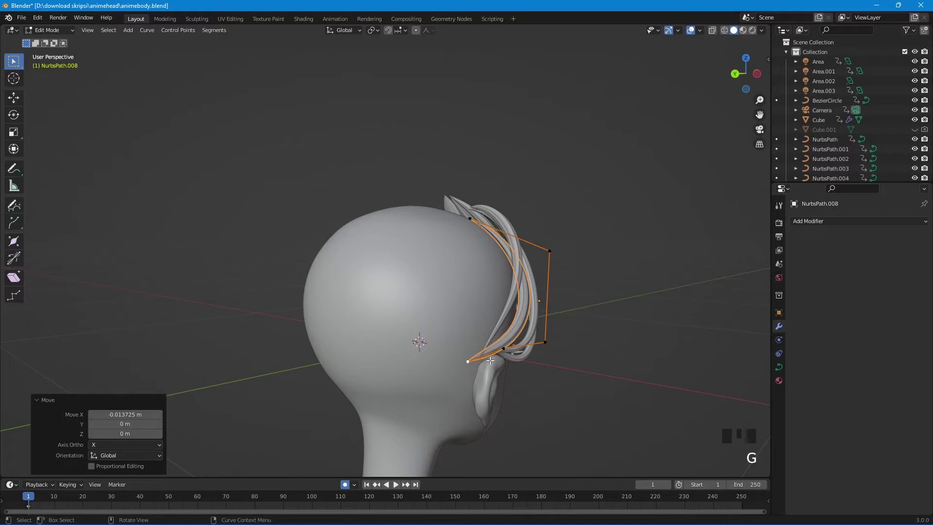
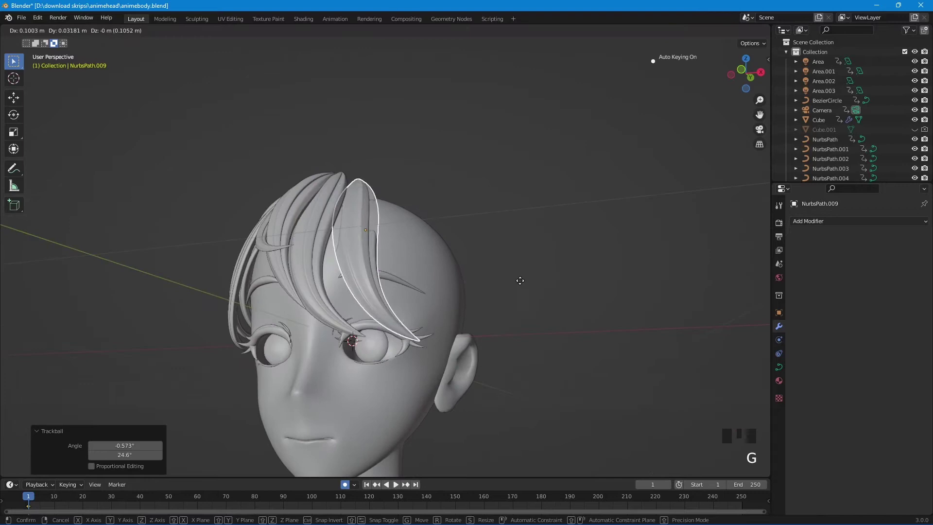
# - Rotate and move the copied strand into place on the far side of the face
pyautogui.moveTo(502, 287); pyautogui.dragTo(414, 302)
pyautogui.press('g')
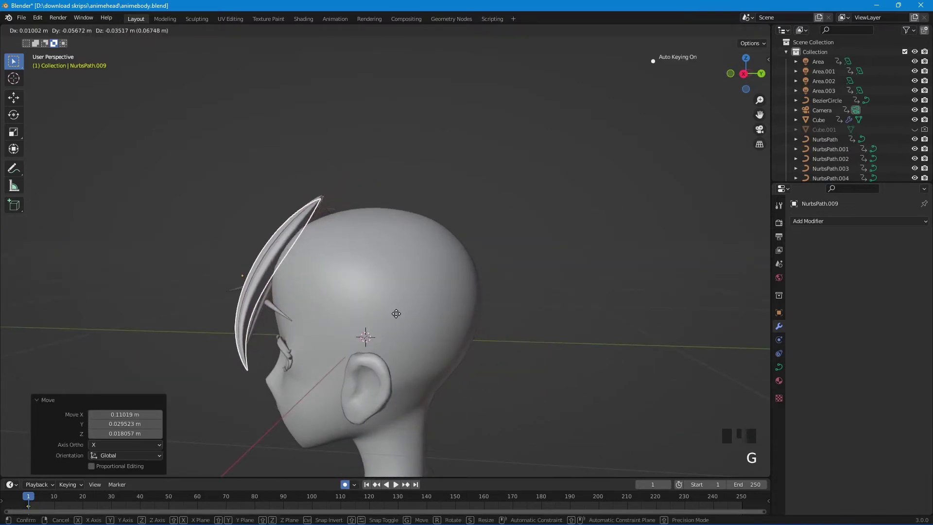
pyautogui.moveTo(407, 317); pyautogui.dragTo(499, 298)
pyautogui.press('r')
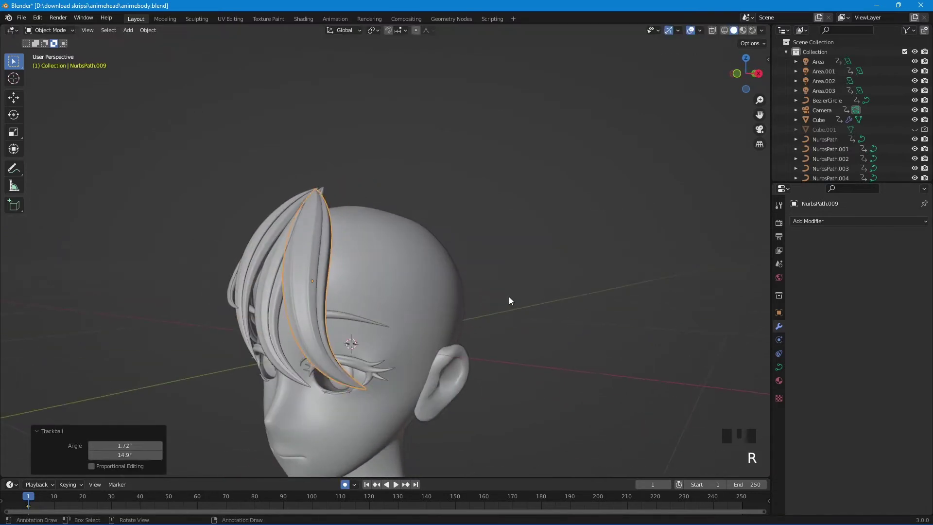
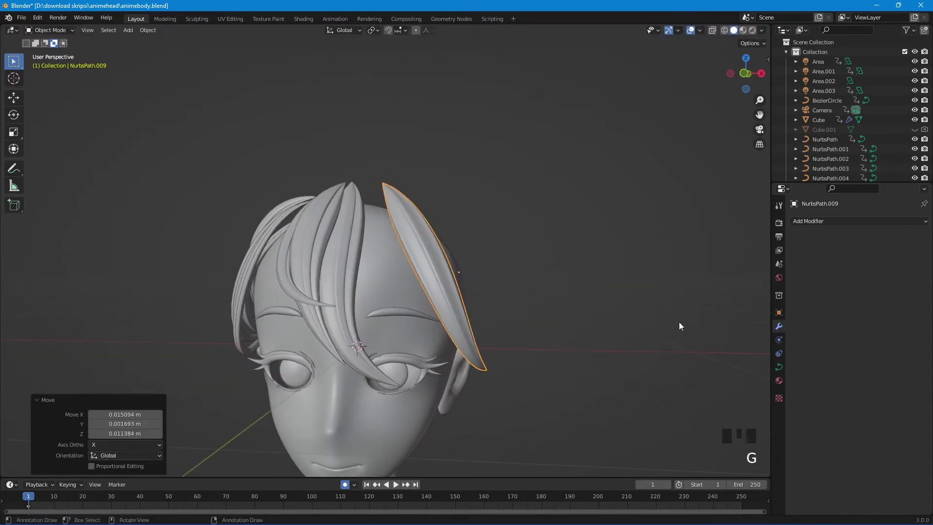
pyautogui.middleClick(652, 326)
# - Thin the strand's tip with Alt+S in Edit Mode
pyautogui.press('Tab')
pyautogui.press('g')
pyautogui.press('alt+s')
pyautogui.click(305, 308)
pyautogui.press('alt+s')
pyautogui.click(361, 196)
pyautogui.press('alt+s')
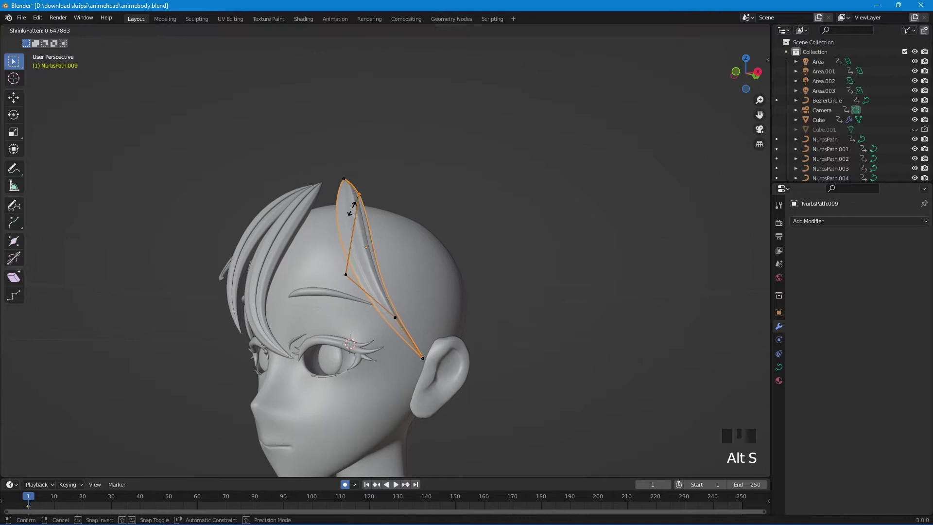
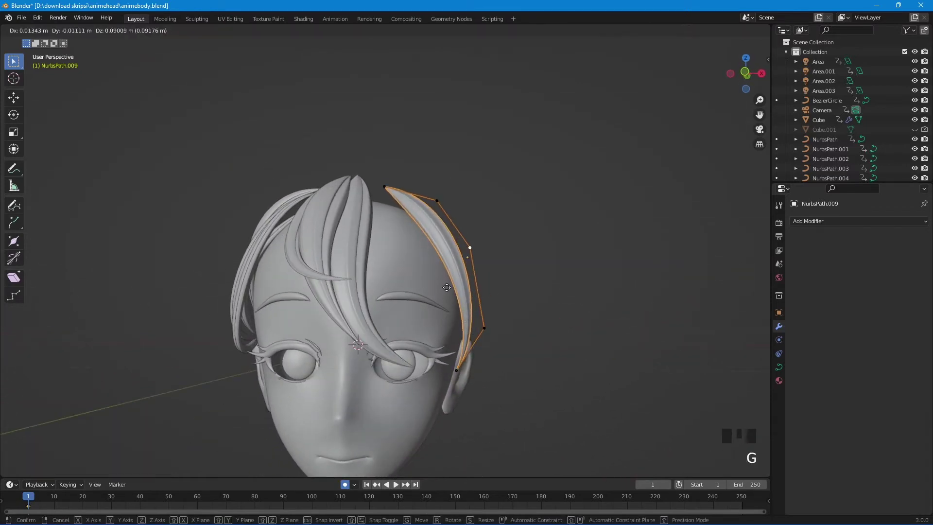
# - Reposition control points so the strand runs down beside the face
pyautogui.moveTo(449, 299); pyautogui.dragTo(415, 303)
pyautogui.press('g')
pyautogui.click(413, 328)
pyautogui.press('g')
pyautogui.moveTo(377, 335); pyautogui.dragTo(402, 335)
pyautogui.press('Tab')
# - Duplicate the strand and start tilting the copy over the forehead
pyautogui.press('shift+d')
pyautogui.middleClick(519, 273)
pyautogui.press('g')
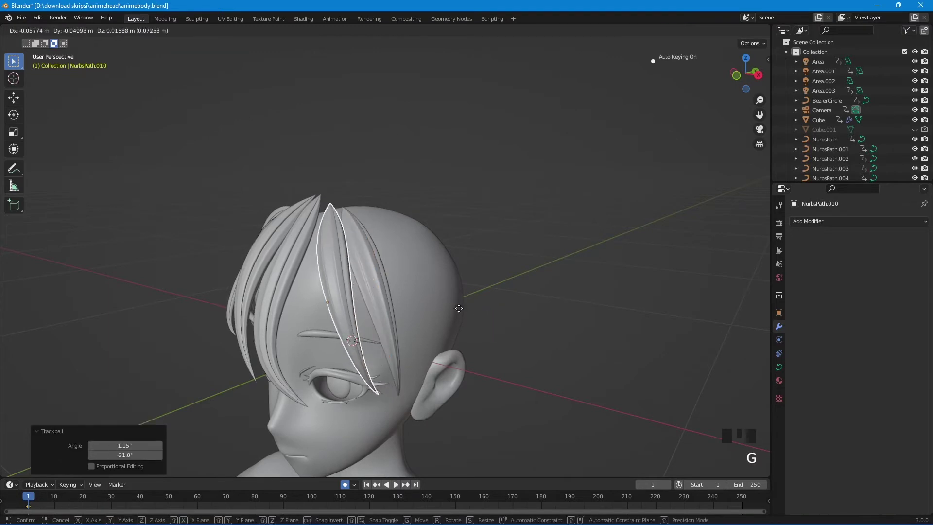
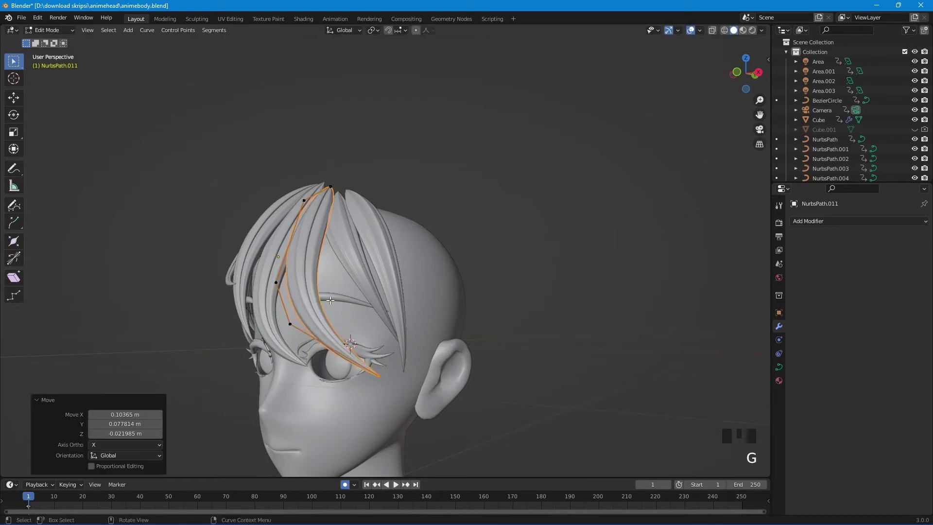
# - Move the bang's control points so it falls across the forehead to the eyebrow
pyautogui.click(307, 317)
pyautogui.press('g')
pyautogui.click(275, 285)
pyautogui.press('g')
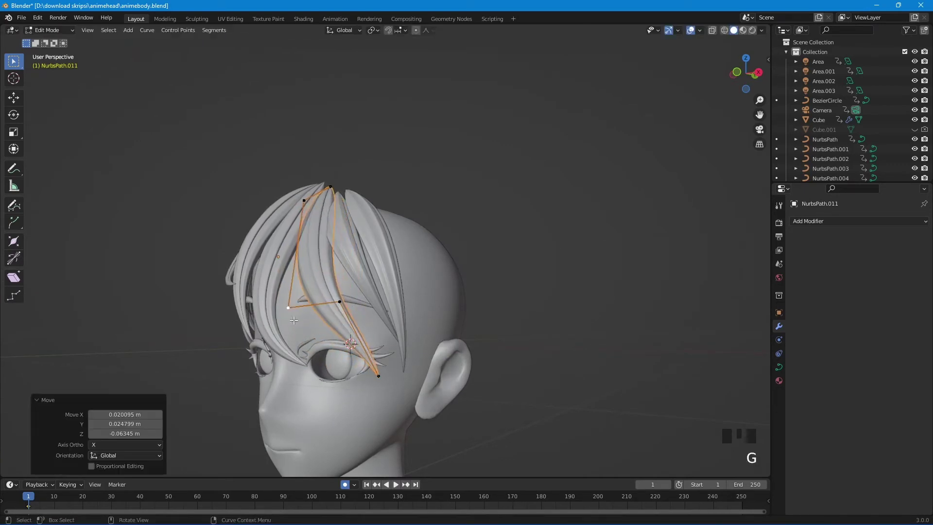
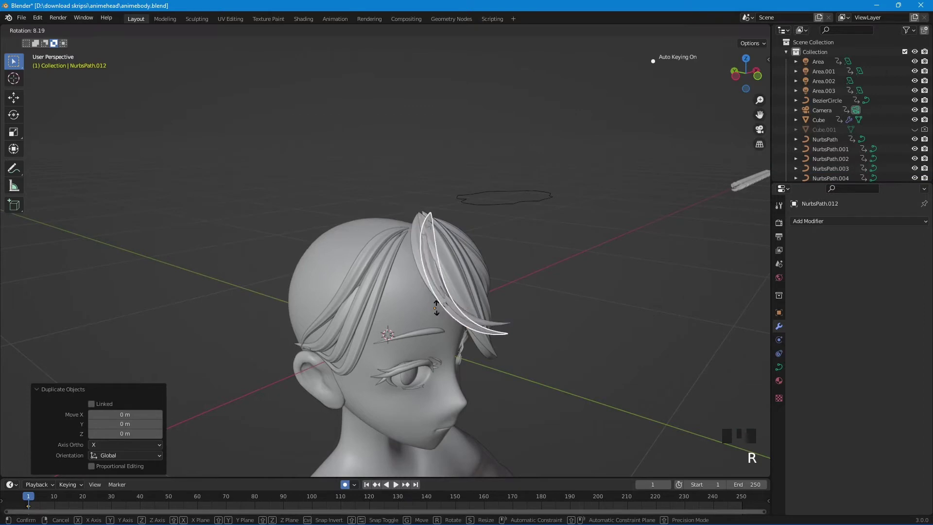
# - Place the copied strand and move its control points from the crown over the temple
pyautogui.moveTo(438, 333); pyautogui.dragTo(400, 314)
pyautogui.press('g')
pyautogui.press('Tab')
pyautogui.click(390, 310)
pyautogui.press('g')
pyautogui.click(291, 307)
pyautogui.press('g')
pyautogui.click(309, 263)
pyautogui.press('g')
pyautogui.moveTo(301, 297); pyautogui.dragTo(308, 287)
# - From the side, reshape the strand's top and lower points to the eyebrow and fatten it with Alt+S
pyautogui.press('Tab')
pyautogui.moveTo(374, 335); pyautogui.dragTo(449, 320)
pyautogui.press('Tab')
pyautogui.click(366, 278)
pyautogui.press('g')
pyautogui.click(386, 307)
pyautogui.press('g')
pyautogui.click(353, 275)
pyautogui.press('g')
pyautogui.moveTo(331, 300); pyautogui.dragTo(397, 300)
pyautogui.press('g')
pyautogui.click(458, 267)
pyautogui.press('g')
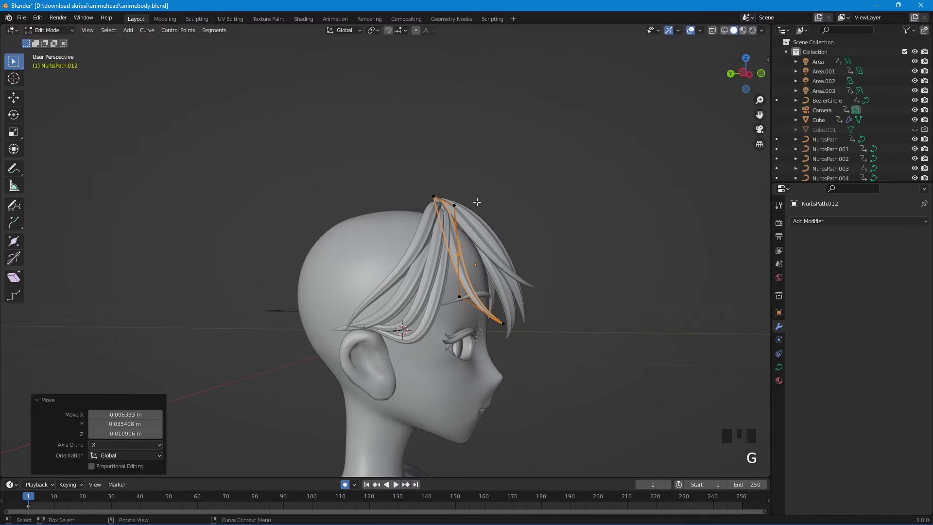
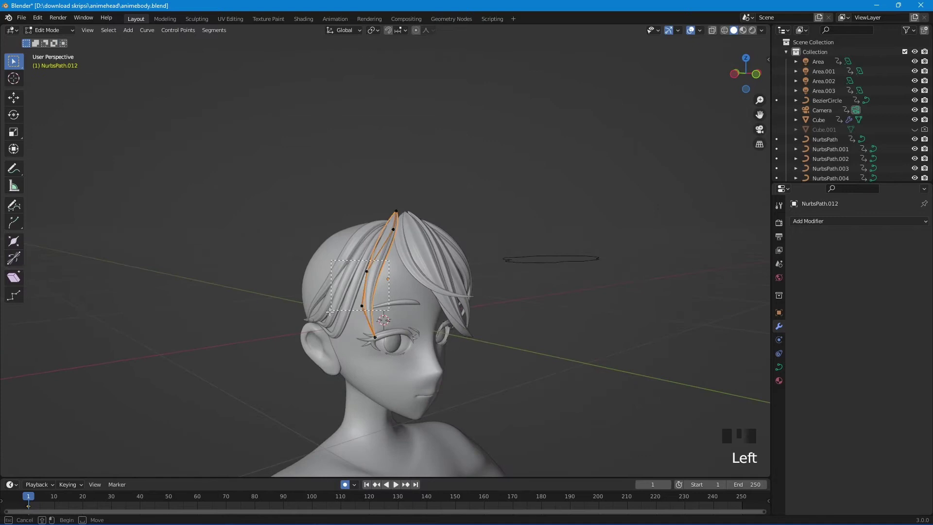
pyautogui.press('alt+s')
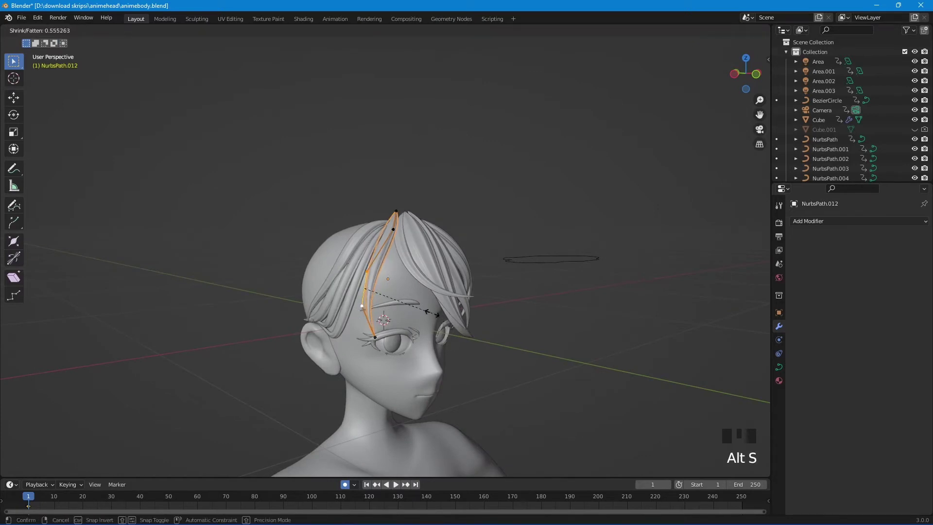
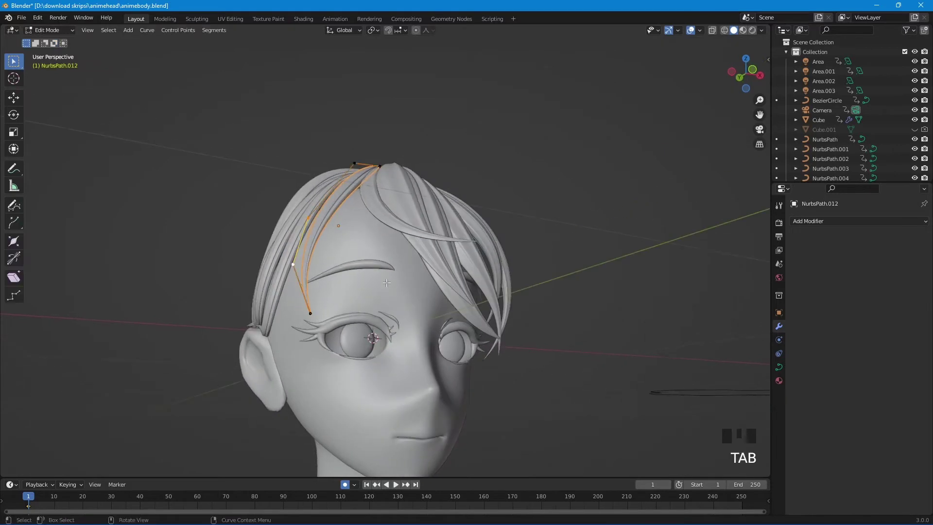
pyautogui.press('r')
pyautogui.press('Tab')
# - Inspect the head and pick the strand to copy for the ear-side piece
pyautogui.moveTo(392, 341); pyautogui.dragTo(464, 406)
pyautogui.scroll(-3)
pyautogui.scroll(3)
pyautogui.scroll(-3)
pyautogui.moveTo(442, 426); pyautogui.dragTo(382, 331)
pyautogui.press('Tab')
pyautogui.press('Tab')
pyautogui.scroll(-3)
pyautogui.click(548, 225)
pyautogui.scroll(3)
pyautogui.moveTo(428, 278); pyautogui.dragTo(267, 207)
pyautogui.scroll(-3)
pyautogui.scroll(3)
pyautogui.moveTo(294, 210); pyautogui.dragTo(327, 201)
pyautogui.click(327, 201)
pyautogui.moveTo(293, 248); pyautogui.dragTo(297, 245)
# - Duplicate the strand from the right view and start rotating the copy toward the ear
pyautogui.press('KP_3')
pyautogui.scroll(3)
pyautogui.moveTo(295, 250); pyautogui.dragTo(351, 276)
pyautogui.scroll(3)
pyautogui.press('shift+d')
# - Confirm the copy's angle, duplicate again and view the head from the side
pyautogui.press('r')
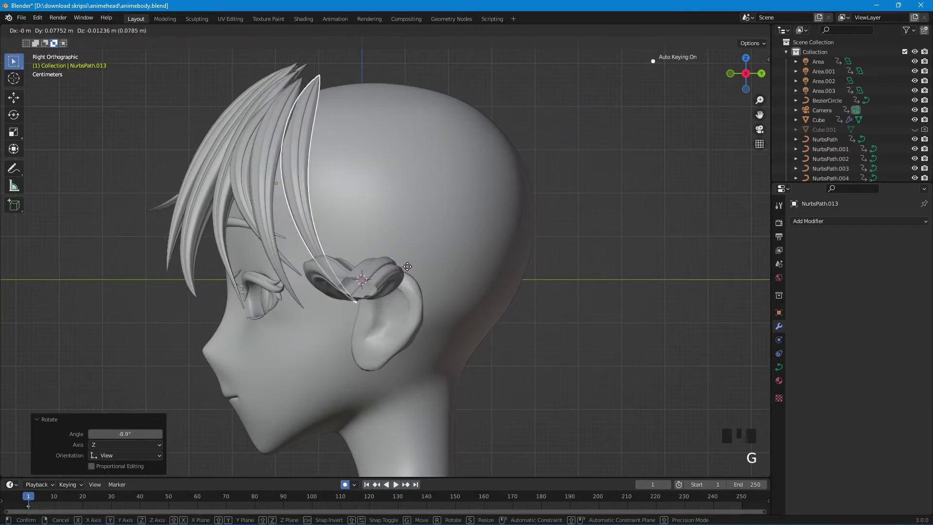
pyautogui.press('shift+d')
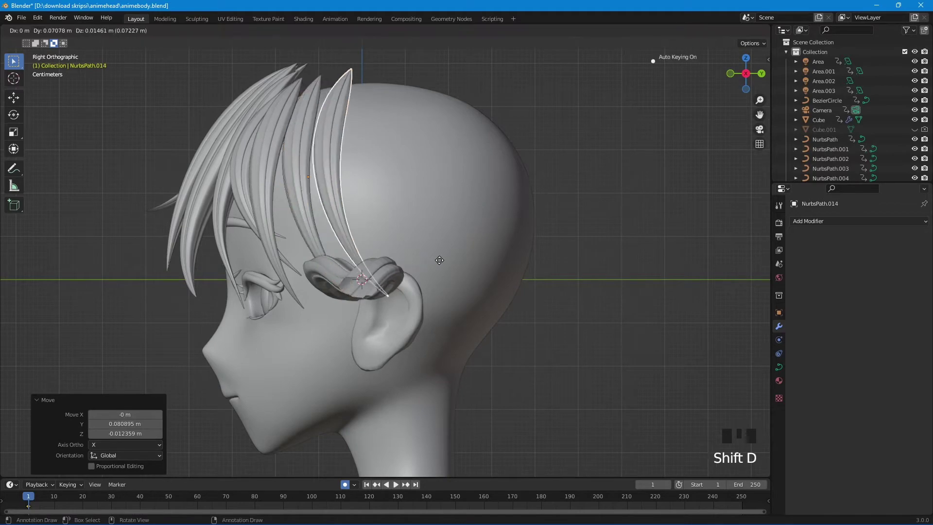
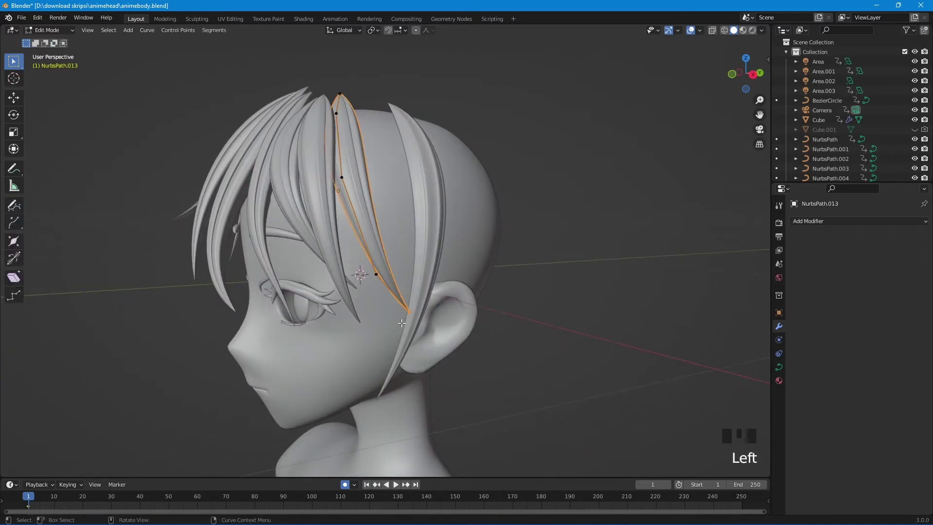
pyautogui.press('KP_3')
pyautogui.press('g')
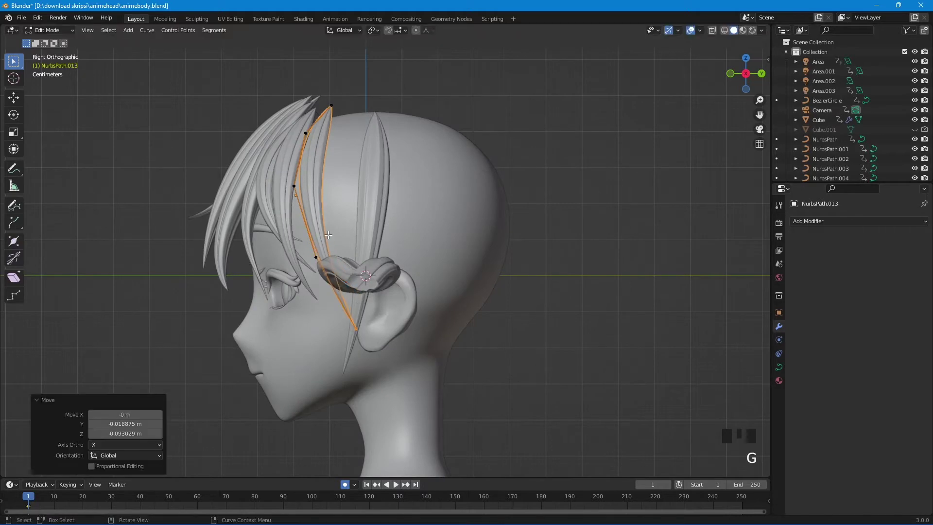
# - Bend the strand's points down beside the ear, then duplicate the finished strand
pyautogui.click(316, 238)
pyautogui.press('g')
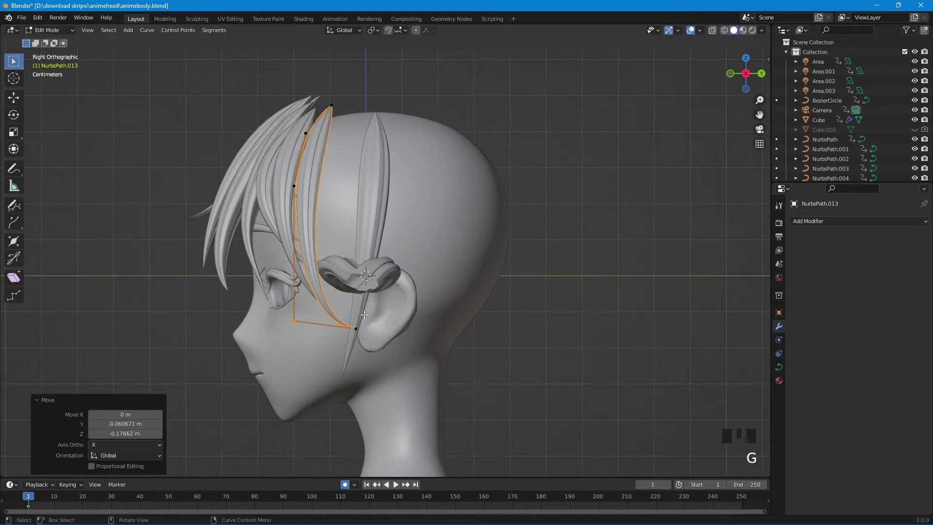
pyautogui.click(310, 166)
pyautogui.press('g')
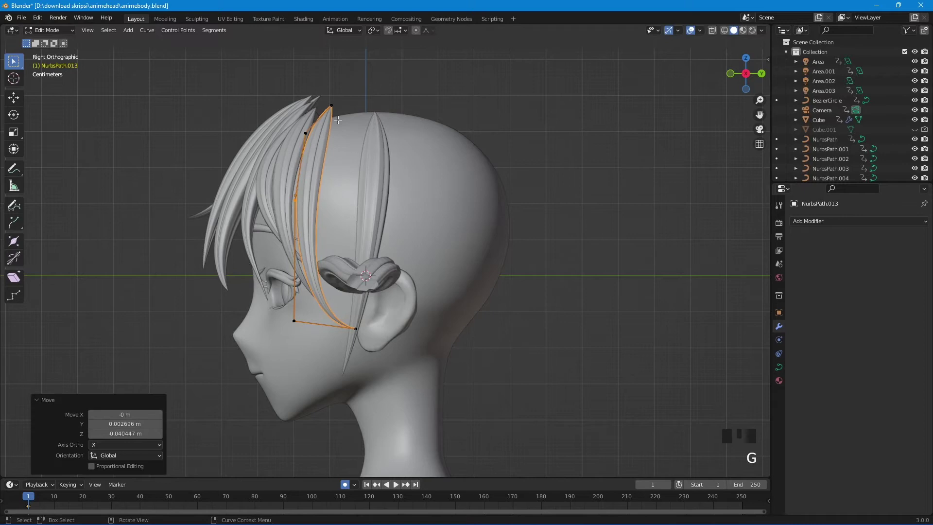
pyautogui.press('Tab')
pyautogui.press('shift+d')
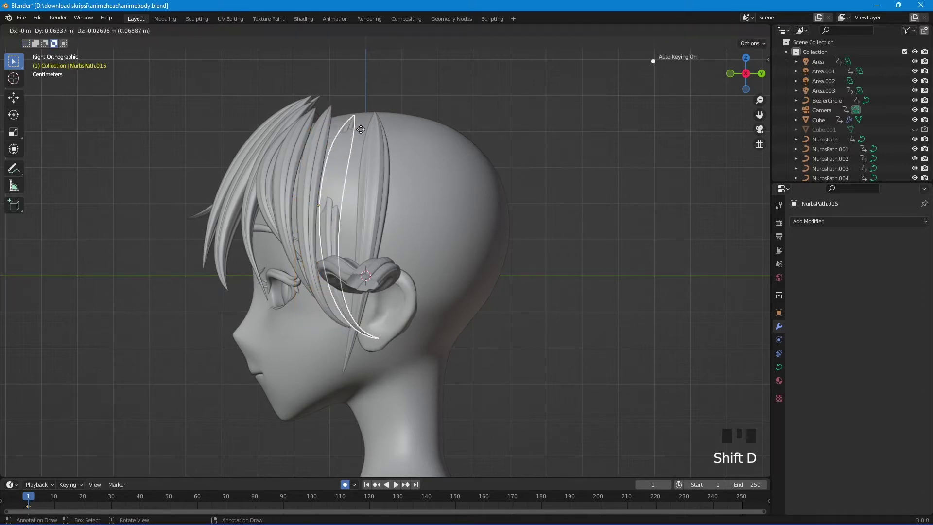
# - Place the copy beside the previous strand and enter Edit Mode in side view
pyautogui.moveTo(381, 162); pyautogui.dragTo(415, 164)
pyautogui.press('g')
pyautogui.press('Tab')
pyautogui.press('Tab')
pyautogui.press('KP_3')
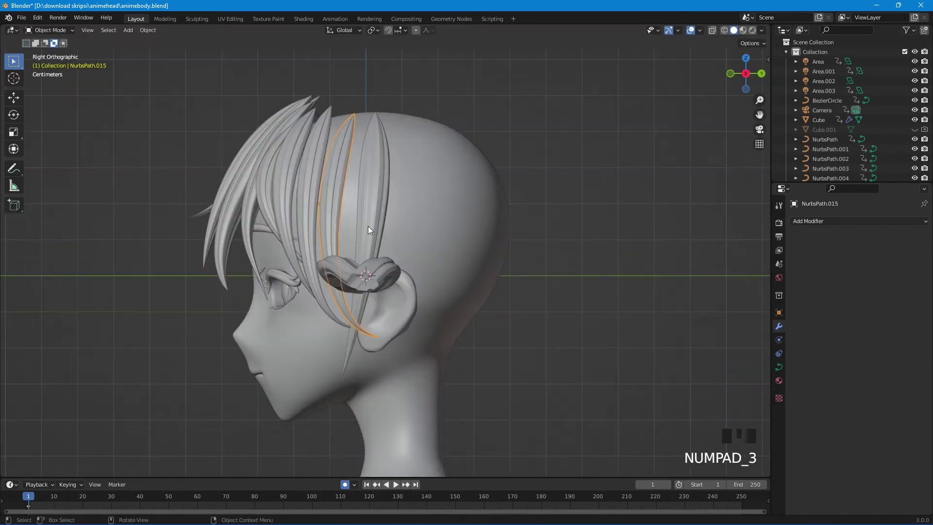
pyautogui.press('Tab')
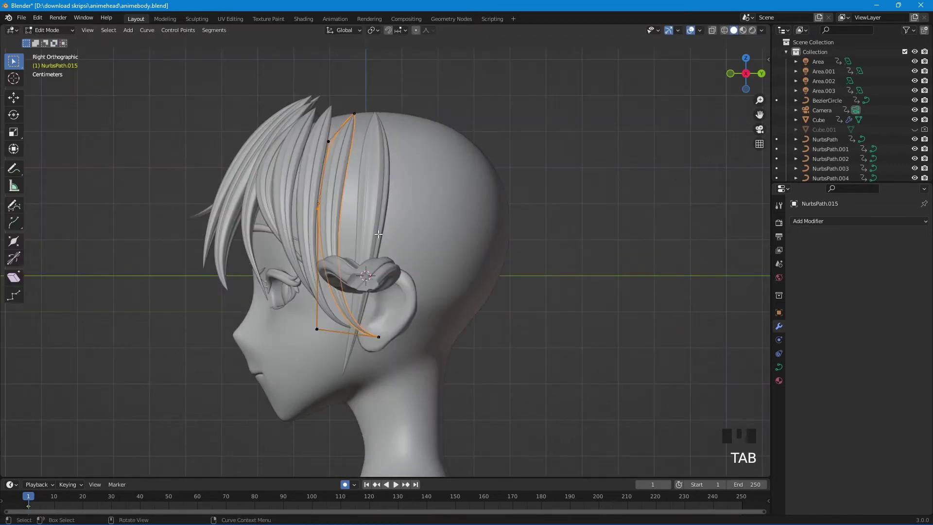
# - Move the strand's control points so it curves down in front of the ear
pyautogui.click(324, 155)
pyautogui.press('g')
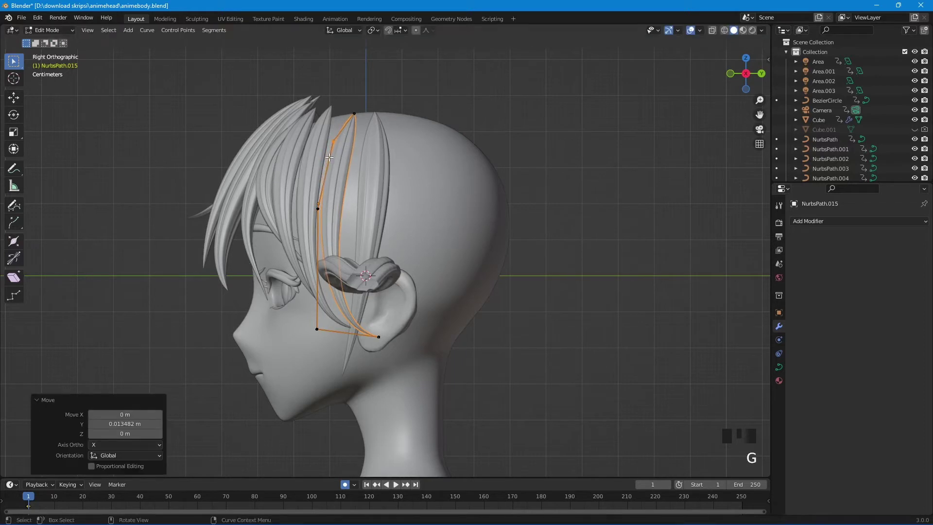
pyautogui.click(336, 190)
pyautogui.press('g')
pyautogui.moveTo(331, 319); pyautogui.dragTo(323, 334)
pyautogui.press('g')
pyautogui.click(381, 330)
pyautogui.press('g')
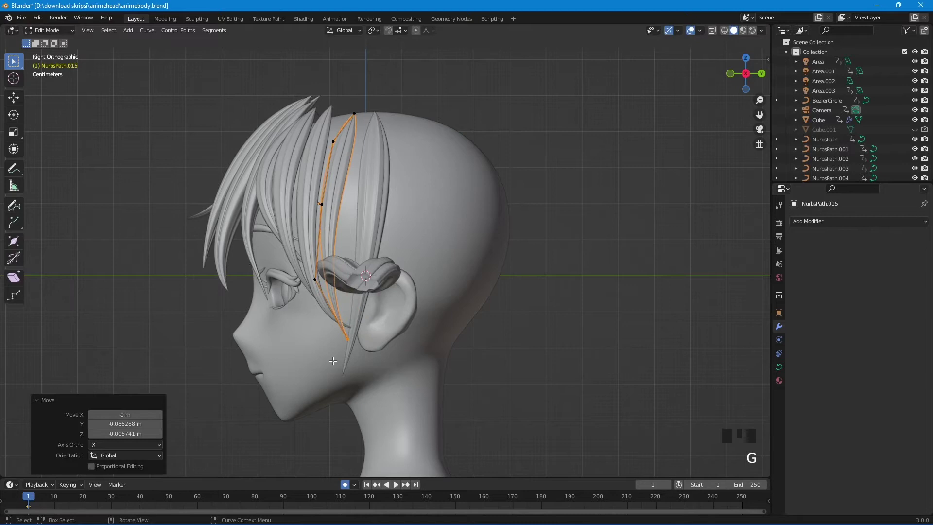
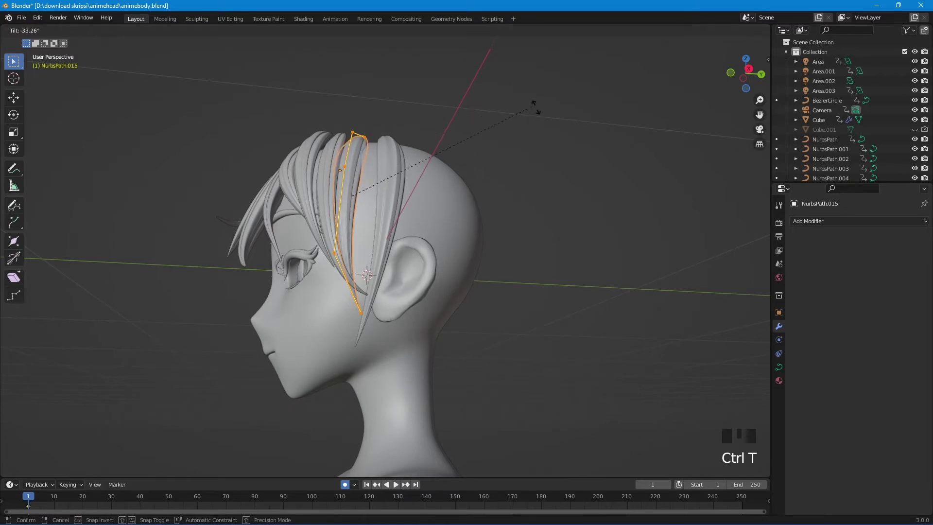
# - Leave Edit Mode and nudge the whole strand into alignment
pyautogui.press('Tab')
pyautogui.press('g')
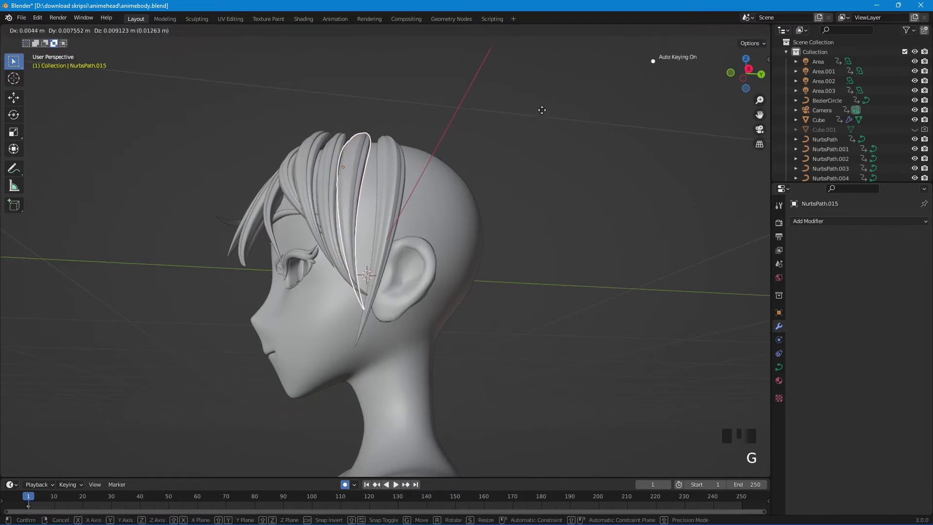
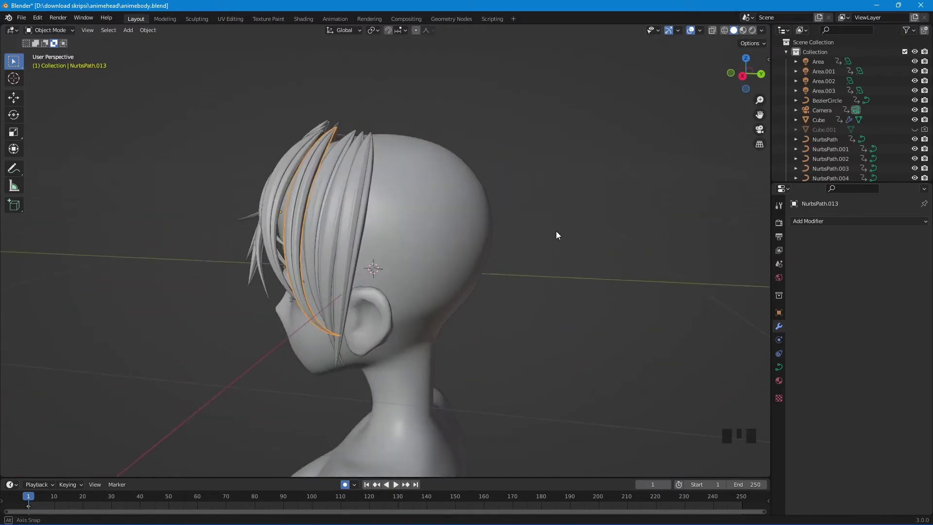
# - Orbit to the back of the head and pick the strand to copy
pyautogui.scroll(-3)
pyautogui.moveTo(493, 275); pyautogui.dragTo(466, 314)
pyautogui.scroll(-3)
pyautogui.moveTo(481, 331); pyautogui.dragTo(533, 317)
pyautogui.scroll(3)
pyautogui.moveTo(504, 300); pyautogui.dragTo(418, 245)
pyautogui.click(417, 246)
pyautogui.moveTo(460, 279); pyautogui.dragTo(426, 282)
pyautogui.scroll(3)
# - Duplicate the strand backward along Y and set Plane.001 as its Mirror object
pyautogui.press('shift+d')
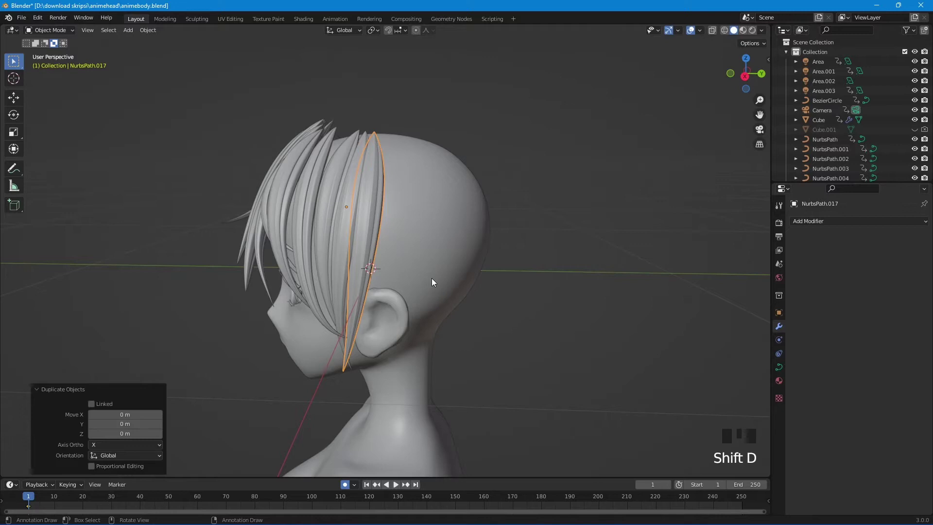
pyautogui.press('g')
pyautogui.press('g')
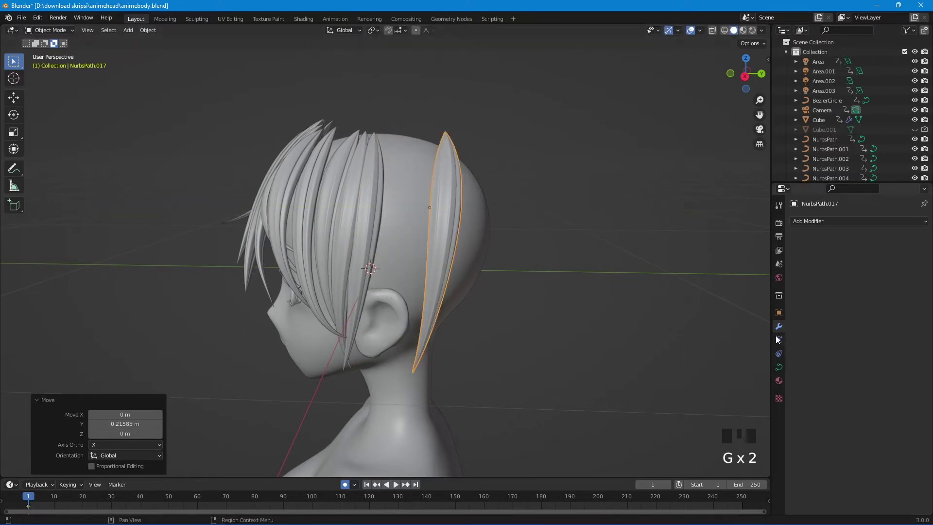
pyautogui.moveTo(831, 226); pyautogui.dragTo(914, 289)
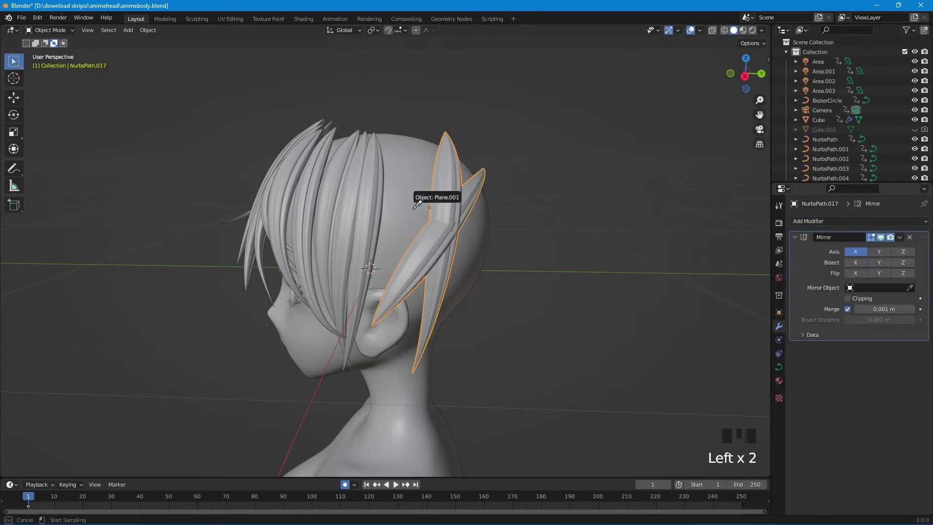
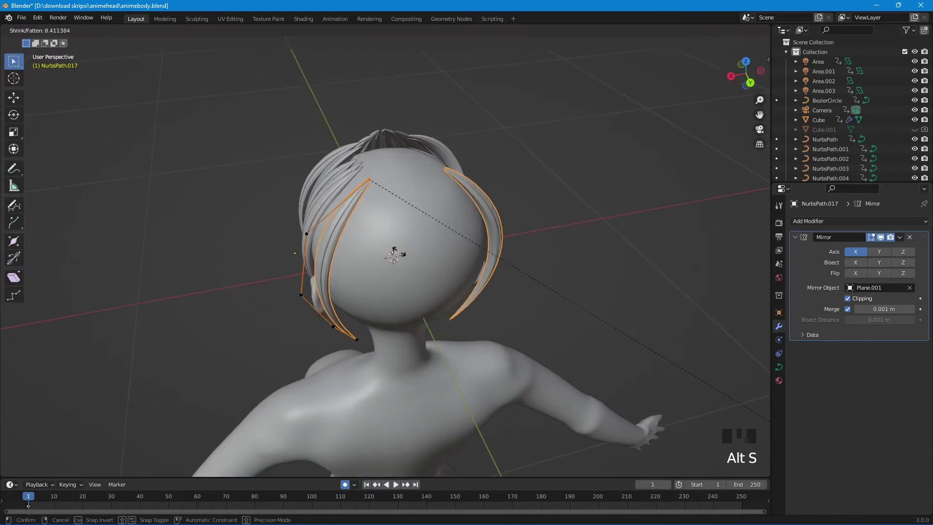
# - Arc the back strand's points over the head behind the ear and twist them with Ctrl+T
pyautogui.press('alt+s')
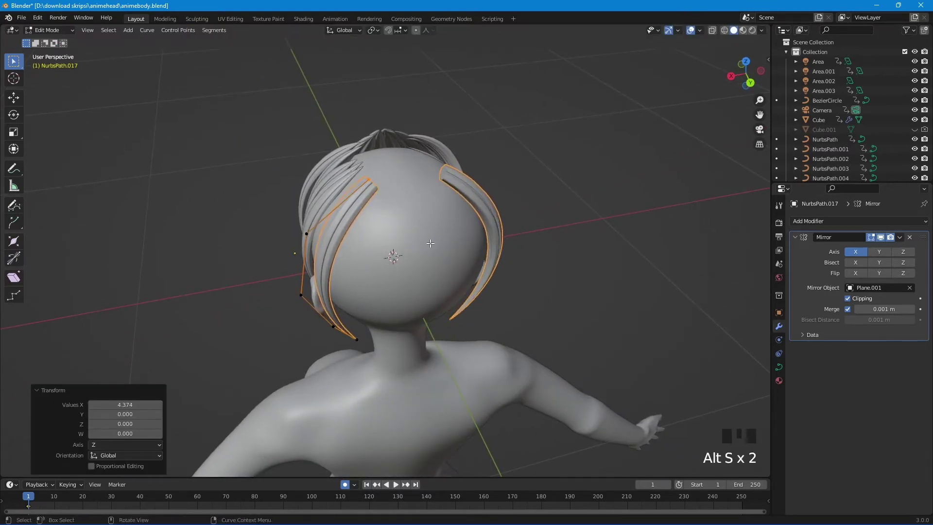
pyautogui.press('g')
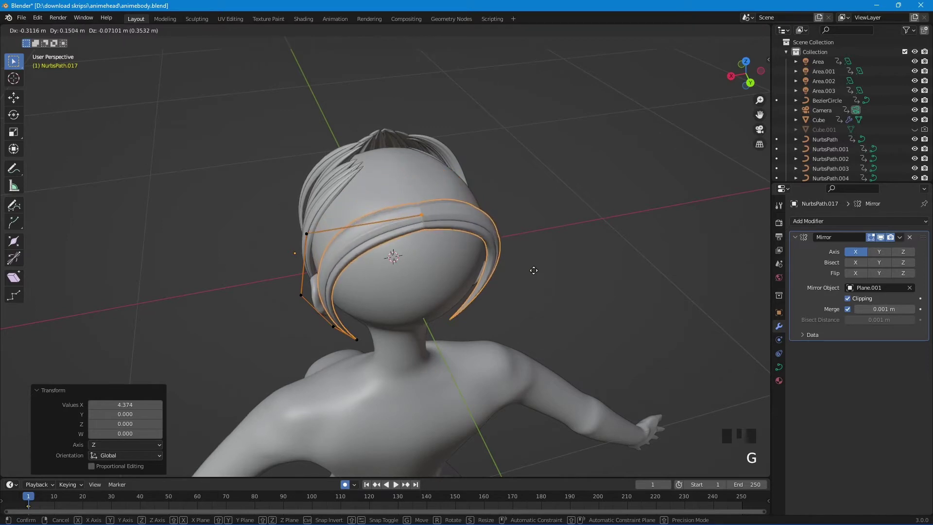
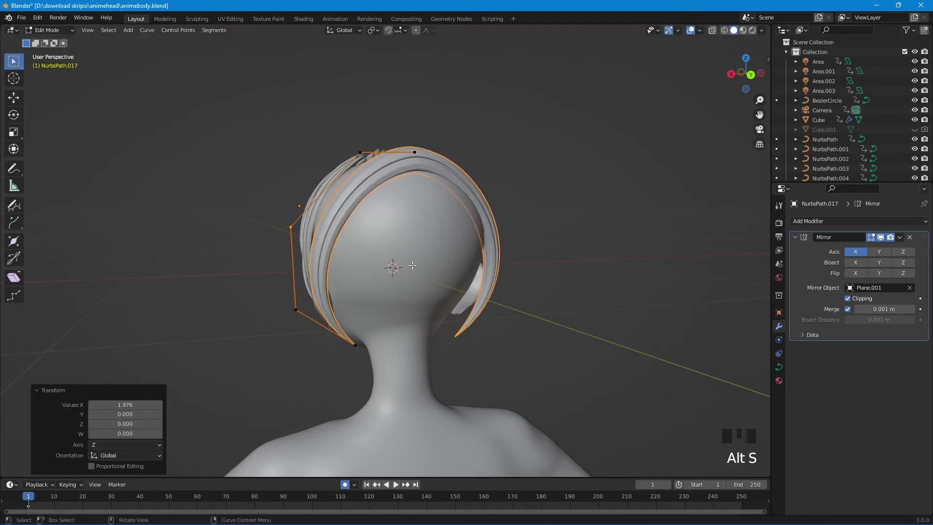
pyautogui.click(401, 170)
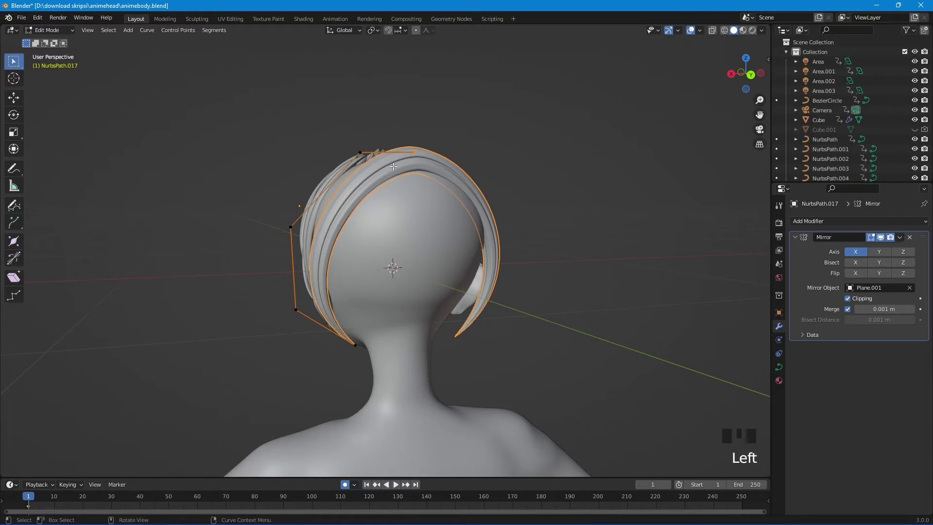
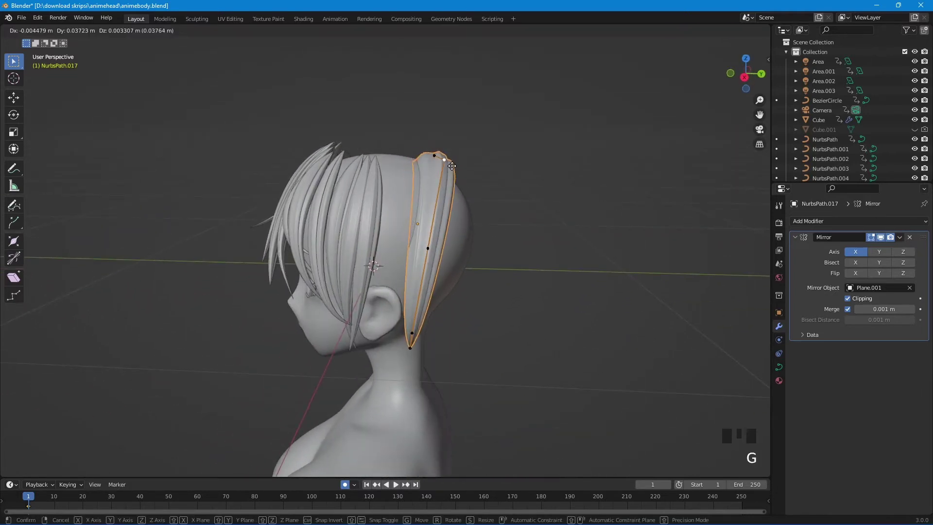
pyautogui.press('a')
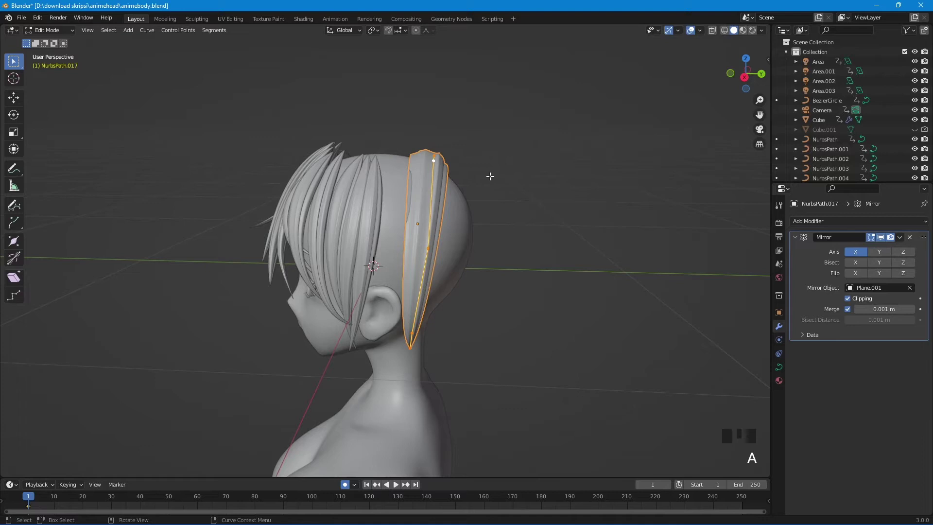
pyautogui.press('ctrl+t')
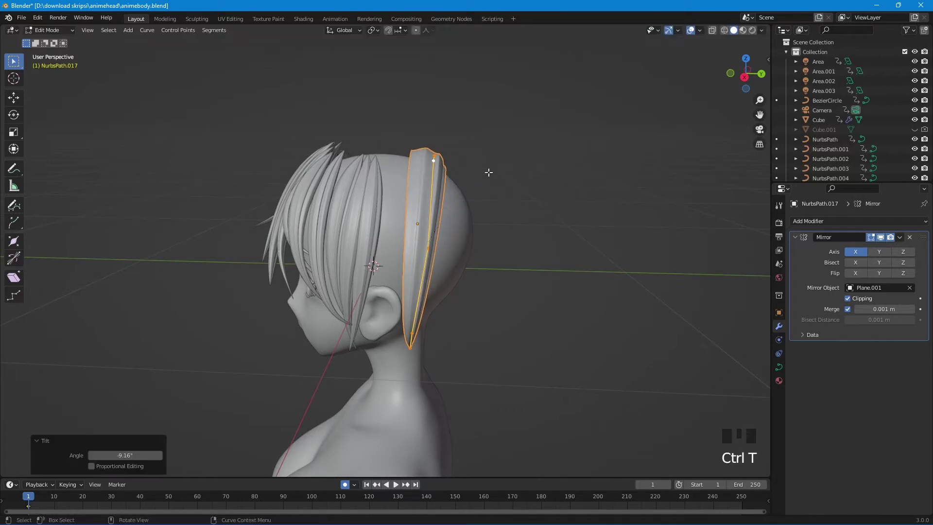
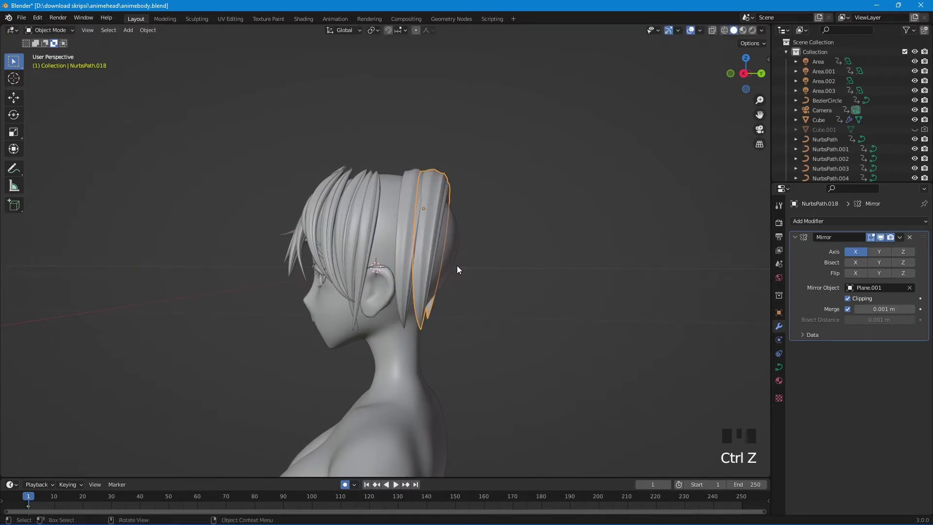
# - Duplicate the back strand, scale the copy and move it into place
pyautogui.press('shift+d')
pyautogui.moveTo(481, 299); pyautogui.dragTo(456, 315)
pyautogui.press('s')
pyautogui.moveTo(473, 312); pyautogui.dragTo(445, 308)
pyautogui.press('g')
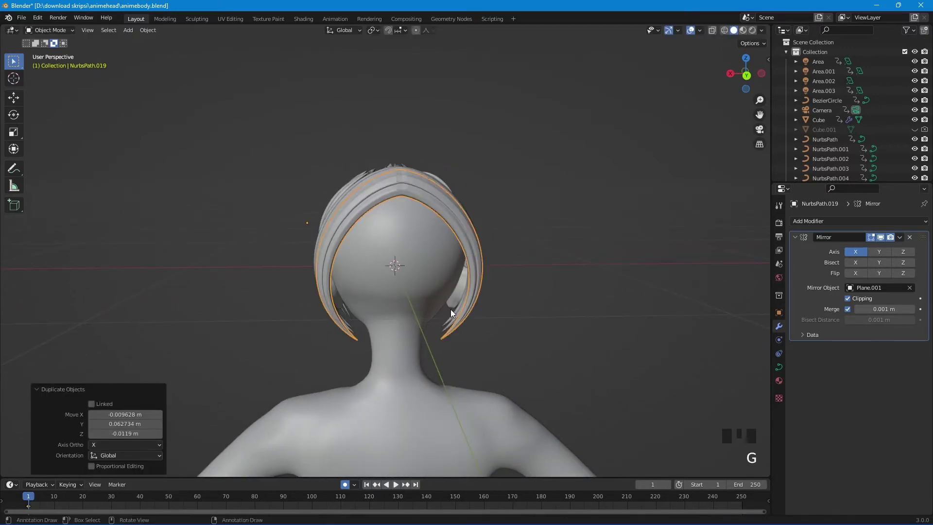
# - Move the copy's control points into a wide arc from crown down to cheek
pyautogui.press('Tab')
pyautogui.press('g')
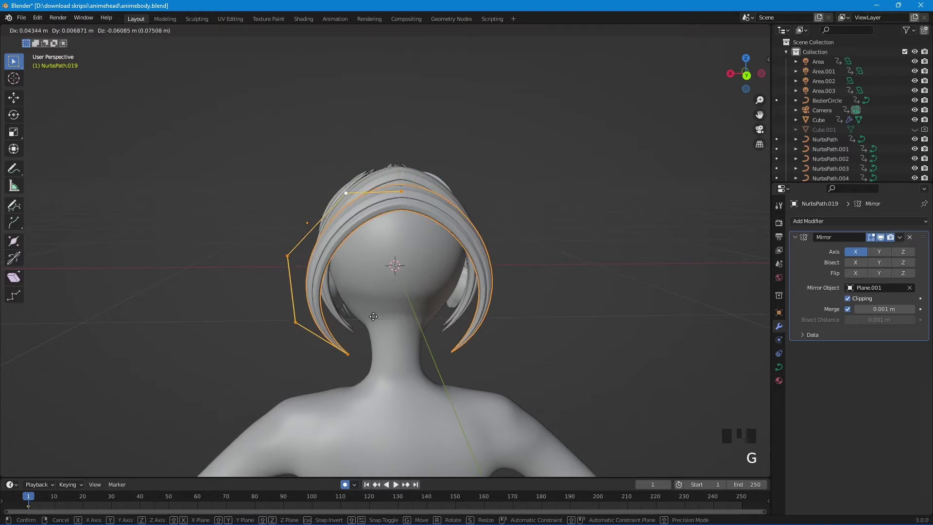
pyautogui.press('g')
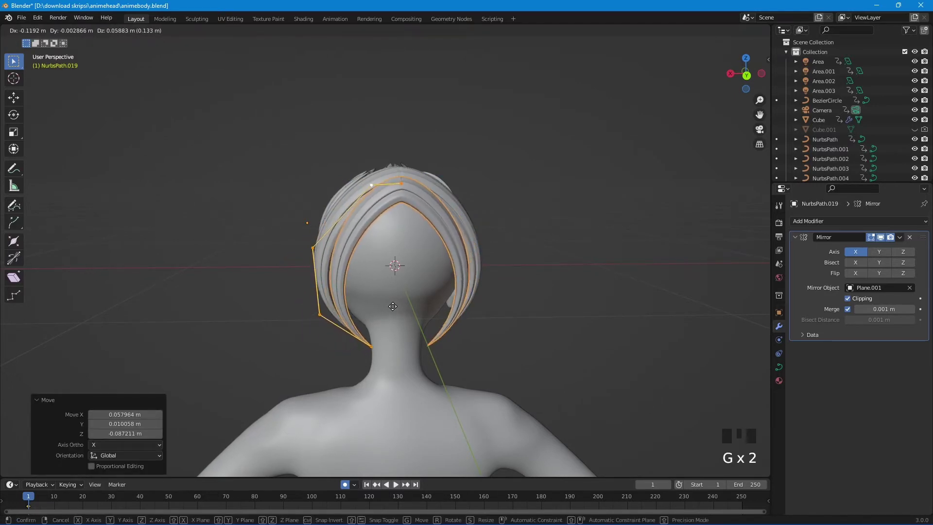
pyautogui.click(383, 184)
pyautogui.press('g')
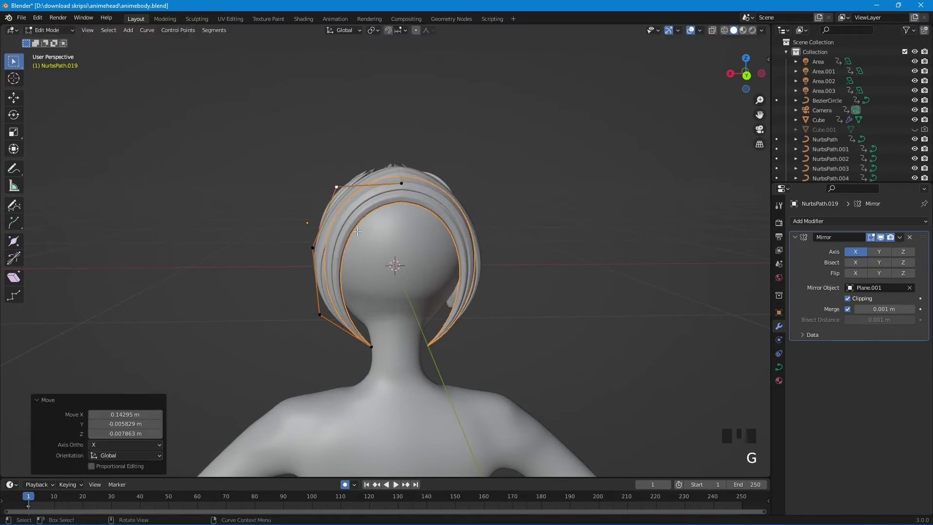
pyautogui.moveTo(375, 251); pyautogui.dragTo(405, 245)
pyautogui.press('a')
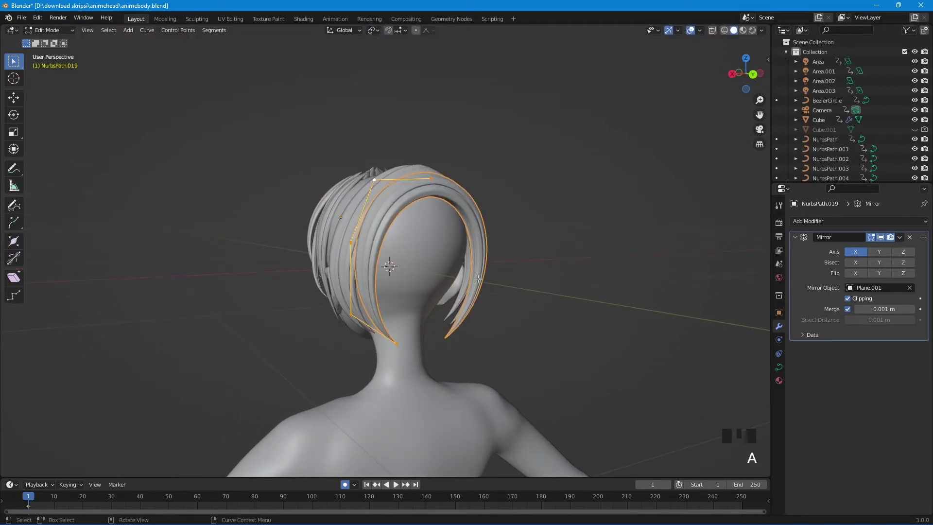
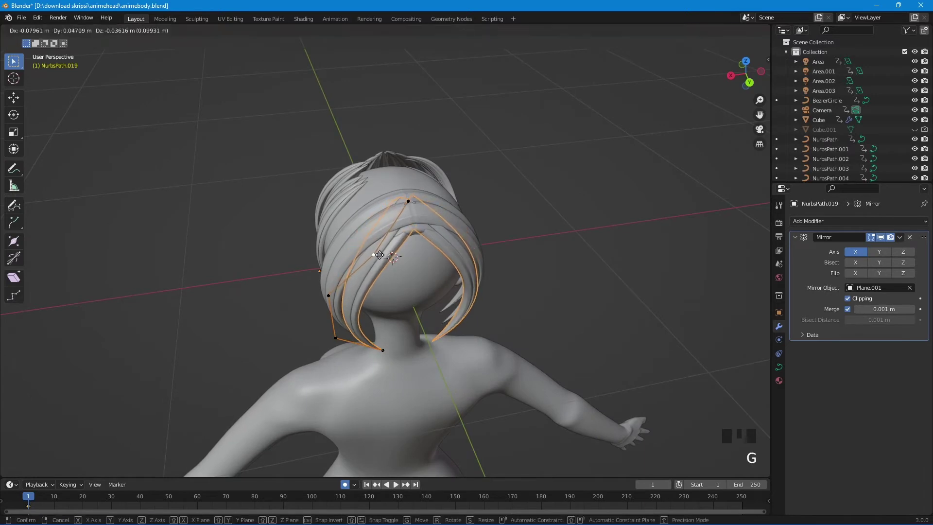
# - Move the back strand's upper control points one by one so it hangs down the centre of the head
pyautogui.moveTo(408, 260); pyautogui.dragTo(384, 234)
pyautogui.click(384, 233)
pyautogui.press('g')
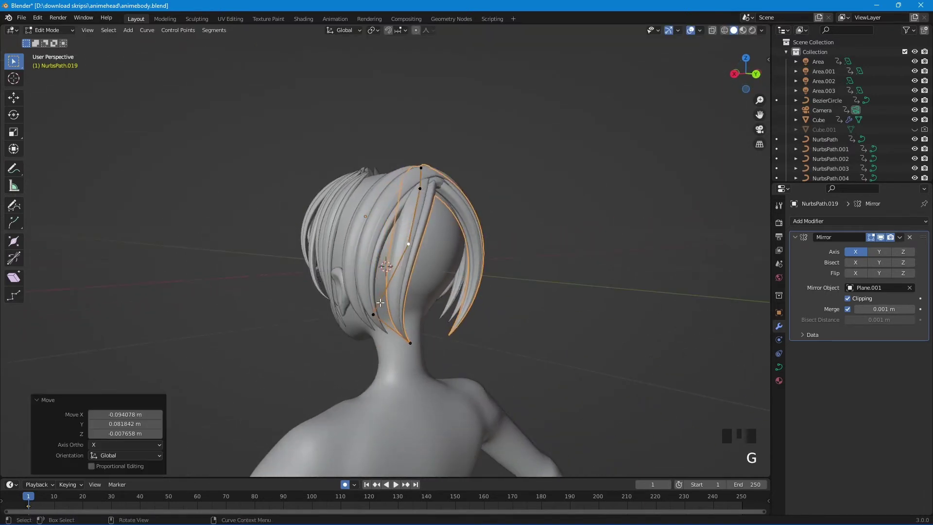
pyautogui.click(376, 309)
pyautogui.press('g')
pyautogui.moveTo(418, 302); pyautogui.dragTo(372, 223)
pyautogui.click(372, 223)
pyautogui.press('g')
pyautogui.moveTo(406, 203); pyautogui.dragTo(420, 171)
pyautogui.click(421, 172)
pyautogui.press('g')
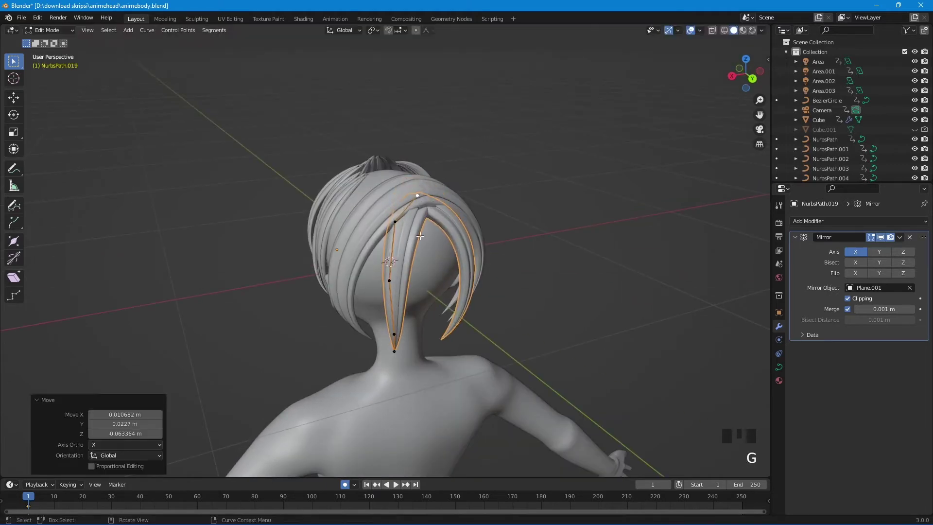
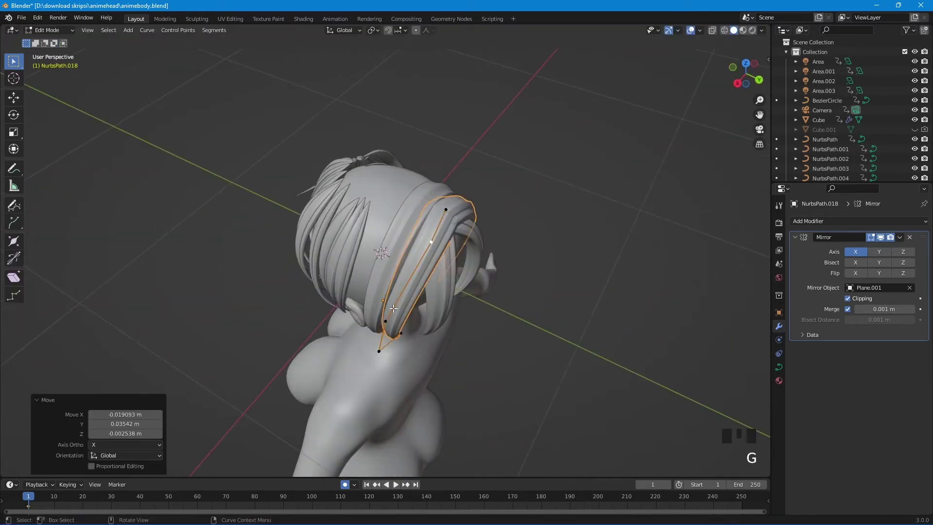
# - Pull the tip control points into a long point, leave Edit Mode and preview with materials
pyautogui.click(387, 319)
pyautogui.press('g')
pyautogui.click(376, 357)
pyautogui.press('g')
pyautogui.click(399, 335)
pyautogui.press('g')
pyautogui.moveTo(416, 335); pyautogui.dragTo(400, 263)
pyautogui.press('Tab')
pyautogui.click(402, 263)
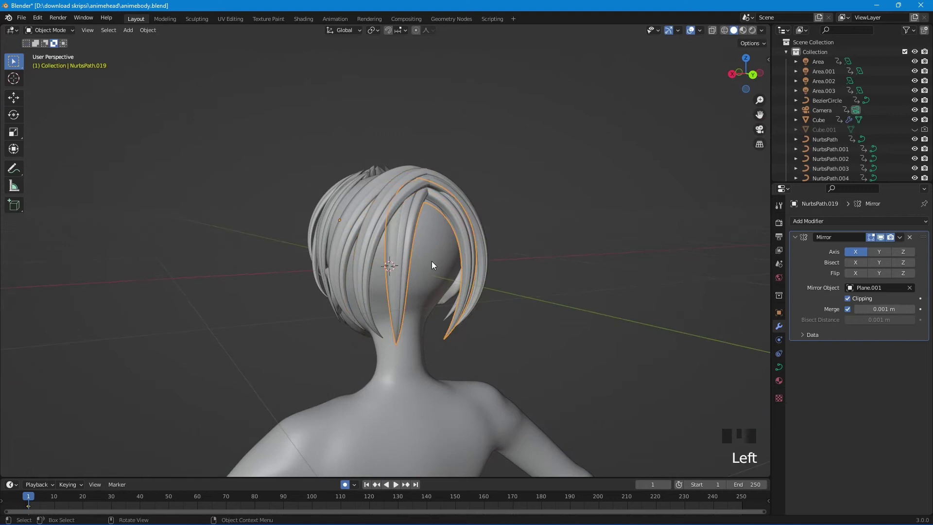
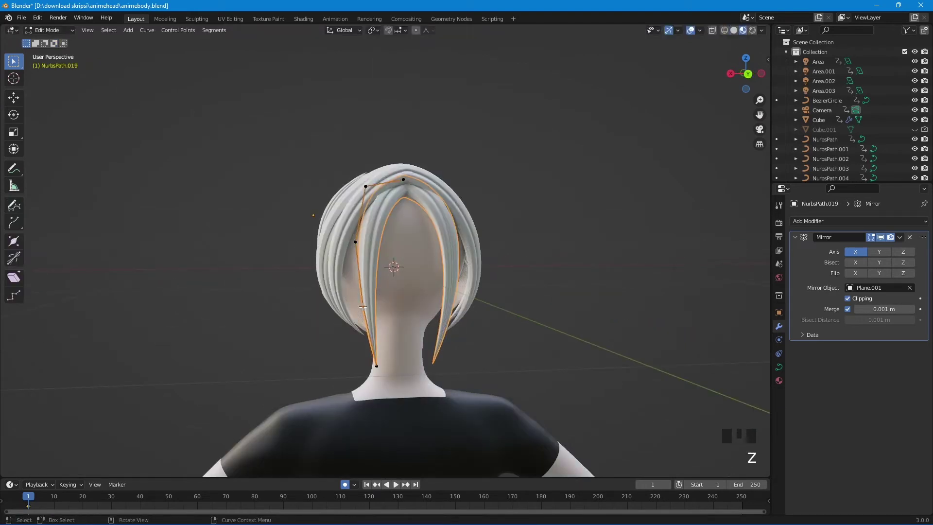
# - Return to solid shading and take the new back strand into Edit Mode
pyautogui.press('Tab')
pyautogui.click(373, 306)
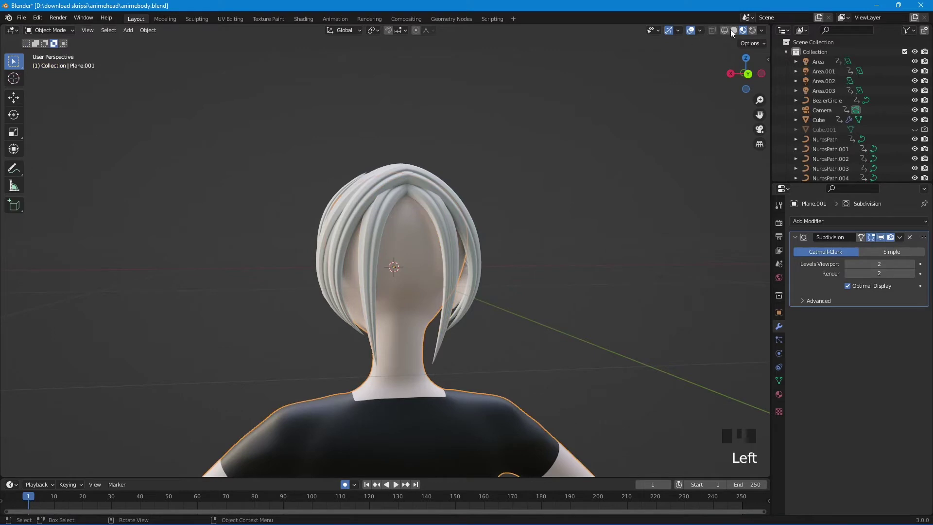
pyautogui.click(738, 35)
pyautogui.click(373, 273)
pyautogui.press('Tab')
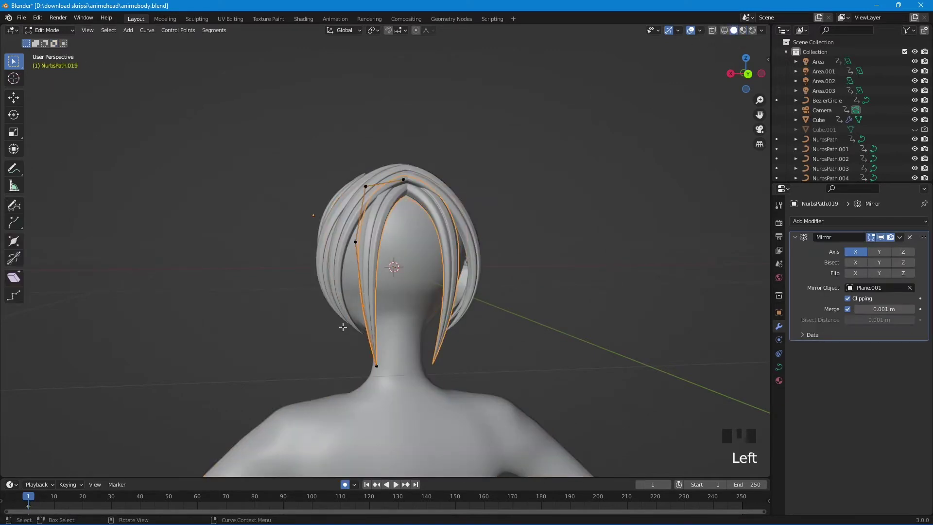
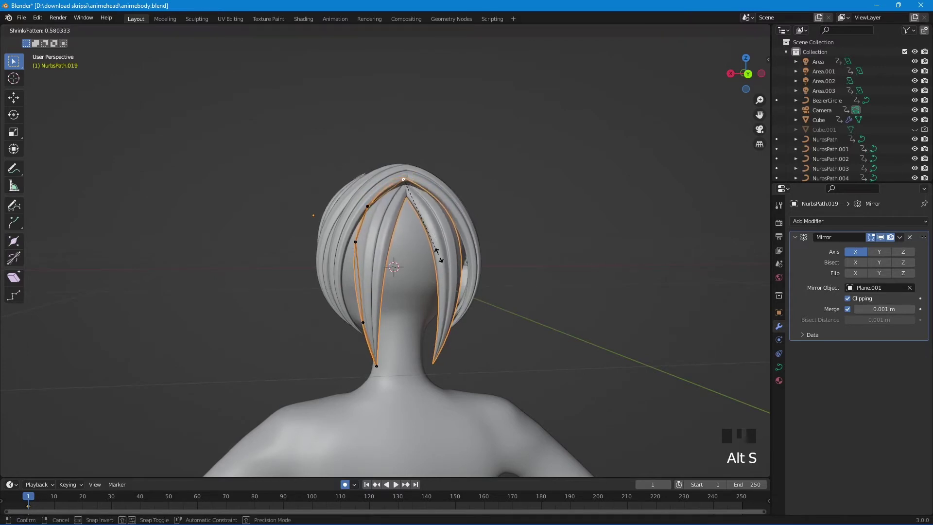
# - Taper the strand's points with Alt+S and move neighbouring strand points to sit around it
pyautogui.click(358, 241)
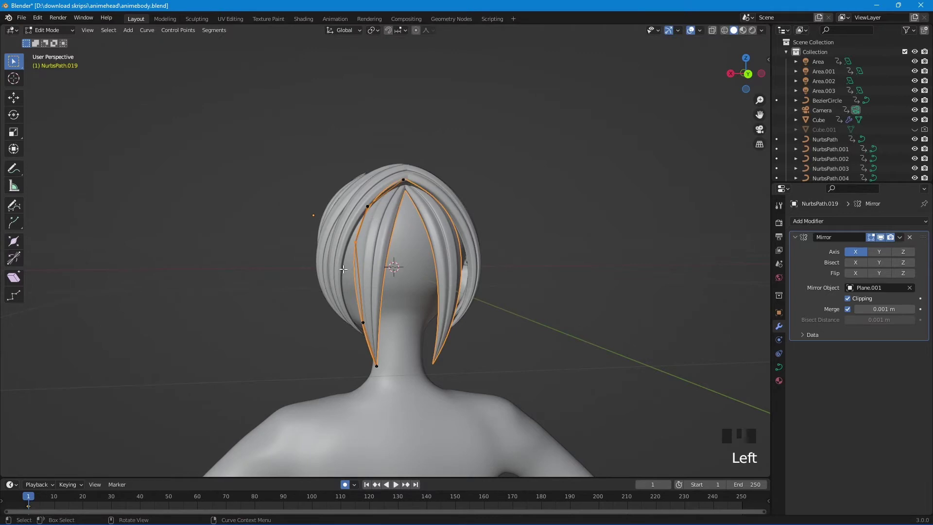
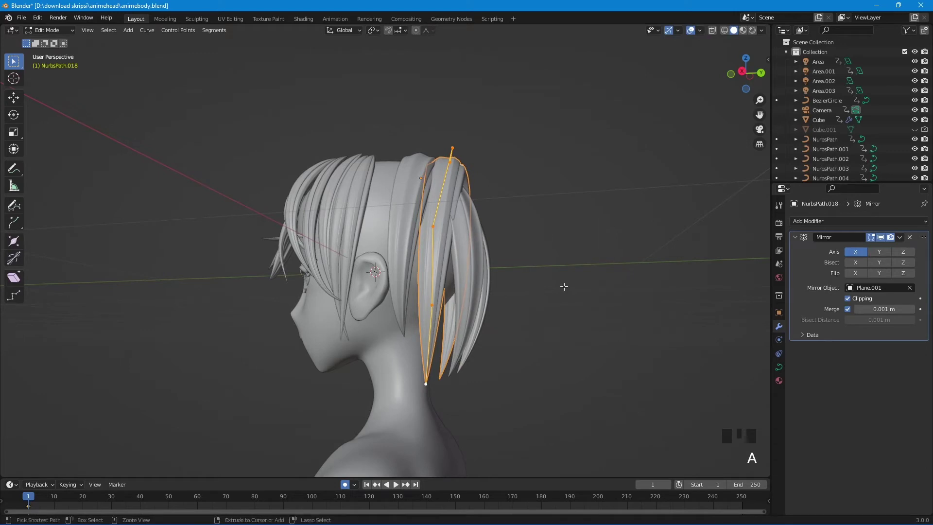
pyautogui.press('alt+s')
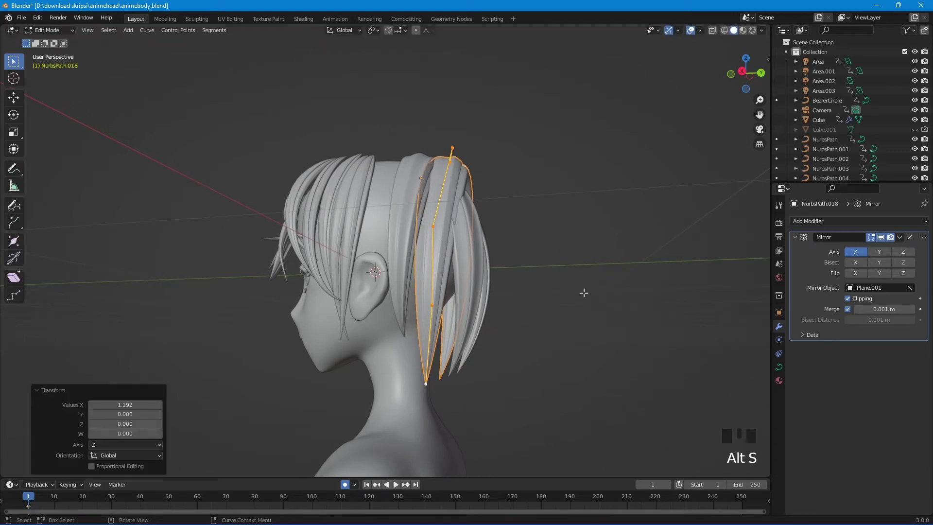
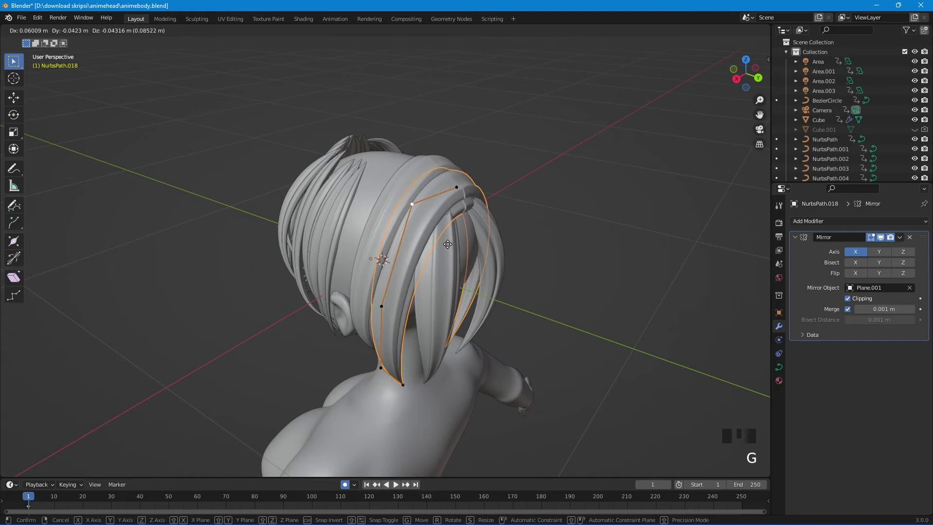
pyautogui.click(462, 189)
pyautogui.press('g')
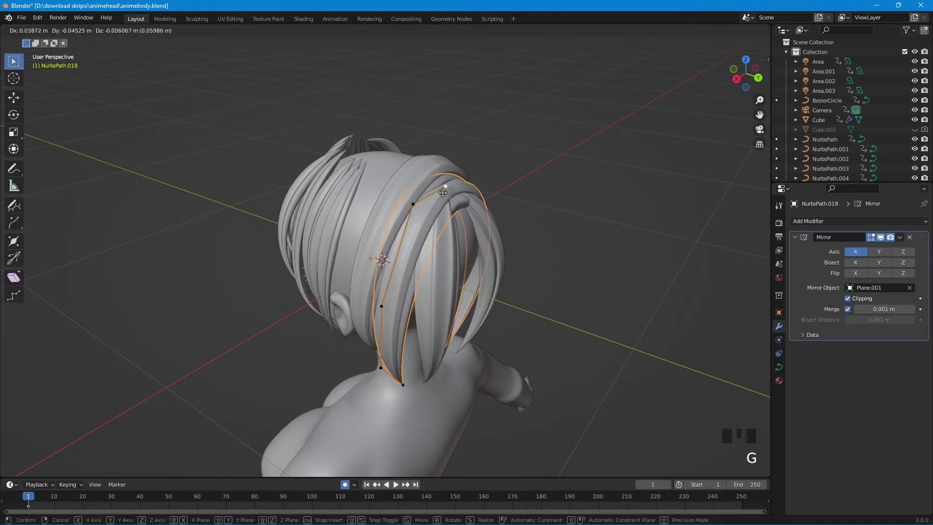
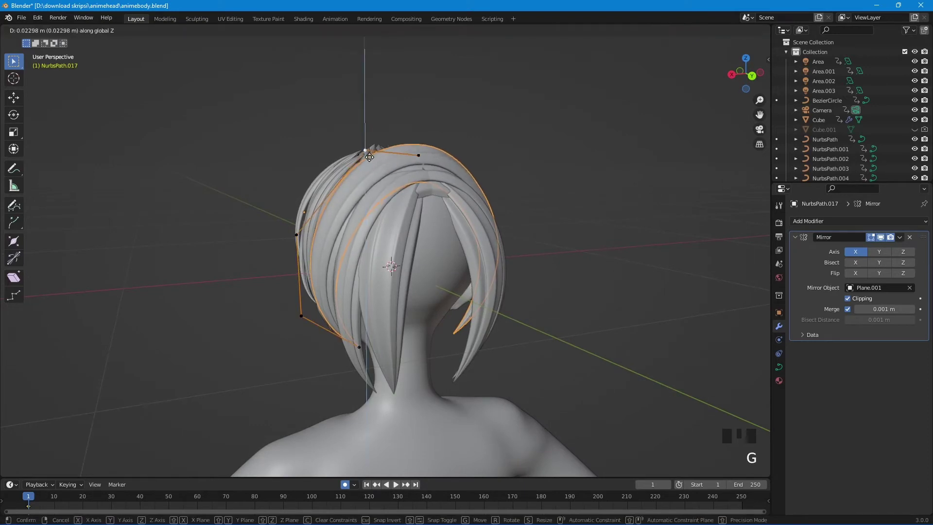
# - Scale, tilt and lower the outer back-hair strand NurbsPath.017's control points
pyautogui.moveTo(308, 234); pyautogui.dragTo(388, 225)
pyautogui.press('g')
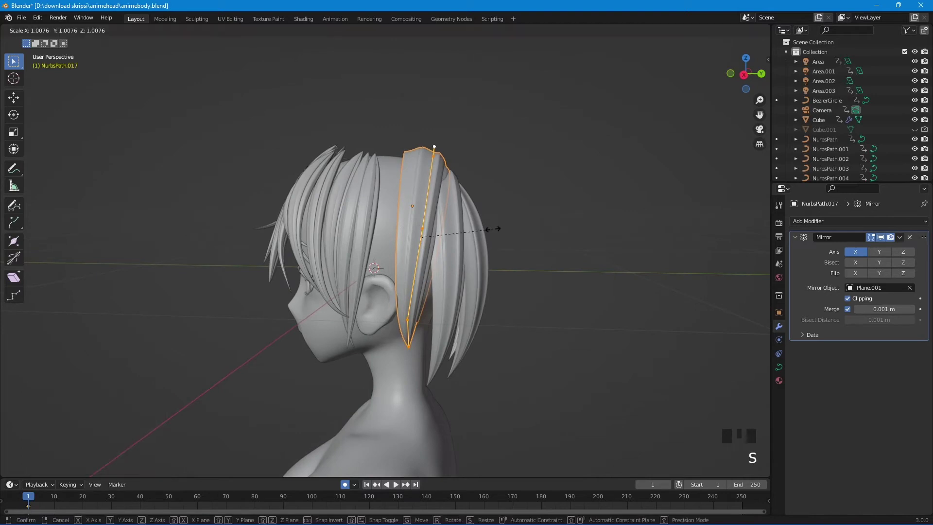
pyautogui.press('ctrl+t')
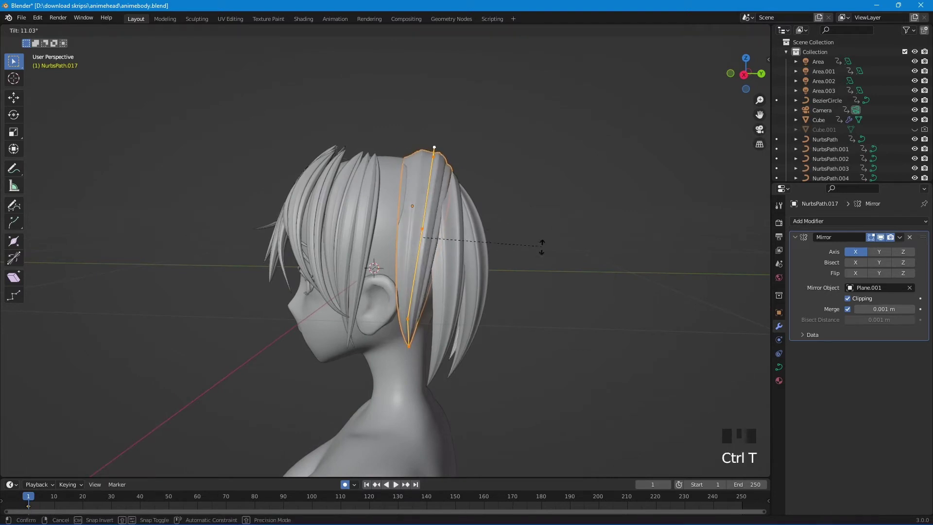
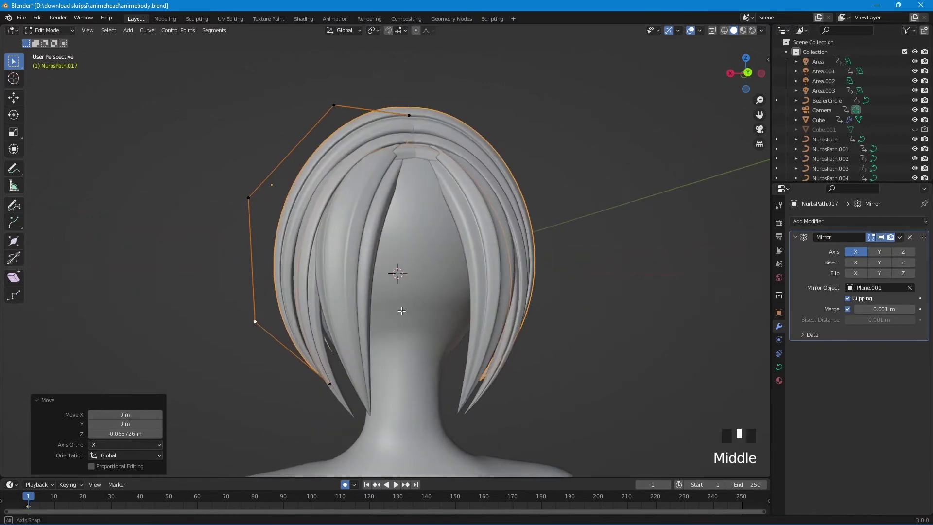
pyautogui.press('Tab')
# - Duplicate a strand as NurbsPath.020 over the back of the head and enter Edit Mode on it
pyautogui.click(487, 257)
pyautogui.moveTo(492, 266); pyautogui.dragTo(505, 285)
pyautogui.press('shift+d')
pyautogui.middleClick(551, 272)
pyautogui.press('Tab')
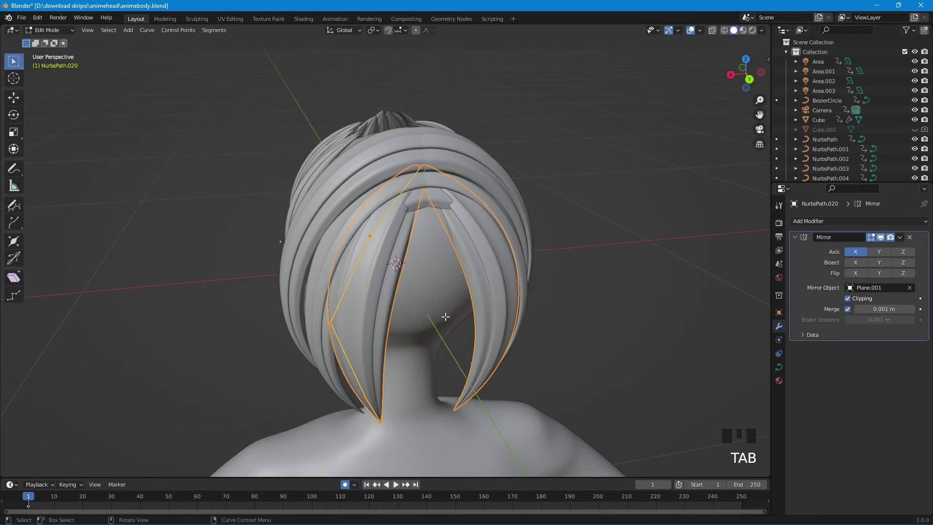
# - Rotate NurbsPath.020's control points about Z to angle the nape lock
pyautogui.press('r')
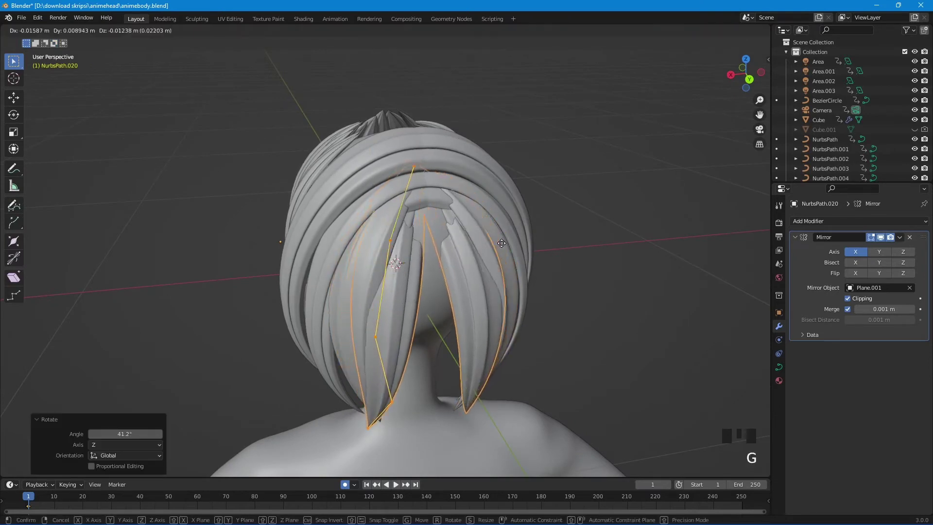
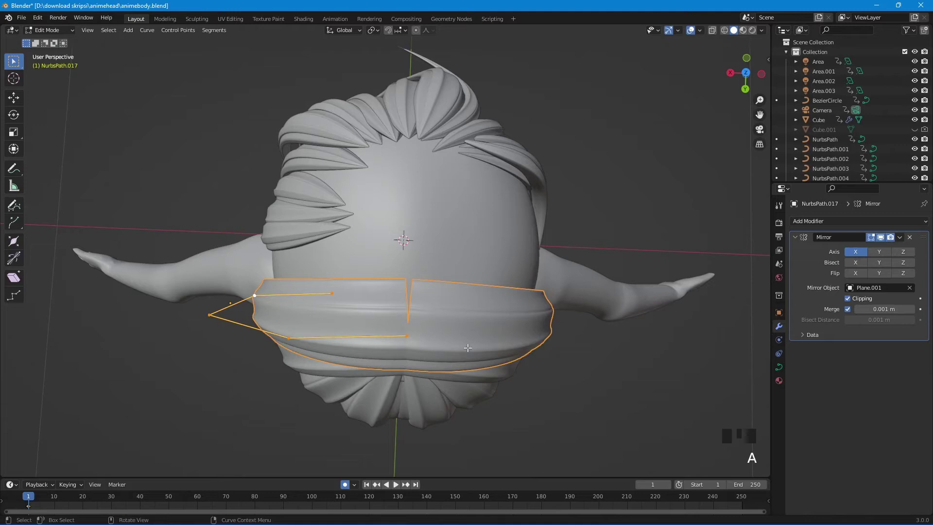
# - Tilt NurbsPath.017's point by about -3° so it lies flatter behind the ear
pyautogui.press('ctrl+t')
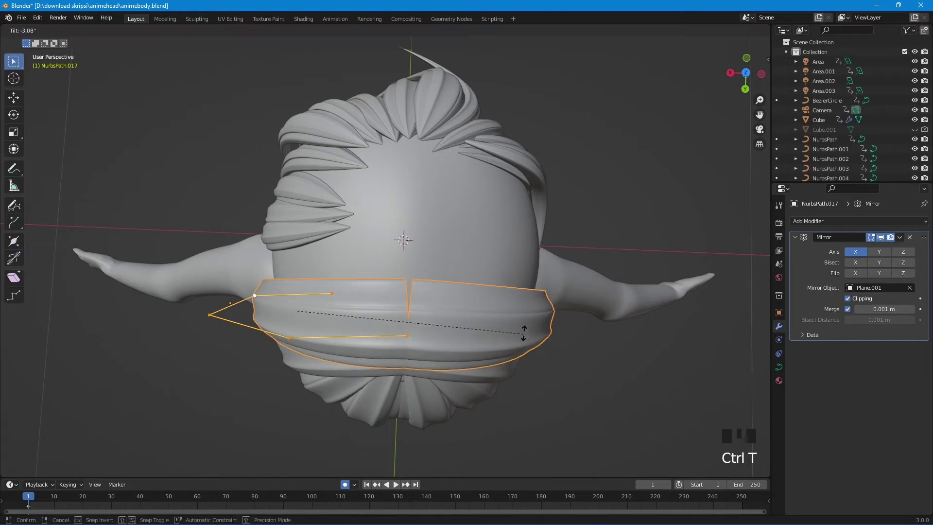
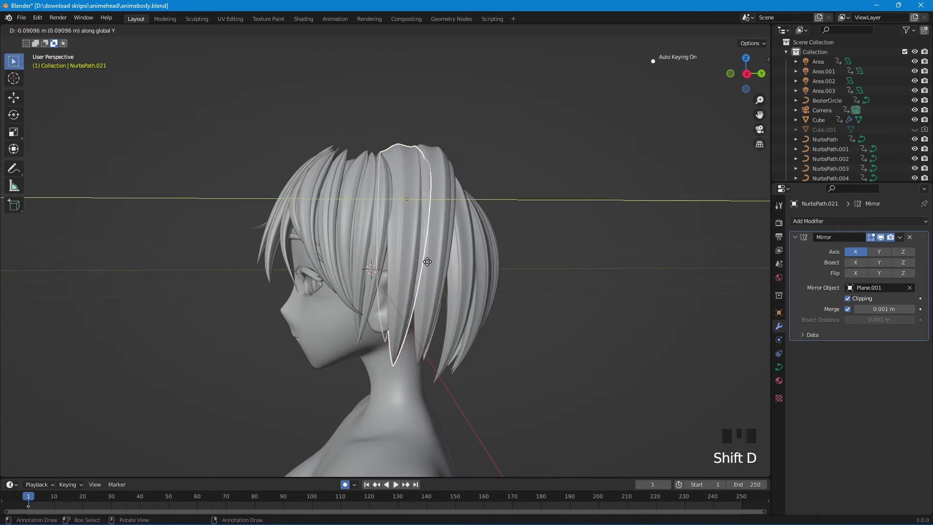
# - Raise the side strand along Z, enlarge it slightly and begin moving its curve points
pyautogui.press('g')
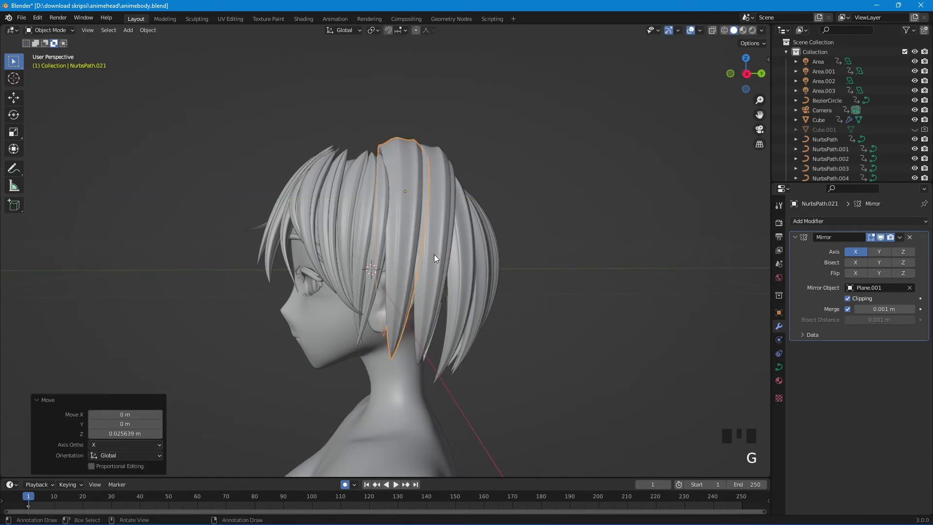
pyautogui.moveTo(445, 263); pyautogui.dragTo(522, 280)
pyautogui.press('g')
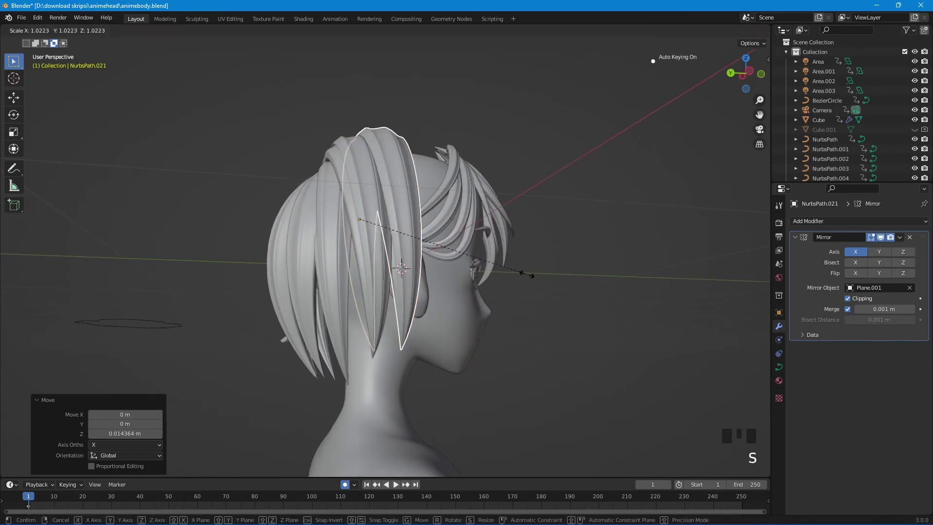
pyautogui.moveTo(521, 280); pyautogui.dragTo(400, 296)
pyautogui.press('Tab')
pyautogui.press('g')
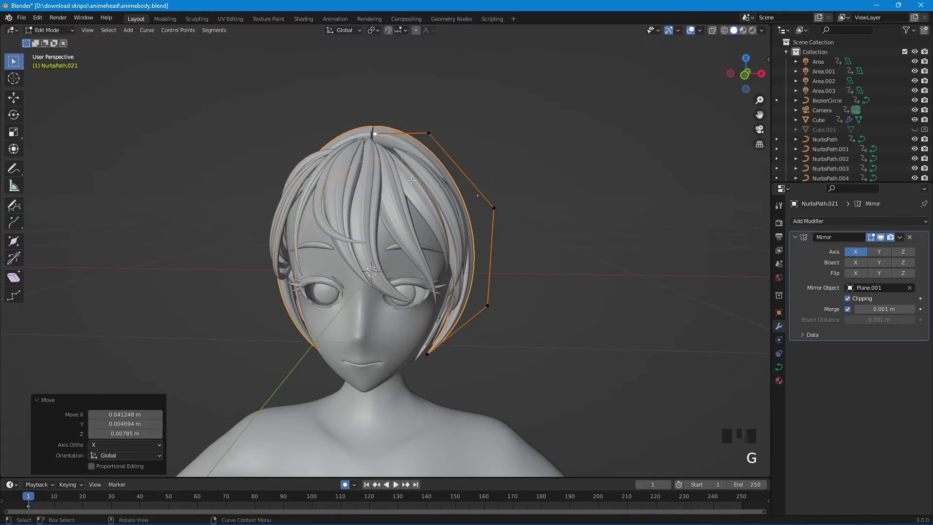
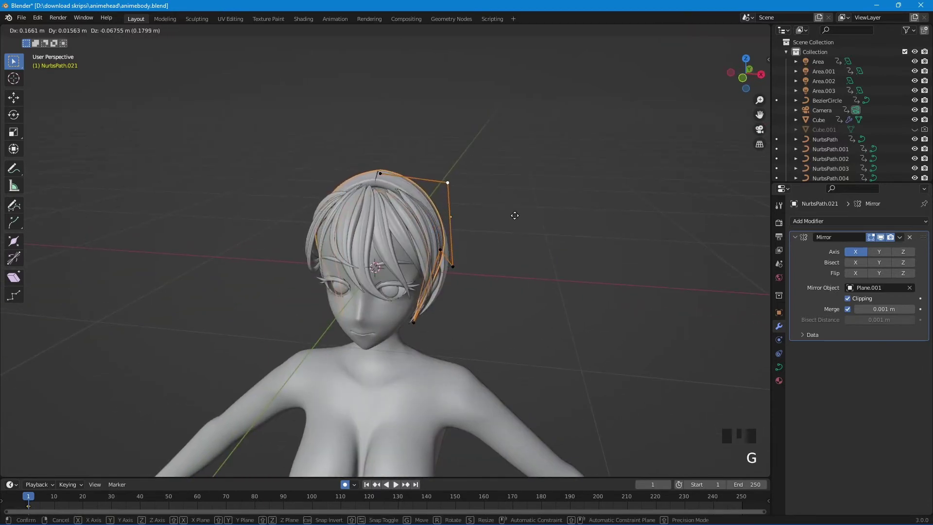
# - Move the side strand's control points so it sweeps from the crown down toward the ear
pyautogui.click(383, 179)
pyautogui.press('g')
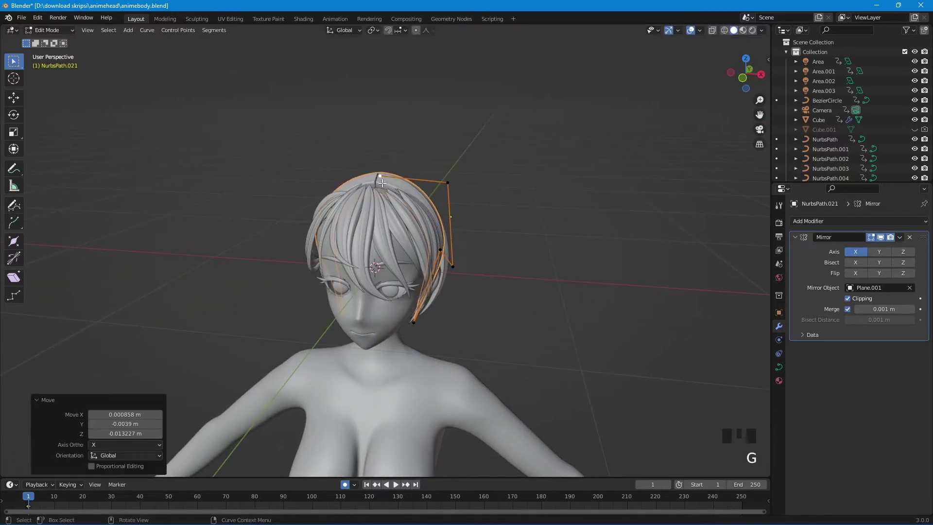
pyautogui.moveTo(374, 186); pyautogui.dragTo(496, 244)
pyautogui.press('Tab')
pyautogui.scroll(3)
pyautogui.moveTo(436, 257); pyautogui.dragTo(429, 236)
pyautogui.press('Tab')
pyautogui.moveTo(442, 248); pyautogui.dragTo(456, 230)
pyautogui.click(456, 230)
pyautogui.press('g')
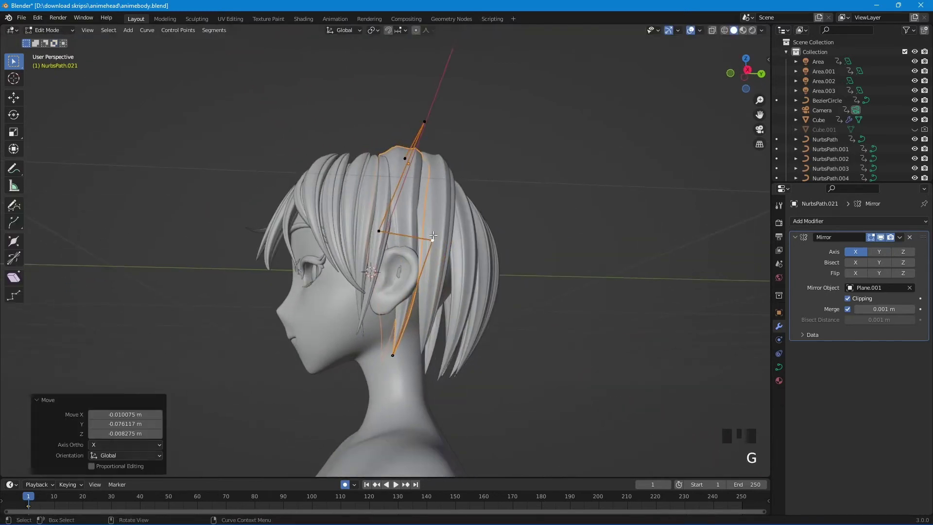
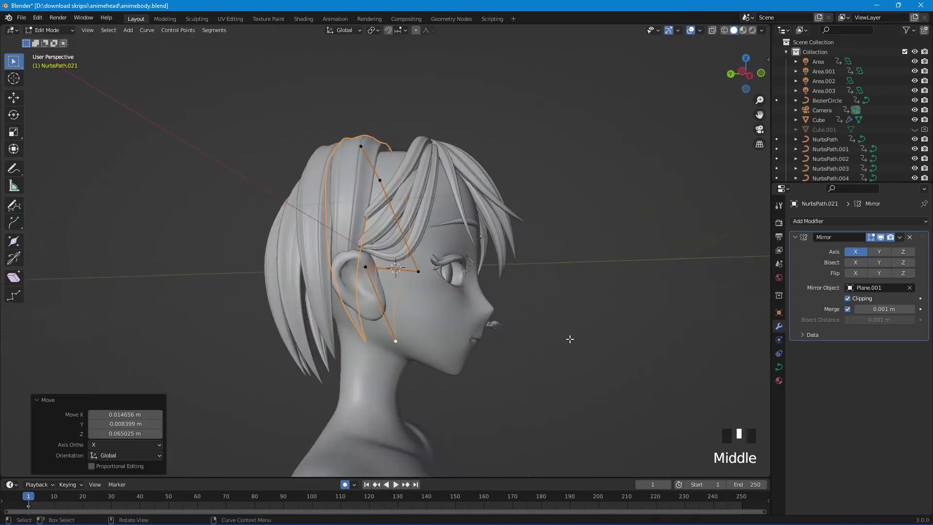
# - Inspect the strand from several angles and select its upper control points near the temple
pyautogui.scroll(-3)
pyautogui.press('Tab')
pyautogui.moveTo(310, 292); pyautogui.dragTo(521, 295)
pyautogui.scroll(-3)
pyautogui.moveTo(404, 274); pyautogui.dragTo(447, 294)
pyautogui.scroll(3)
pyautogui.moveTo(359, 302); pyautogui.dragTo(360, 301)
pyautogui.scroll(3)
pyautogui.moveTo(378, 293); pyautogui.dragTo(361, 268)
pyautogui.scroll(3)
pyautogui.moveTo(366, 252); pyautogui.dragTo(383, 232)
pyautogui.scroll(-3)
pyautogui.moveTo(385, 233); pyautogui.dragTo(383, 205)
pyautogui.click(384, 205)
pyautogui.click(395, 217)
pyautogui.moveTo(400, 220); pyautogui.dragTo(421, 209)
pyautogui.press('Tab')
pyautogui.scroll(3)
pyautogui.press('Tab')
pyautogui.moveTo(490, 273); pyautogui.dragTo(488, 288)
# - Duplicate the strand as NurbsPath.022, rotate and move it into place over the temple
pyautogui.press('shift+d')
pyautogui.press('r')
pyautogui.middleClick(490, 297)
pyautogui.press('r')
pyautogui.moveTo(482, 296); pyautogui.dragTo(467, 296)
pyautogui.press('g')
pyautogui.press('g')
pyautogui.press('Tab')
pyautogui.press('Tab')
# - Duplicate again as NurbsPath.023 and select its lower control point for pulling down
pyautogui.click(405, 267)
pyautogui.middleClick(425, 282)
pyautogui.press('shift+d')
pyautogui.press('Tab')
pyautogui.click(425, 421)
# - Move NurbsPath.023's control points so the strand arcs down behind the ear
pyautogui.press('g')
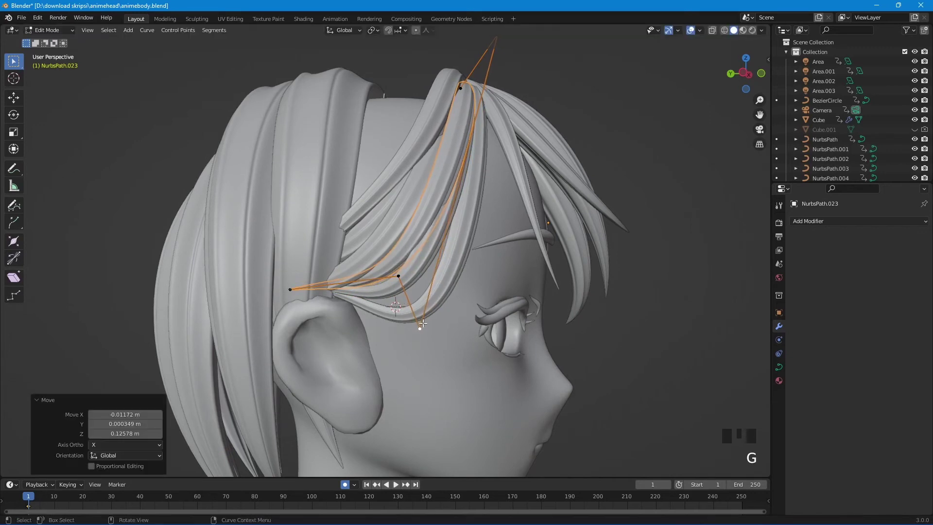
pyautogui.click(403, 275)
pyautogui.press('g')
pyautogui.press('Tab')
pyautogui.scroll(-3)
pyautogui.moveTo(405, 315); pyautogui.dragTo(391, 310)
pyautogui.scroll(3)
pyautogui.moveTo(391, 295); pyautogui.dragTo(398, 341)
pyautogui.click(398, 341)
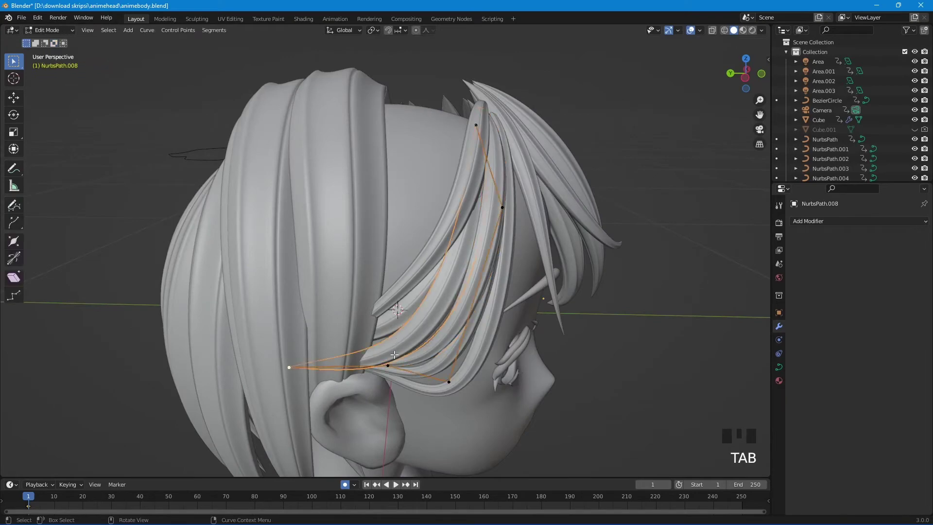
pyautogui.press('g')
pyautogui.press('Tab')
# - Duplicate a strand as NurbsPath.024, move it beside the side strands and reshape its points
pyautogui.moveTo(451, 401); pyautogui.dragTo(469, 347)
pyautogui.click(469, 347)
pyautogui.moveTo(485, 365); pyautogui.dragTo(450, 294)
pyautogui.press('shift+d')
pyautogui.moveTo(518, 308); pyautogui.dragTo(530, 317)
pyautogui.press('g')
pyautogui.press('Tab')
pyautogui.moveTo(537, 343); pyautogui.dragTo(528, 353)
pyautogui.press('g')
pyautogui.moveTo(415, 373); pyautogui.dragTo(378, 393)
pyautogui.press('g')
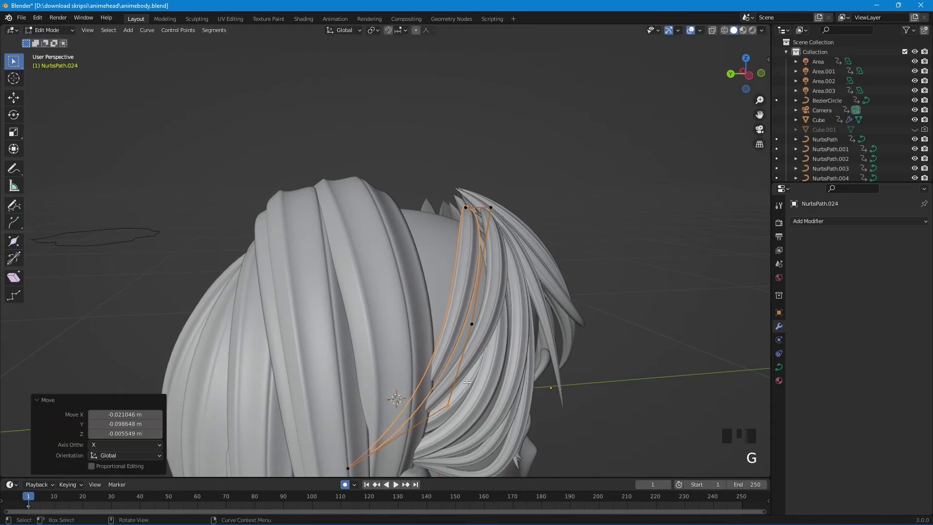
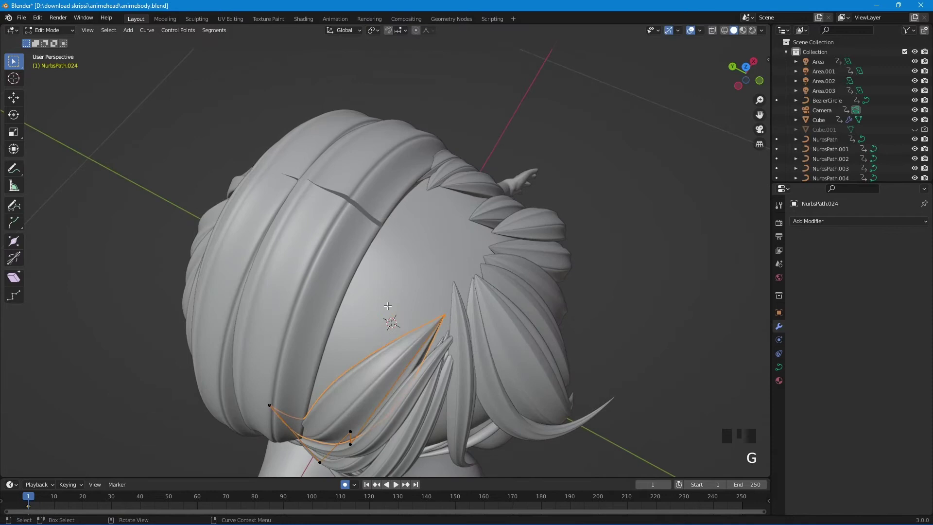
# - Fatten NurbsPath.024's radius with Alt+S and nudge a point into place
pyautogui.press('alt+s')
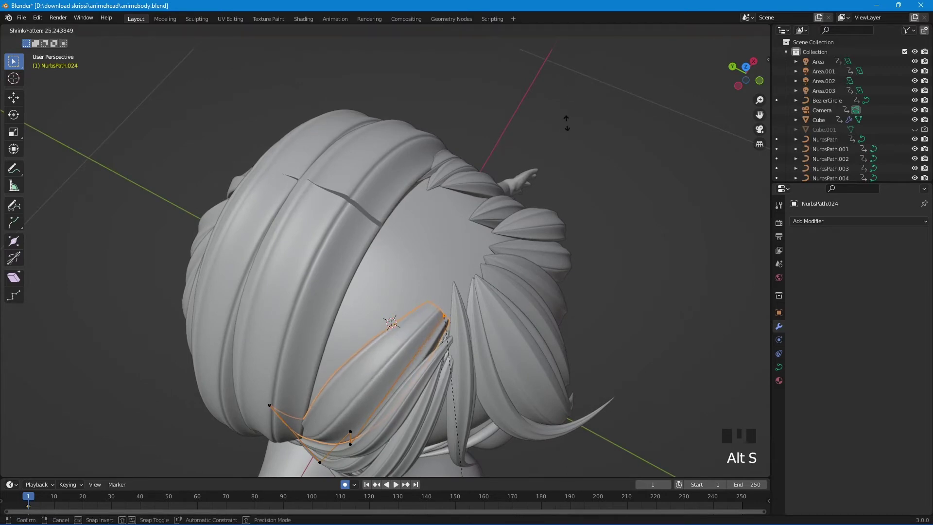
pyautogui.press('g')
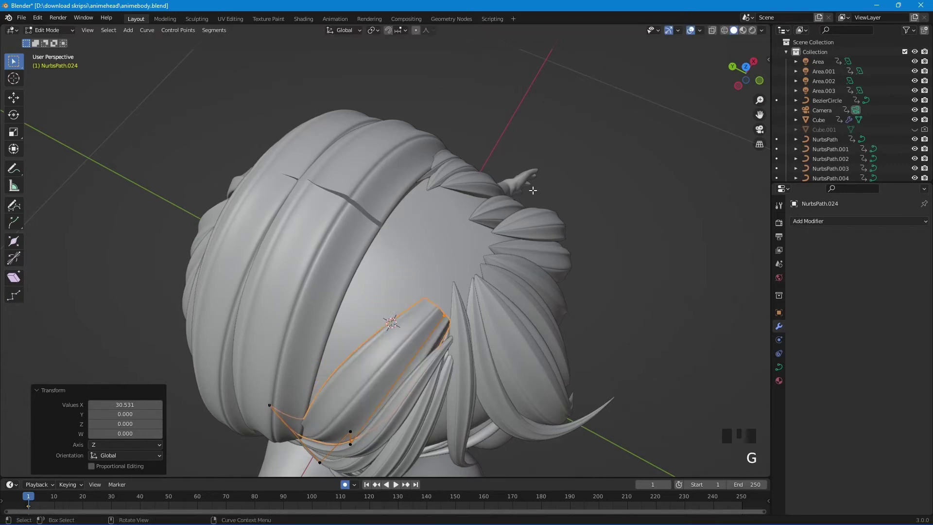
pyautogui.press('alt+s')
pyautogui.press('alt+s')
pyautogui.moveTo(470, 329); pyautogui.dragTo(495, 270)
pyautogui.press('g')
# - Reposition several of NurbsPath.024's control points so it arcs down behind the side strands
pyautogui.click(390, 463)
pyautogui.moveTo(394, 441); pyautogui.dragTo(341, 298)
pyautogui.click(341, 298)
pyautogui.press('g')
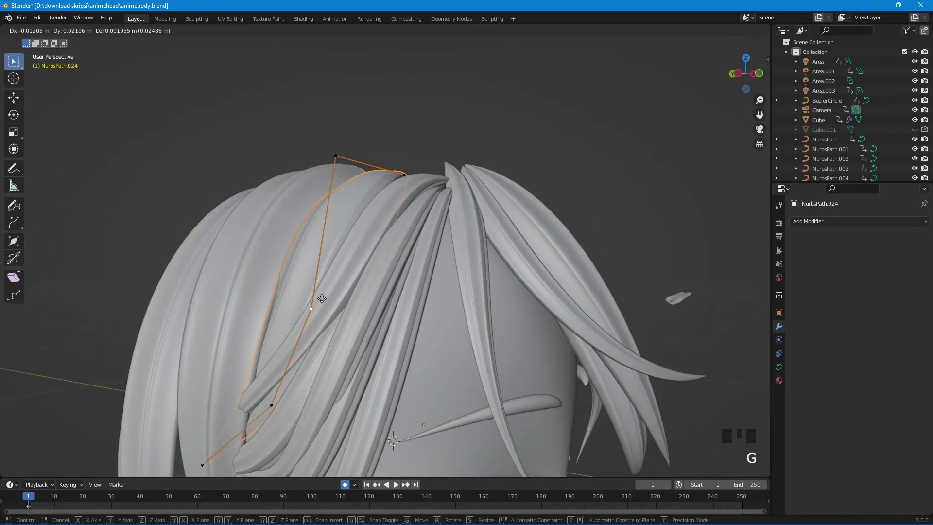
pyautogui.moveTo(348, 299); pyautogui.dragTo(508, 233)
pyautogui.click(508, 232)
pyautogui.press('g')
pyautogui.moveTo(500, 247); pyautogui.dragTo(475, 272)
# - Switch to the older NurbsPath.004 strand and open it for point editing
pyautogui.scroll(3)
pyautogui.press('Tab')
pyautogui.click(523, 292)
pyautogui.press('Tab')
# - Move NurbsPath.004's control points so the strand runs from the crown down the back of the head
pyautogui.press('g')
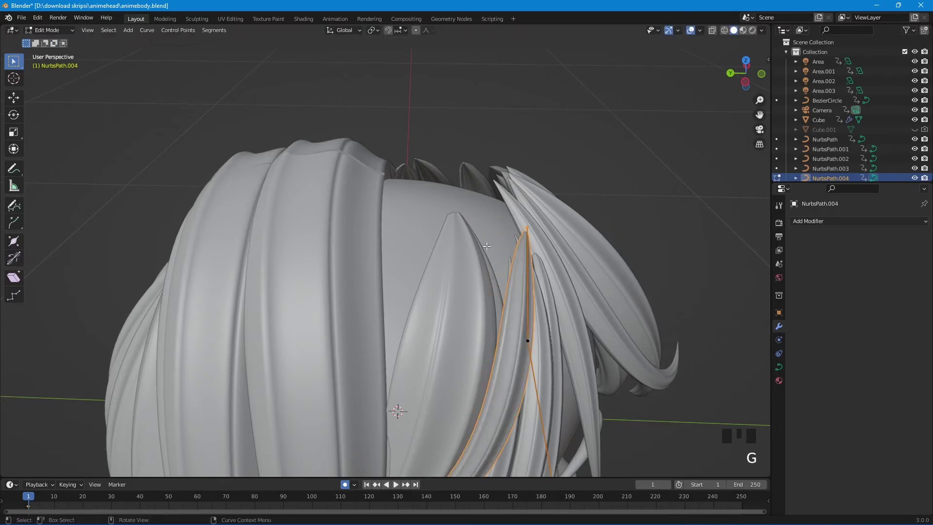
pyautogui.moveTo(558, 275); pyautogui.dragTo(527, 235)
pyautogui.scroll(-3)
pyautogui.moveTo(489, 357); pyautogui.dragTo(464, 340)
pyautogui.click(464, 340)
pyautogui.press('g')
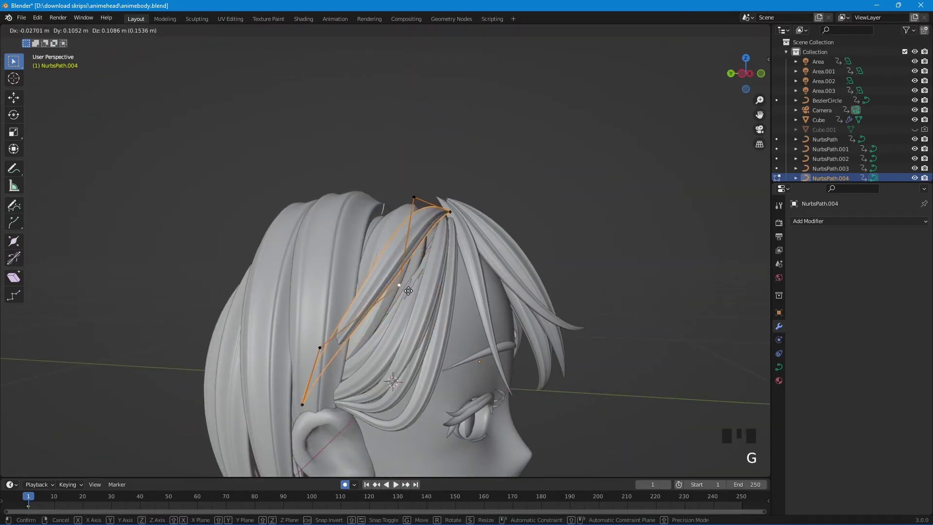
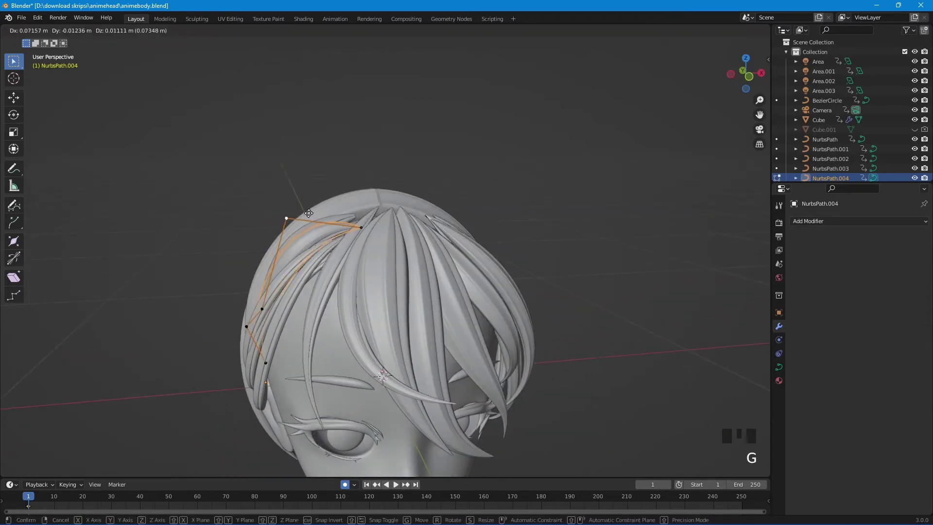
pyautogui.click(373, 229)
pyautogui.moveTo(391, 235); pyautogui.dragTo(405, 315)
pyautogui.press('g')
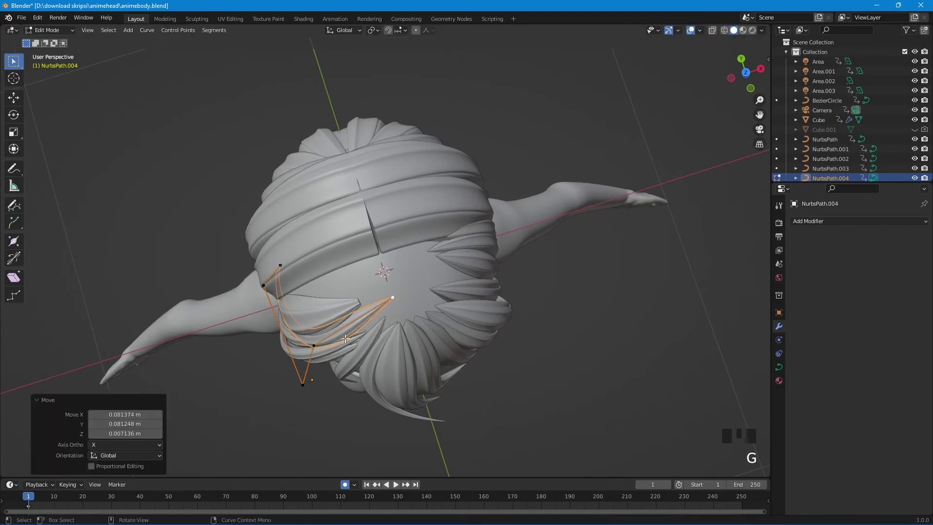
pyautogui.press('g')
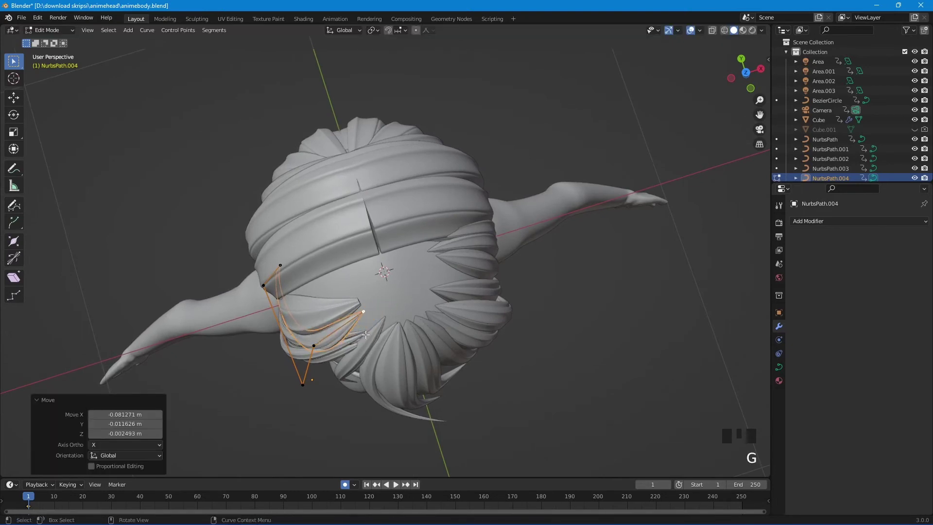
# - Shrink the radius of the strand's end point so the tip tapers to nearly nothing
pyautogui.press('alt+s')
pyautogui.press('e')
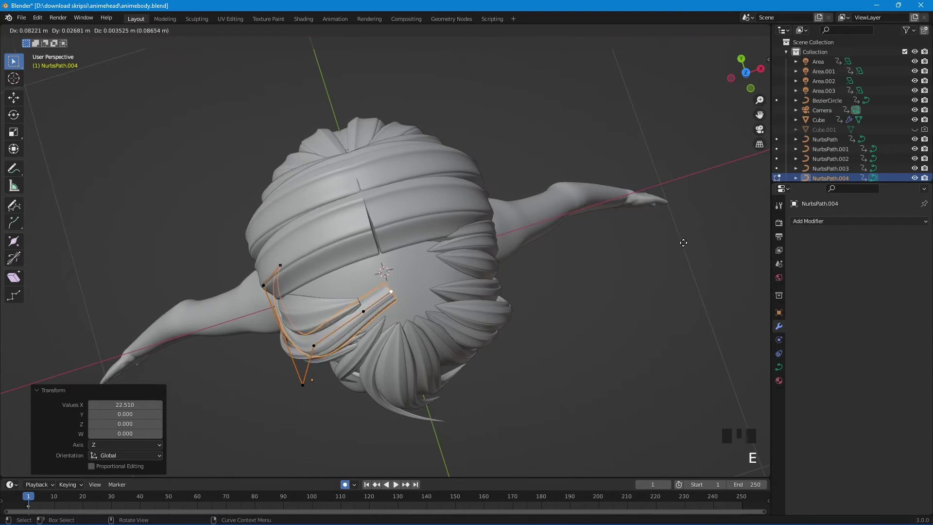
pyautogui.press('alt+s')
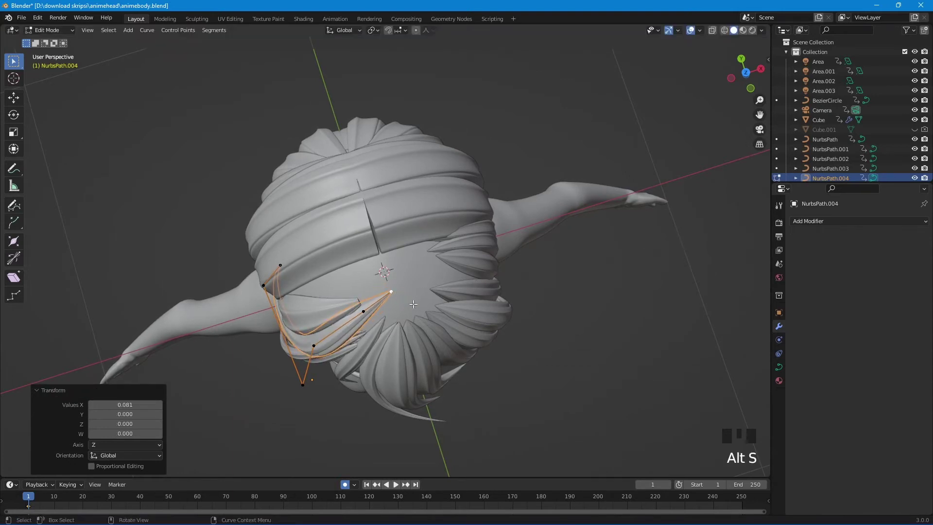
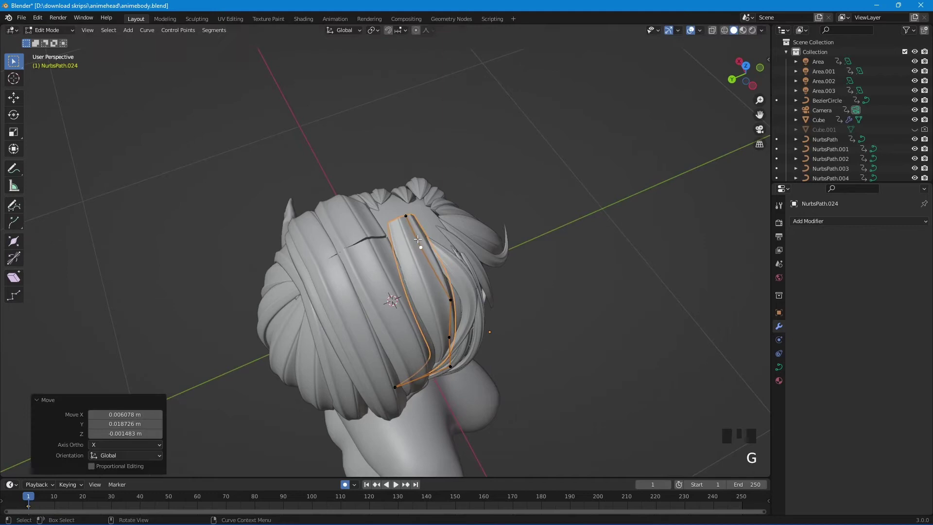
# - Move NurbsPath.024's points to wrap it around the back of the head and begin narrowing one end
pyautogui.moveTo(416, 237); pyautogui.dragTo(403, 214)
pyautogui.click(402, 214)
pyautogui.press('g')
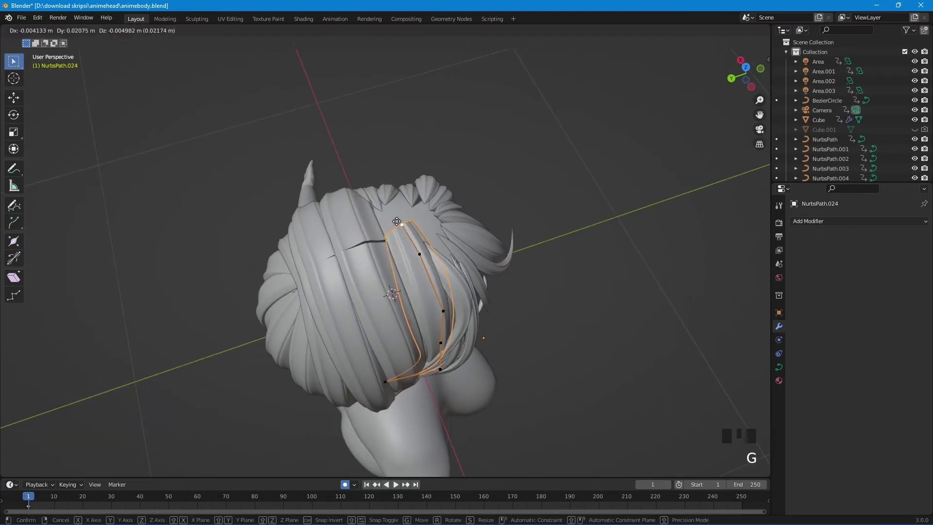
pyautogui.moveTo(400, 219); pyautogui.dragTo(318, 205)
pyautogui.scroll(3)
pyautogui.moveTo(386, 199); pyautogui.dragTo(415, 222)
pyautogui.scroll(3)
pyautogui.moveTo(432, 223); pyautogui.dragTo(409, 191)
pyautogui.press('g')
pyautogui.moveTo(409, 216); pyautogui.dragTo(366, 217)
pyautogui.scroll(3)
pyautogui.moveTo(372, 227); pyautogui.dragTo(438, 255)
pyautogui.press('alt+s')
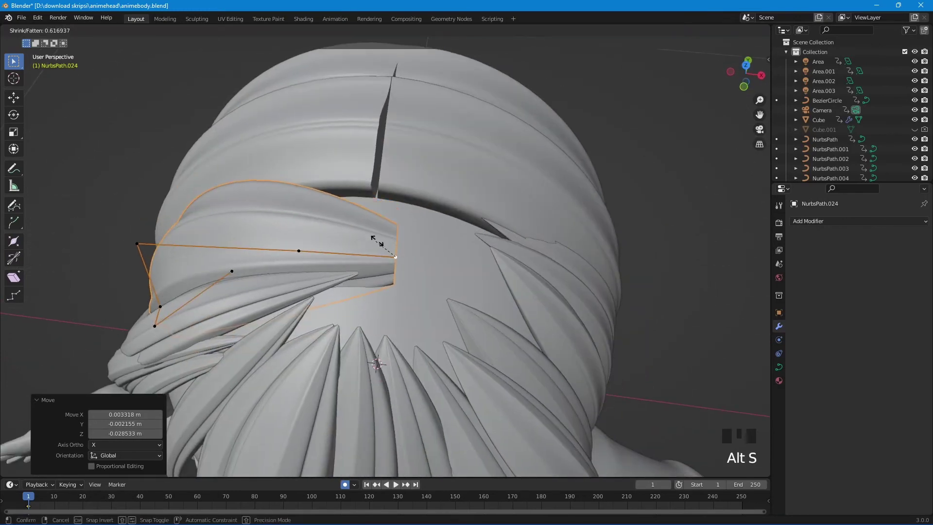
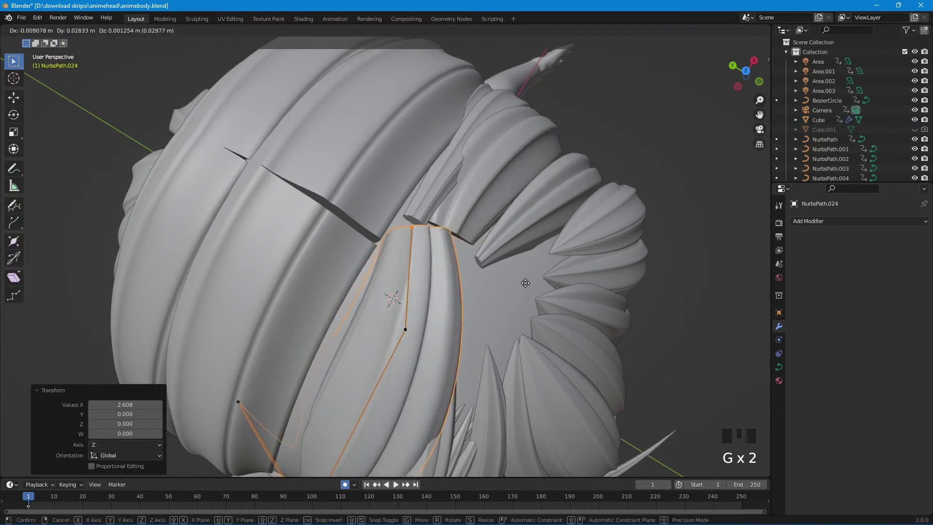
# - Tilt all of NurbsPath.024's points with Ctrl+T so the strand twists along its length
pyautogui.press('ctrl+t')
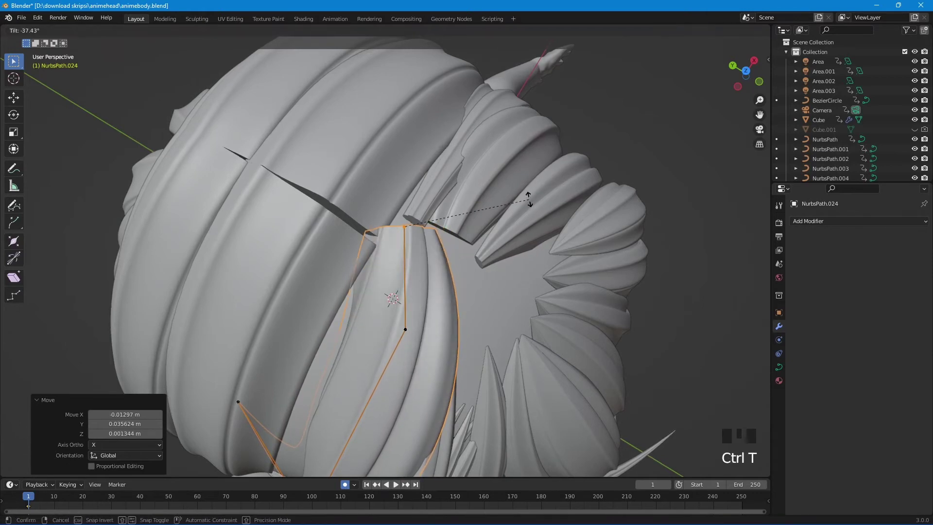
pyautogui.press('a')
pyautogui.press('ctrl+t')
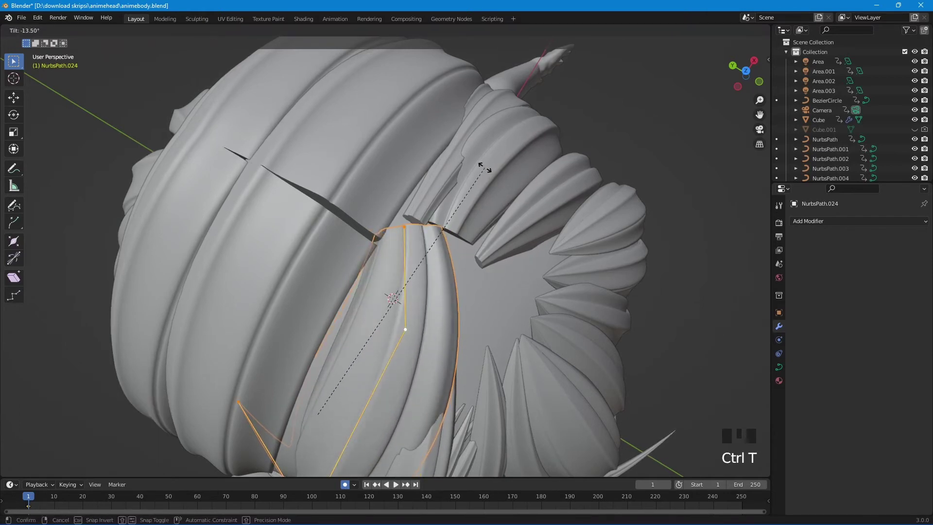
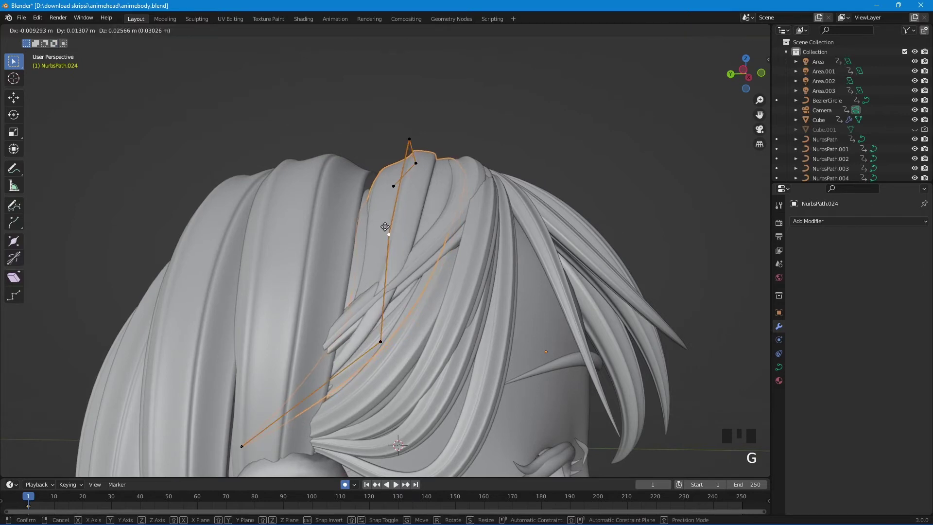
pyautogui.press('g')
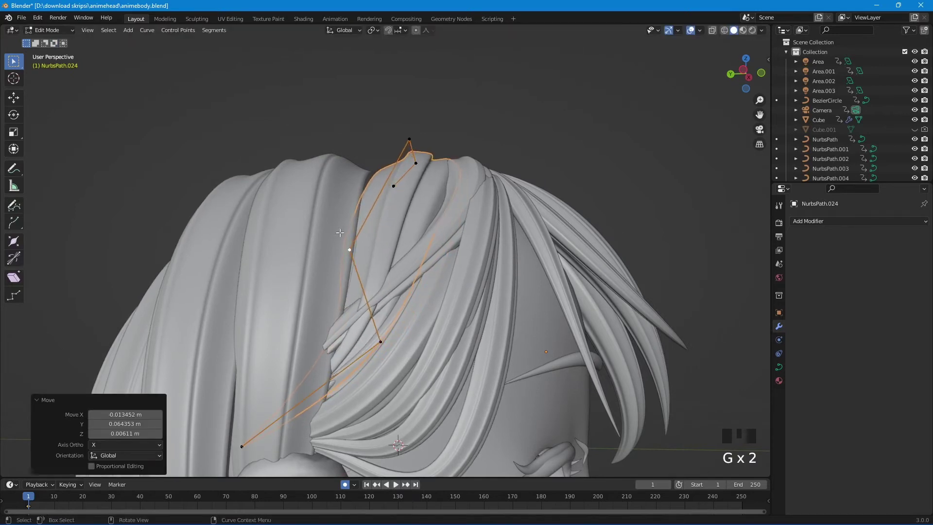
# - Pull the strand's upper control points onto the hair surface over the crown
pyautogui.click(379, 336)
pyautogui.press('g')
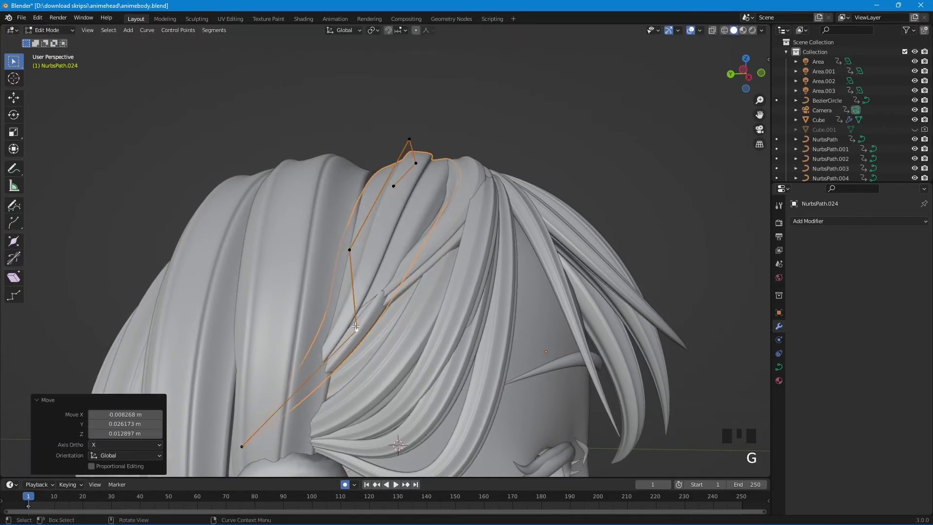
pyautogui.moveTo(396, 335); pyautogui.dragTo(427, 345)
pyautogui.press('g')
pyautogui.moveTo(481, 313); pyautogui.dragTo(463, 278)
pyautogui.click(463, 279)
pyautogui.press('g')
pyautogui.press('g')
pyautogui.press('Tab')
pyautogui.moveTo(477, 307); pyautogui.dragTo(330, 322)
pyautogui.scroll(-3)
pyautogui.moveTo(417, 208); pyautogui.dragTo(410, 299)
pyautogui.press('Tab')
# - Reposition the remaining points so the strand arcs down the back-left of the head
pyautogui.click(396, 267)
pyautogui.moveTo(414, 281); pyautogui.dragTo(391, 220)
pyautogui.click(391, 219)
pyautogui.press('g')
pyautogui.moveTo(423, 239); pyautogui.dragTo(392, 250)
pyautogui.click(392, 251)
pyautogui.press('g')
pyautogui.moveTo(386, 258); pyautogui.dragTo(396, 216)
pyautogui.click(396, 215)
pyautogui.press('alt+s')
# - Leave point editing and select NurbsPath.016 at the back of the head
pyautogui.press('Tab')
pyautogui.moveTo(430, 216); pyautogui.dragTo(387, 274)
pyautogui.scroll(3)
pyautogui.click(433, 269)
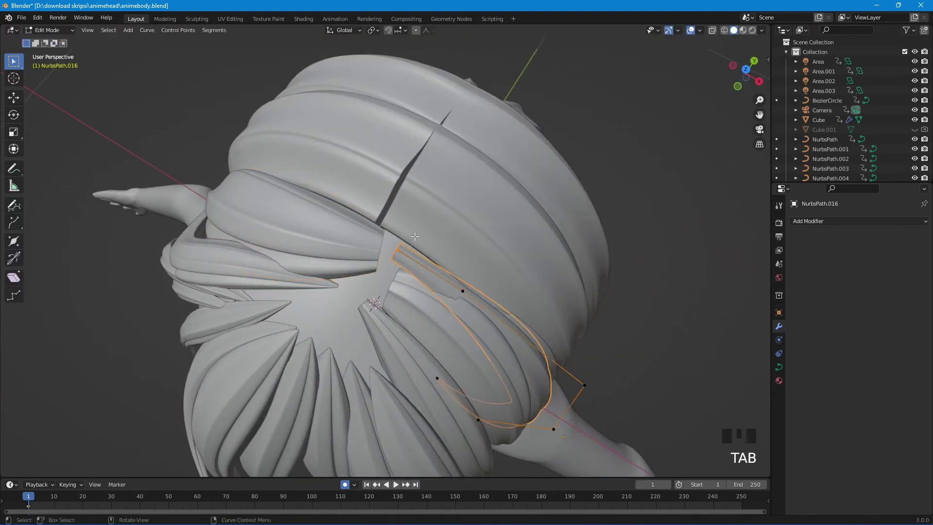
# - Step through the back strands, nudging each, until NurbsPath.004 is open for point editing
pyautogui.press('g')
pyautogui.press('Tab')
pyautogui.click(412, 302)
pyautogui.press('g')
pyautogui.press('Tab')
pyautogui.click(380, 337)
pyautogui.press('Tab')
pyautogui.click(357, 310)
pyautogui.press('g')
pyautogui.press('Tab')
# - Select NurbsPath.004's points and thicken the strand with Alt+S
pyautogui.click(324, 284)
pyautogui.click(339, 289)
pyautogui.press('g')
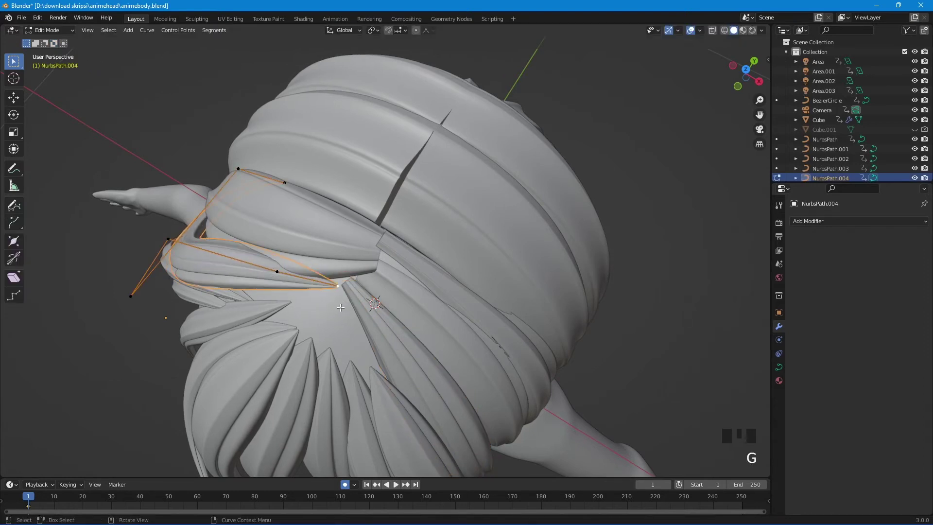
pyautogui.press('alt+s')
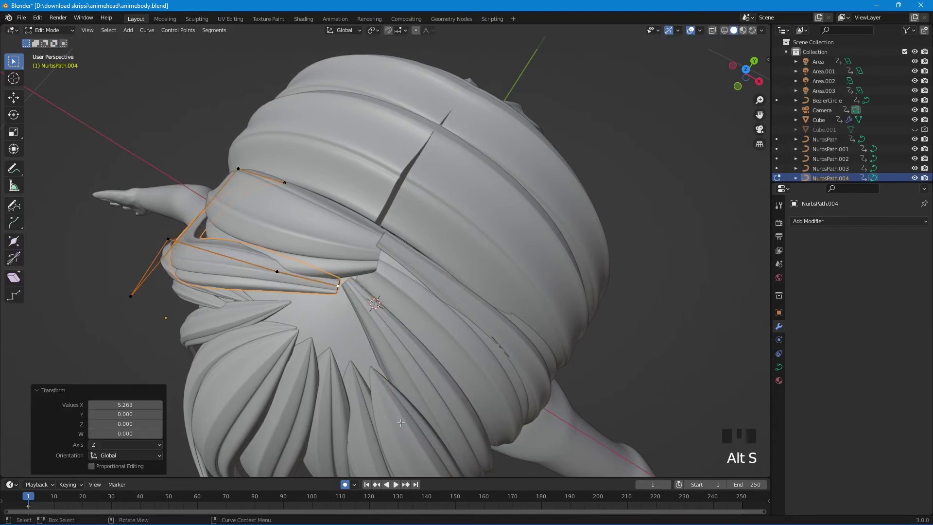
pyautogui.press('g')
# - Thicken NurbsPath.023 and slide its points into place against the back hair
pyautogui.moveTo(413, 386); pyautogui.dragTo(505, 348)
pyautogui.press('Tab')
pyautogui.moveTo(476, 343); pyautogui.dragTo(359, 334)
pyautogui.click(359, 334)
pyautogui.press('g')
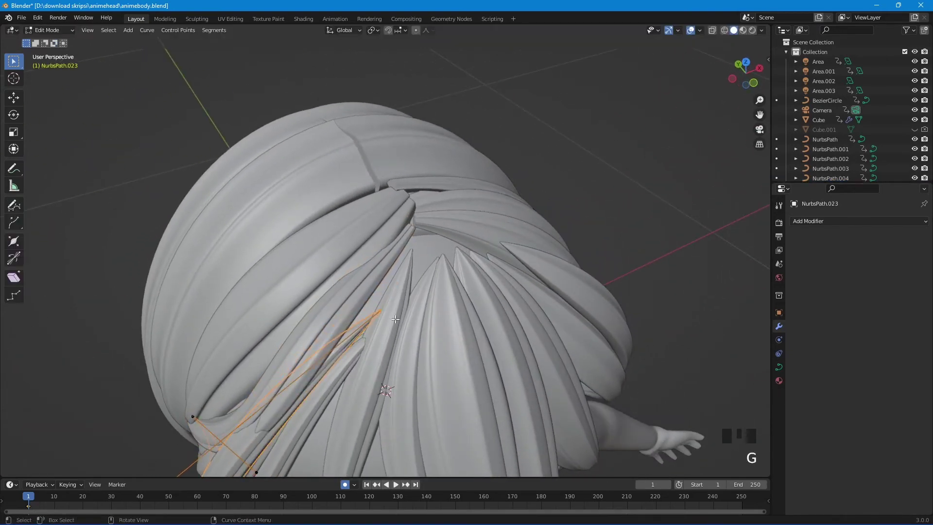
pyautogui.press('alt+s')
pyautogui.press('g')
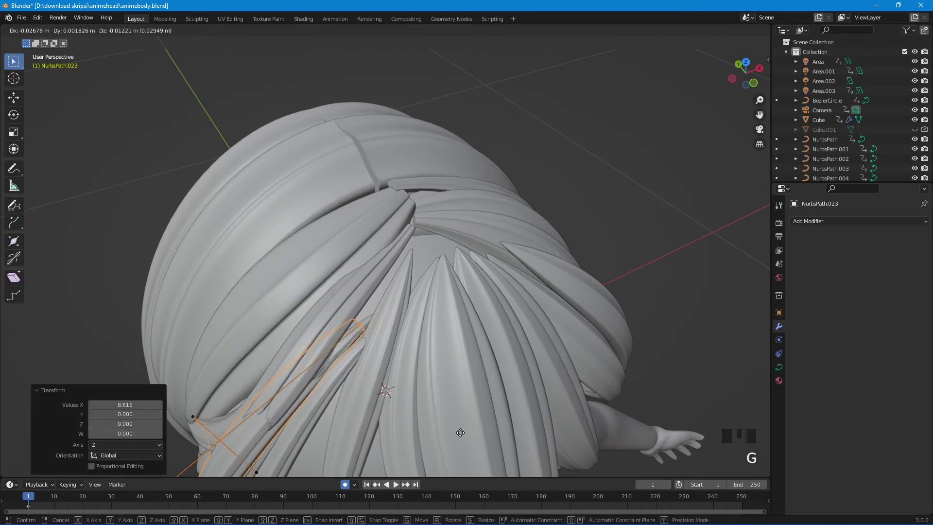
pyautogui.press('e')
pyautogui.moveTo(492, 370); pyautogui.dragTo(437, 340)
pyautogui.press('g')
pyautogui.moveTo(489, 370); pyautogui.dragTo(508, 397)
pyautogui.press('Tab')
# - Thicken NurbsPath.012 at a point and shift the strand against the hair
pyautogui.click(319, 293)
pyautogui.press('Tab')
pyautogui.click(358, 251)
pyautogui.press('alt+s')
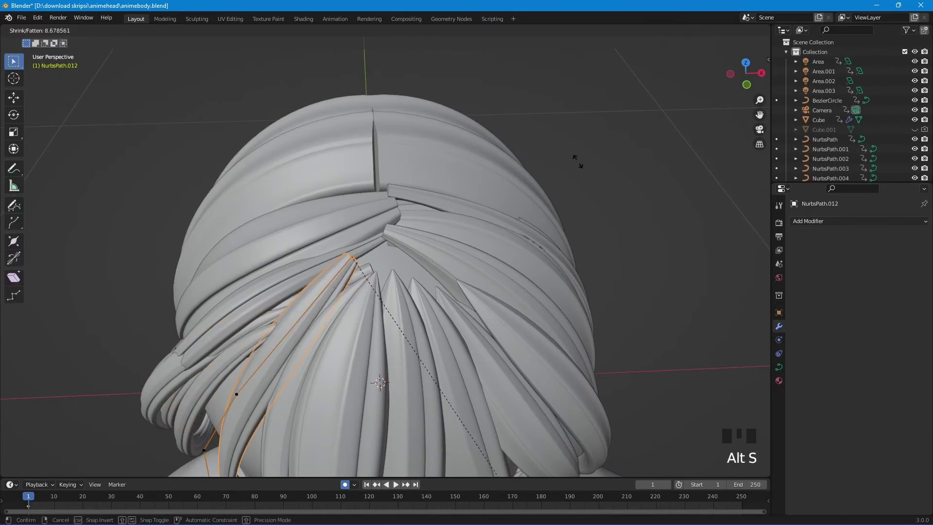
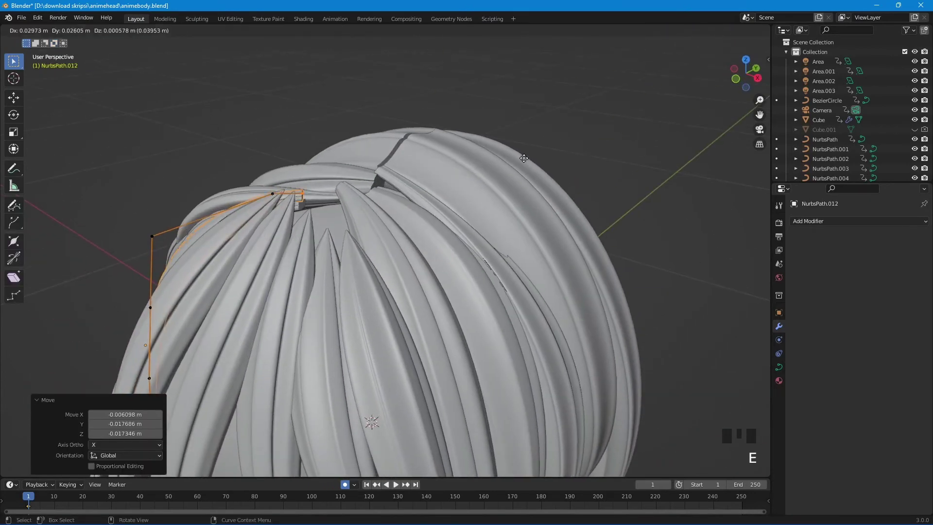
pyautogui.press('Tab')
pyautogui.moveTo(374, 163); pyautogui.dragTo(382, 319)
# - Select the central back strands together and enter point editing on all of them
pyautogui.click(382, 319)
pyautogui.press('Tab')
pyautogui.click(368, 302)
pyautogui.click(420, 339)
pyautogui.click(457, 334)
pyautogui.click(470, 333)
pyautogui.click(395, 341)
pyautogui.click(356, 340)
pyautogui.click(339, 328)
pyautogui.press('Tab')
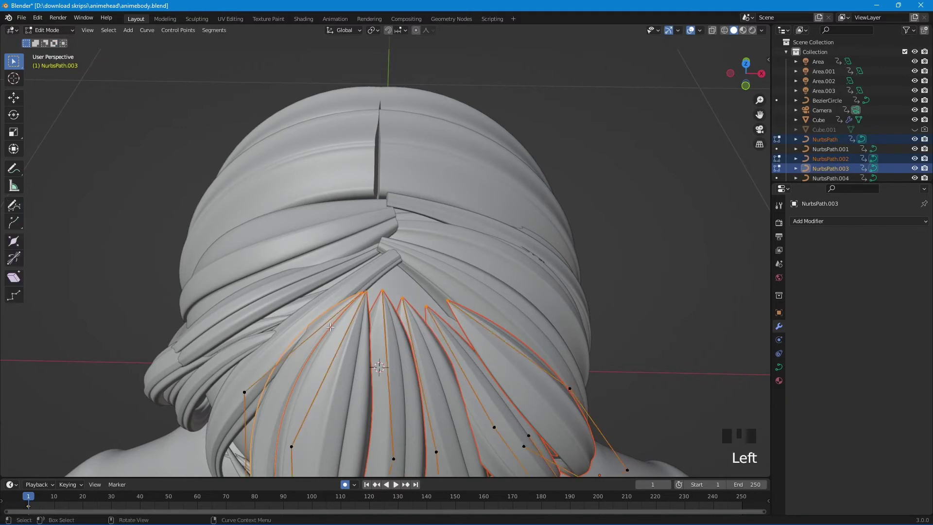
# - Fatten the fringe strands NurbsPath, .002 and .003 with Alt+S and tilt them over the forehead
pyautogui.press('alt+s')
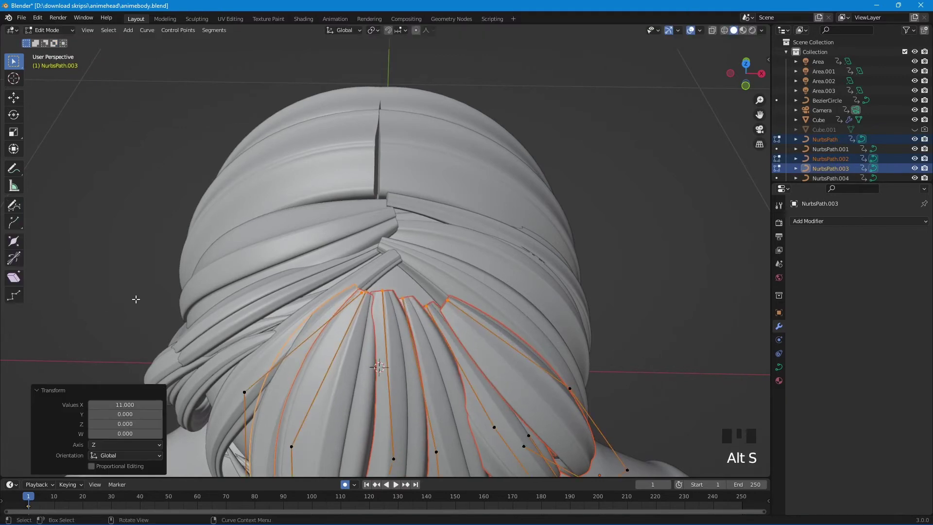
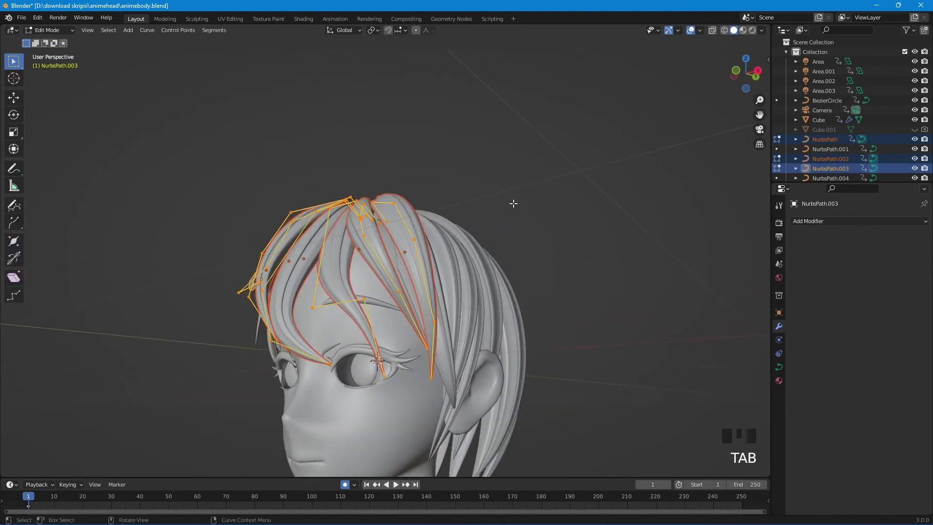
pyautogui.press('ctrl+t')
pyautogui.press('ctrl+t')
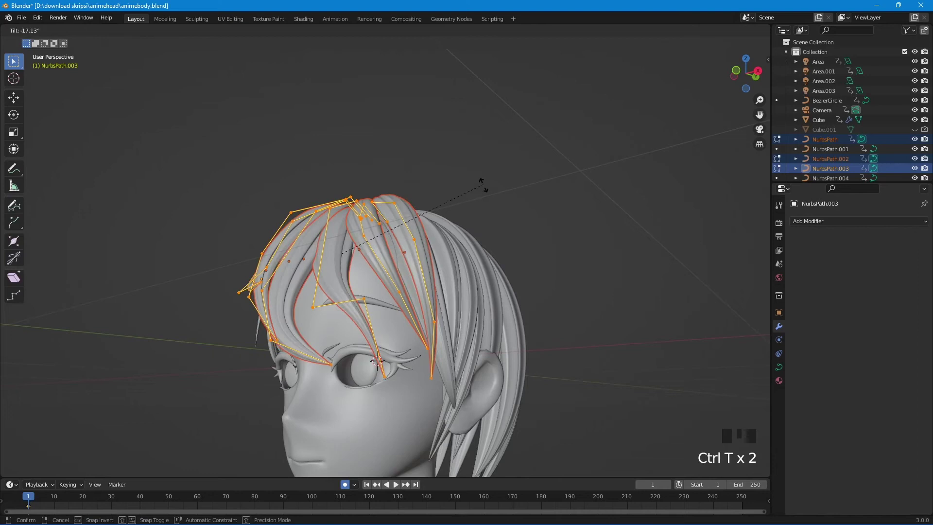
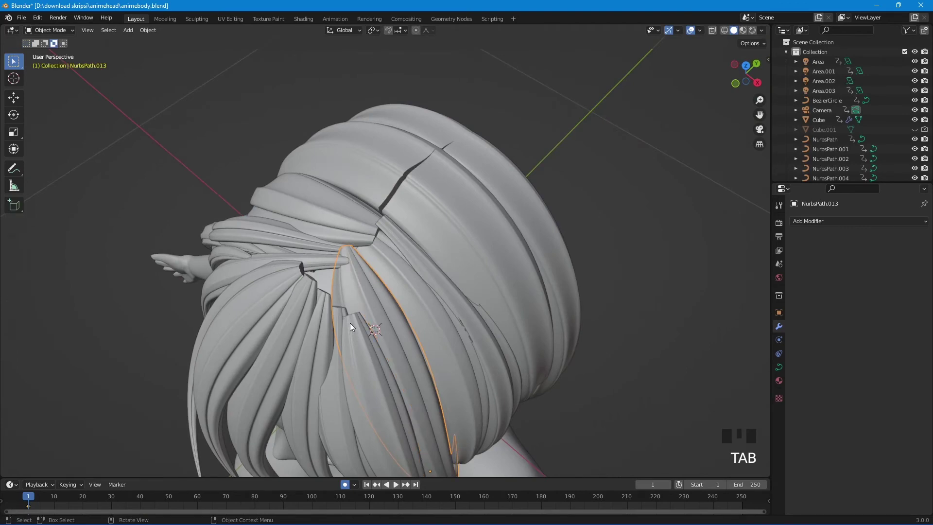
# - Inspect the head from several angles and select the side hair strand behind the ear
pyautogui.click(333, 265)
pyautogui.moveTo(365, 267); pyautogui.dragTo(449, 249)
pyautogui.scroll(-3)
pyautogui.moveTo(465, 296); pyautogui.dragTo(471, 240)
pyautogui.scroll(-3)
pyautogui.moveTo(449, 327); pyautogui.dragTo(411, 348)
pyautogui.scroll(3)
pyautogui.moveTo(431, 337); pyautogui.dragTo(585, 366)
pyautogui.scroll(3)
pyautogui.moveTo(585, 365); pyautogui.dragTo(623, 350)
pyautogui.scroll(-3)
pyautogui.moveTo(598, 361); pyautogui.dragTo(575, 308)
pyautogui.scroll(-3)
pyautogui.moveTo(561, 306); pyautogui.dragTo(385, 295)
pyautogui.scroll(3)
pyautogui.moveTo(365, 282); pyautogui.dragTo(362, 279)
pyautogui.click(362, 278)
pyautogui.moveTo(380, 276); pyautogui.dragTo(419, 269)
pyautogui.click(420, 268)
pyautogui.click(391, 274)
pyautogui.moveTo(395, 286); pyautogui.dragTo(592, 351)
# - Duplicate the strand as NurbsPath.025, scale it to 0.794, rotate 9° in side view and move it down along Z
pyautogui.press('shift+d')
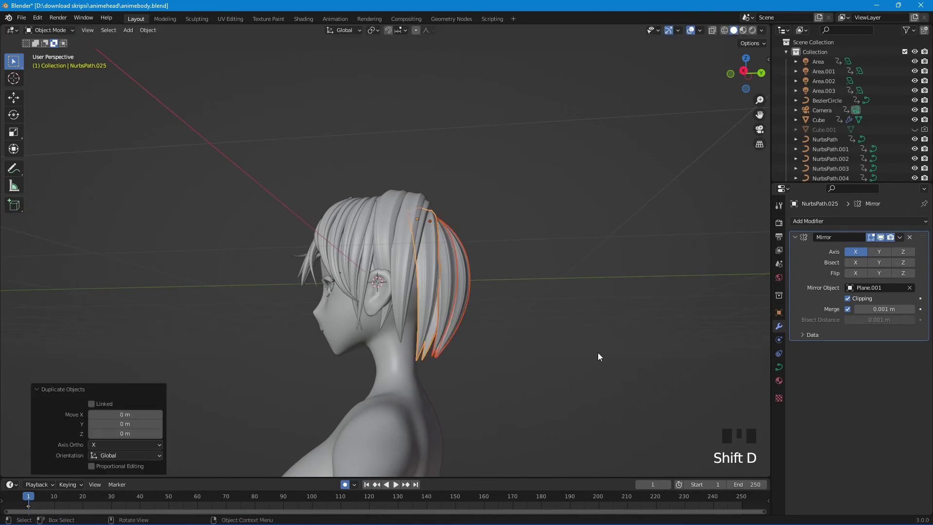
pyautogui.press('s')
pyautogui.press('KP_3')
pyautogui.scroll(3)
pyautogui.press('r')
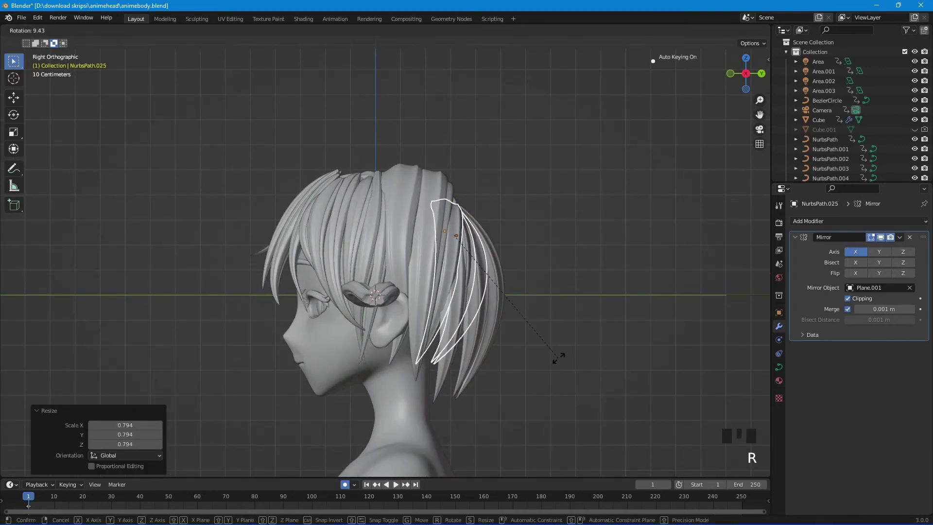
pyautogui.click(694, 35)
pyautogui.moveTo(547, 329); pyautogui.dragTo(489, 308)
pyautogui.press('g')
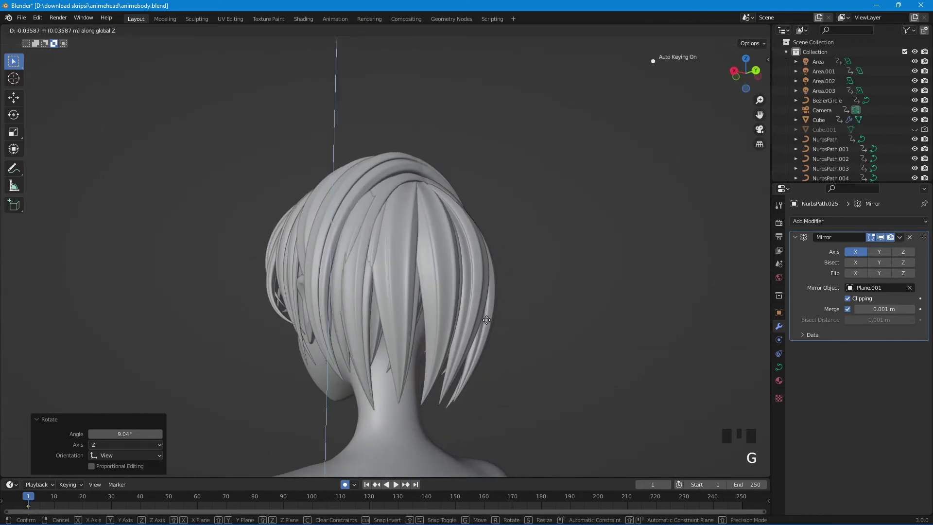
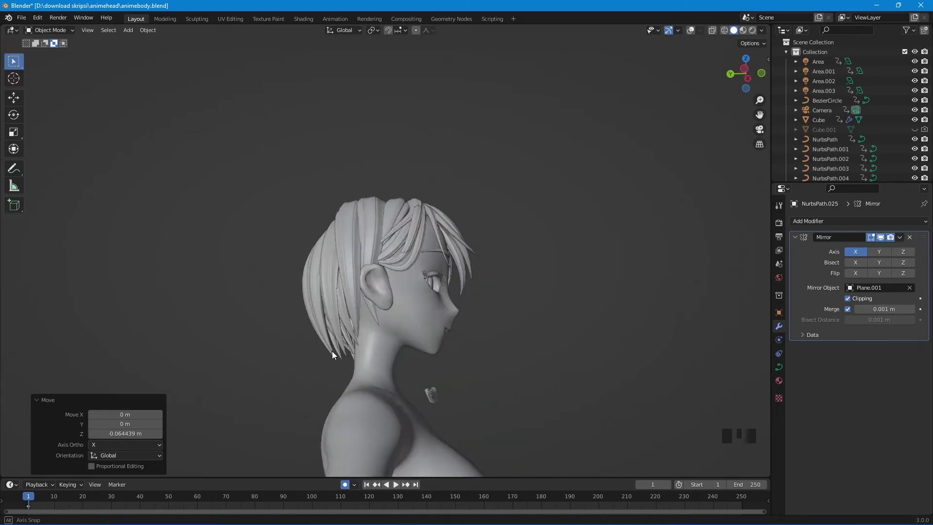
# - Orbit around the head until it is framed front-on with the hair strands visible
pyautogui.scroll(-3)
pyautogui.middleClick(419, 334)
pyautogui.scroll(3)
pyautogui.moveTo(432, 325); pyautogui.dragTo(902, 244)
pyautogui.moveTo(902, 244); pyautogui.dragTo(692, 37)
pyautogui.scroll(3)
pyautogui.moveTo(532, 299); pyautogui.dragTo(901, 238)
pyautogui.moveTo(901, 238); pyautogui.dragTo(589, 300)
pyautogui.scroll(-3)
pyautogui.moveTo(407, 266); pyautogui.dragTo(441, 301)
pyautogui.scroll(-3)
pyautogui.moveTo(445, 300); pyautogui.dragTo(478, 302)
pyautogui.scroll(3)
pyautogui.scroll(3)
# - Select all the hair NurbsPath strand curves together by shift-clicking and box-selecting
pyautogui.click(383, 176)
pyautogui.click(356, 175)
pyautogui.moveTo(362, 177); pyautogui.dragTo(431, 165)
pyautogui.click(432, 164)
# - Dismiss the Mirror modifier warning and lift the selected strands above the head
pyautogui.press('g')
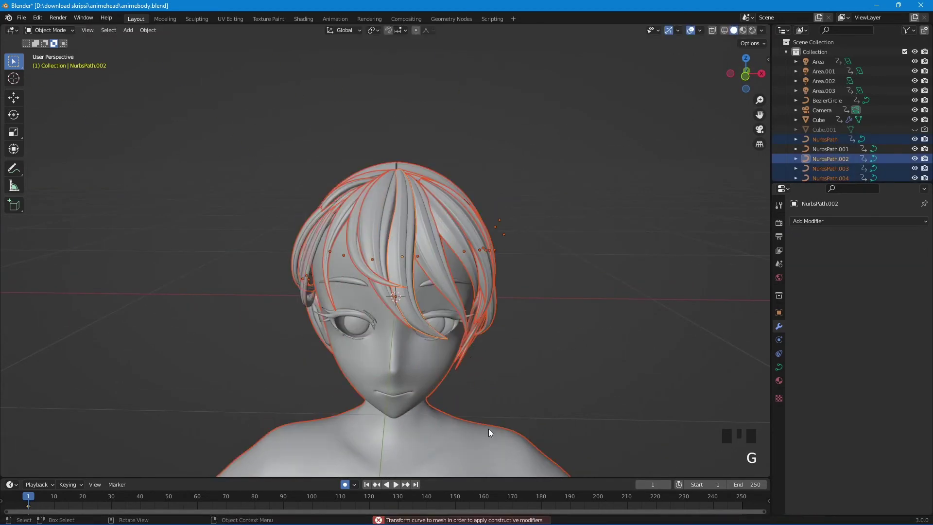
pyautogui.click(488, 425)
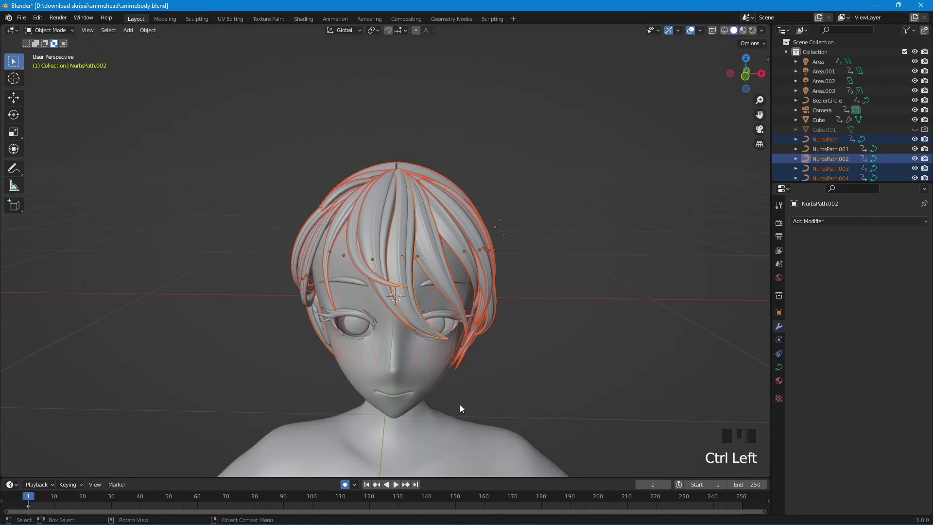
pyautogui.press('g')
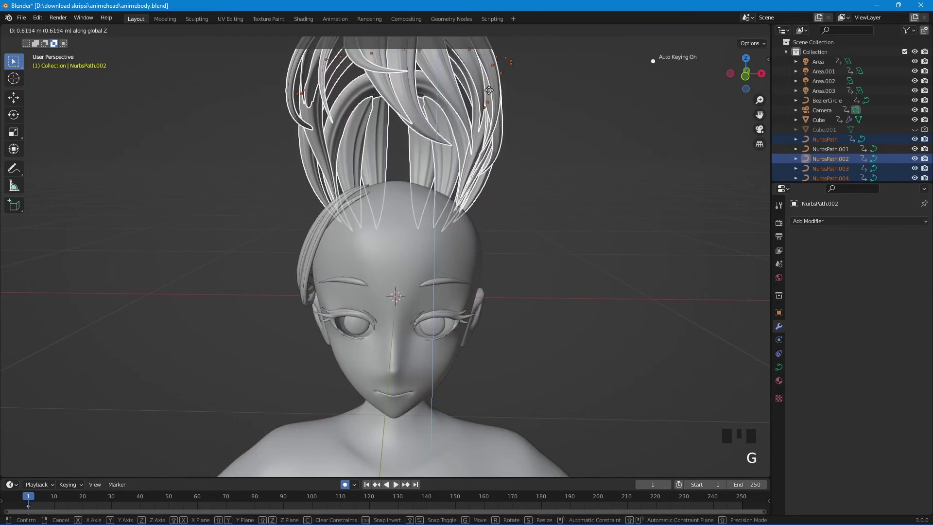
pyautogui.click(304, 278)
pyautogui.moveTo(316, 275); pyautogui.dragTo(349, 289)
pyautogui.click(349, 290)
pyautogui.click(335, 283)
pyautogui.click(328, 277)
# - Convert the strands to meshes and move them back down onto the head
pyautogui.press('g')
pyautogui.click(331, 256)
pyautogui.press('g')
pyautogui.moveTo(339, 382); pyautogui.dragTo(315, 392)
pyautogui.moveTo(299, 398); pyautogui.dragTo(375, 379)
pyautogui.press('g')
pyautogui.scroll(-3)
pyautogui.moveTo(435, 299); pyautogui.dragTo(380, 331)
pyautogui.press('g')
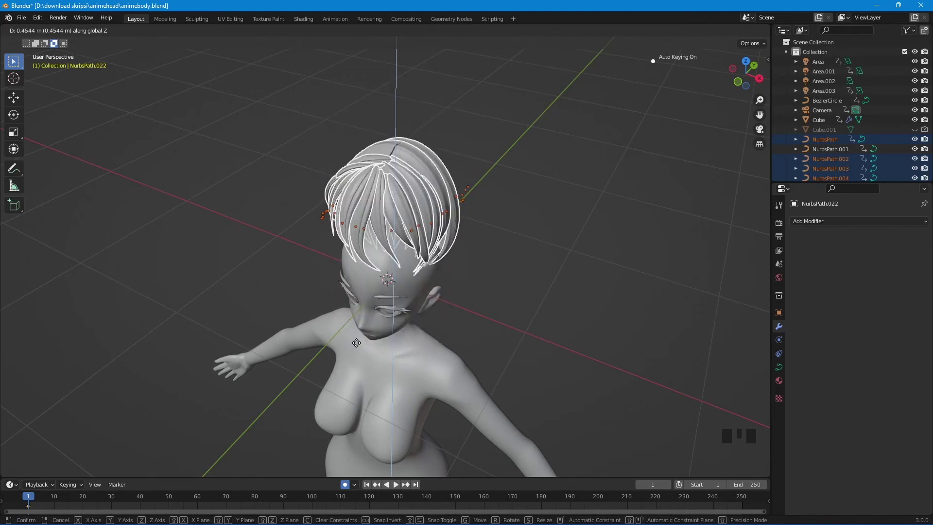
# - Orbit around the hair to inspect the converted strand meshes
pyautogui.scroll(-3)
pyautogui.scroll(3)
pyautogui.moveTo(417, 382); pyautogui.dragTo(412, 351)
pyautogui.scroll(-3)
pyautogui.scroll(3)
pyautogui.moveTo(432, 317); pyautogui.dragTo(432, 314)
pyautogui.scroll(-3)
pyautogui.scroll(-3)
pyautogui.moveTo(511, 260); pyautogui.dragTo(452, 293)
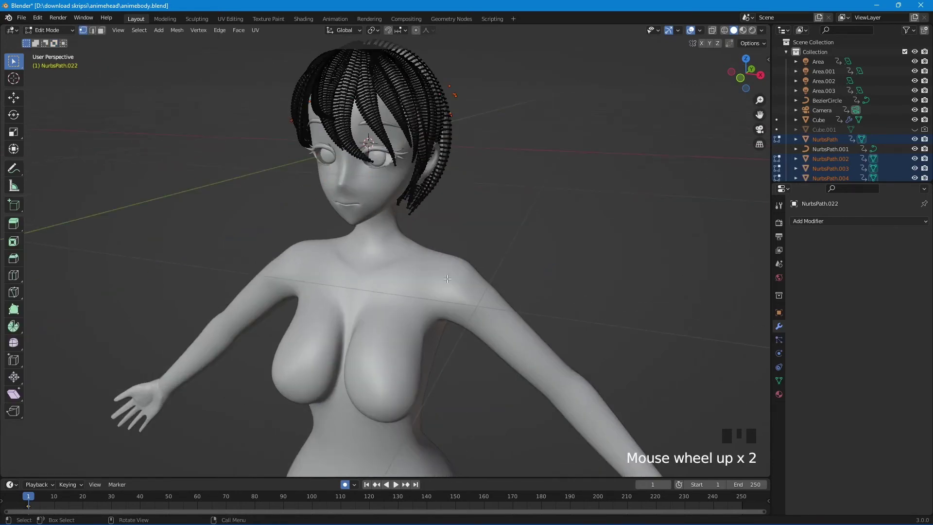
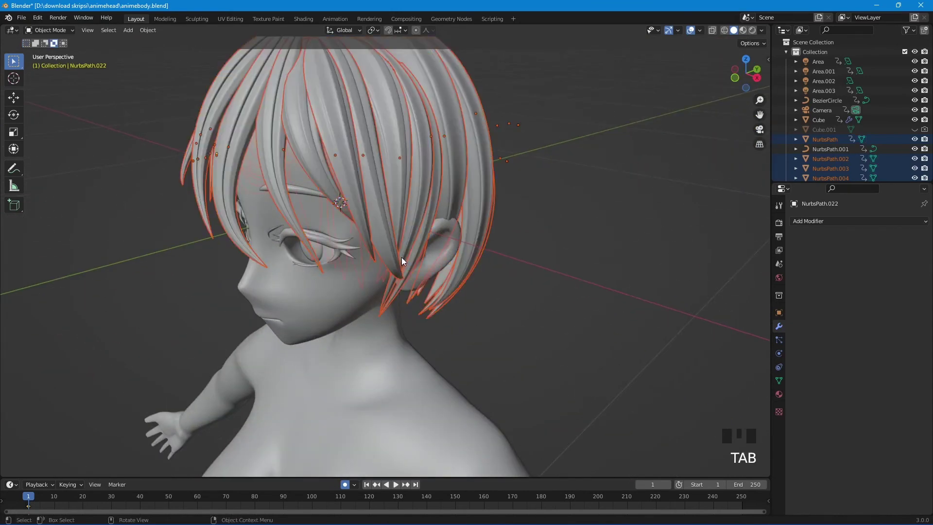
pyautogui.scroll(-3)
pyautogui.scroll(-3)
pyautogui.scroll(3)
# - Join the converted hair pieces into the single object NurbsPath.022, viewed front-on
pyautogui.click(515, 309)
pyautogui.moveTo(482, 319); pyautogui.dragTo(523, 300)
pyautogui.press('ctrl+z')
pyautogui.scroll(3)
pyautogui.moveTo(469, 312); pyautogui.dragTo(521, 303)
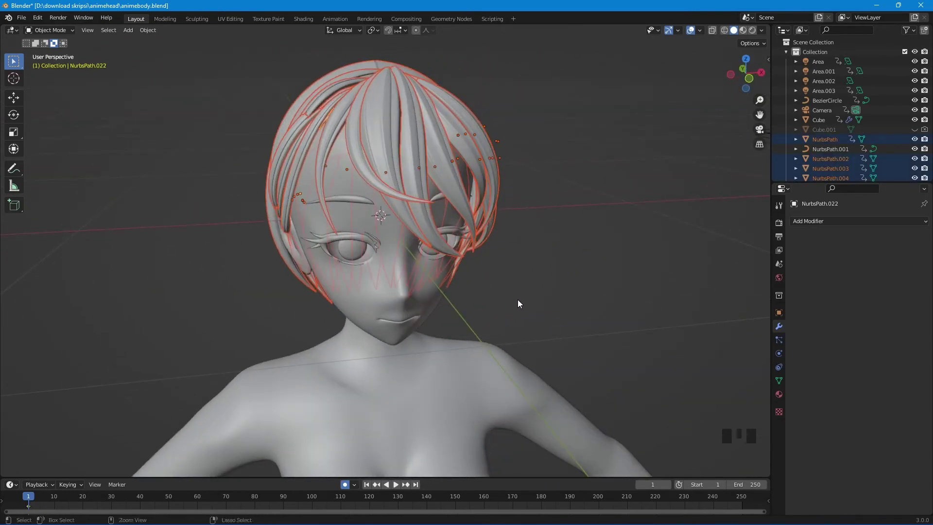
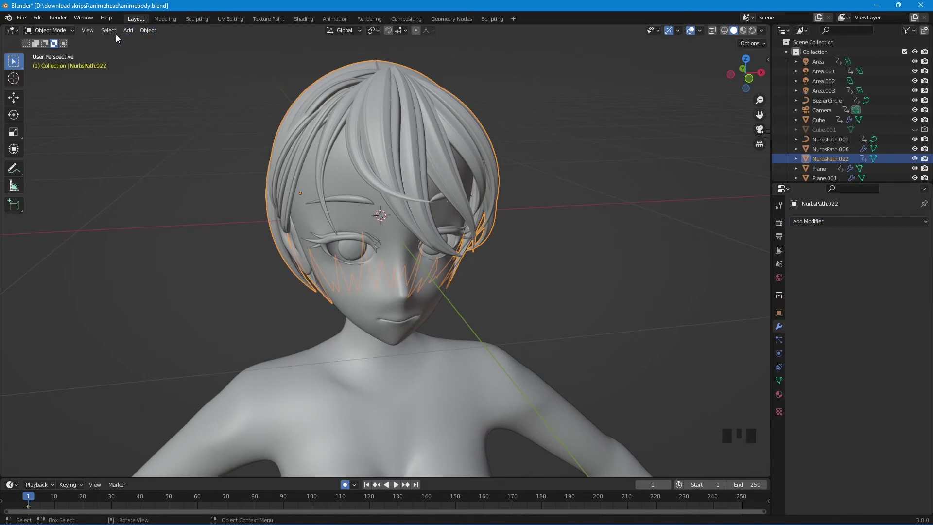
# - Check the joined hair mesh in Edit Mode and add a Decimate un-subdivide modifier at 3 iterations
pyautogui.press('Tab')
pyautogui.moveTo(500, 205); pyautogui.dragTo(828, 311)
pyautogui.press('Tab')
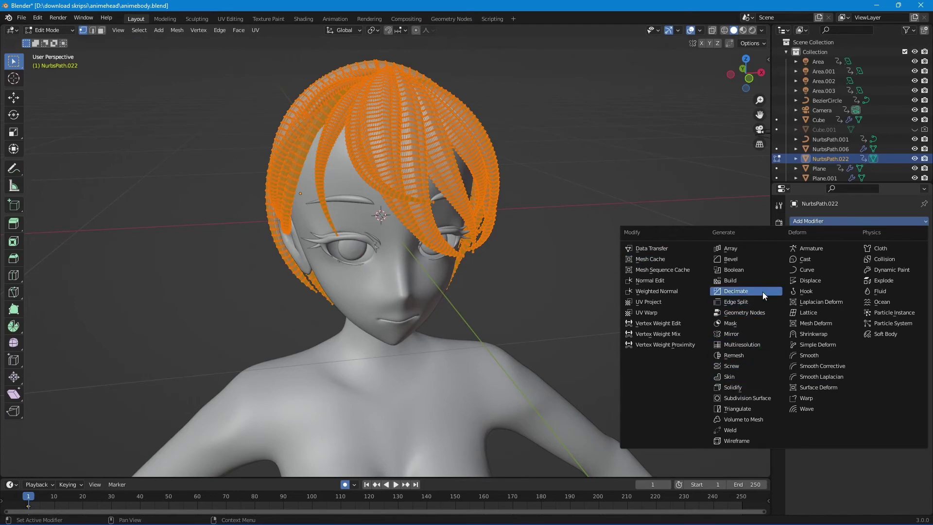
pyautogui.click(876, 252)
# - Inspect the decimated hair as a wireframe and save animebody.blend
pyautogui.moveTo(916, 266); pyautogui.dragTo(895, 12)
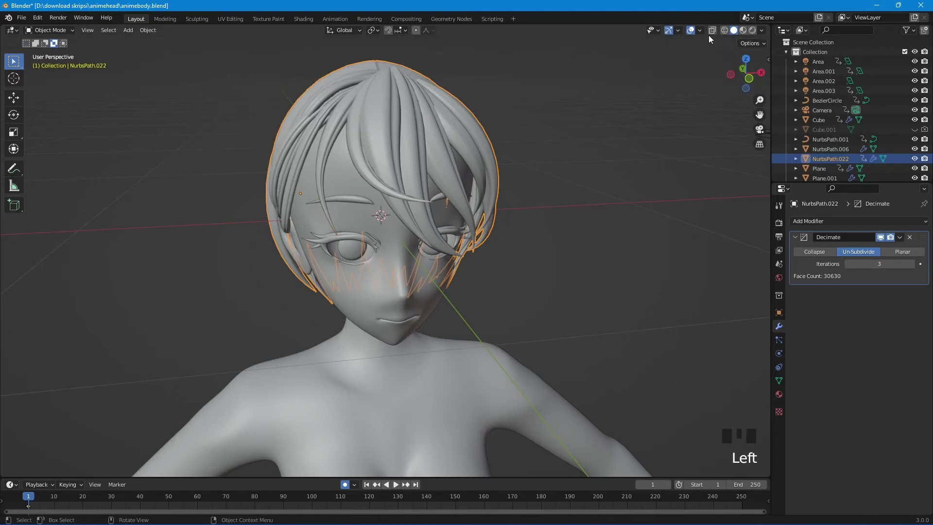
pyautogui.click(714, 33)
pyautogui.press('ctrl+s')
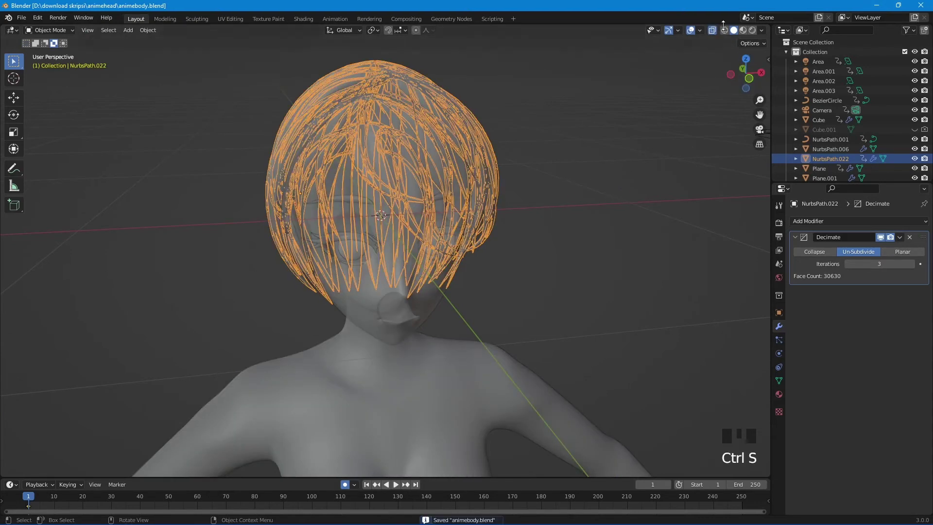
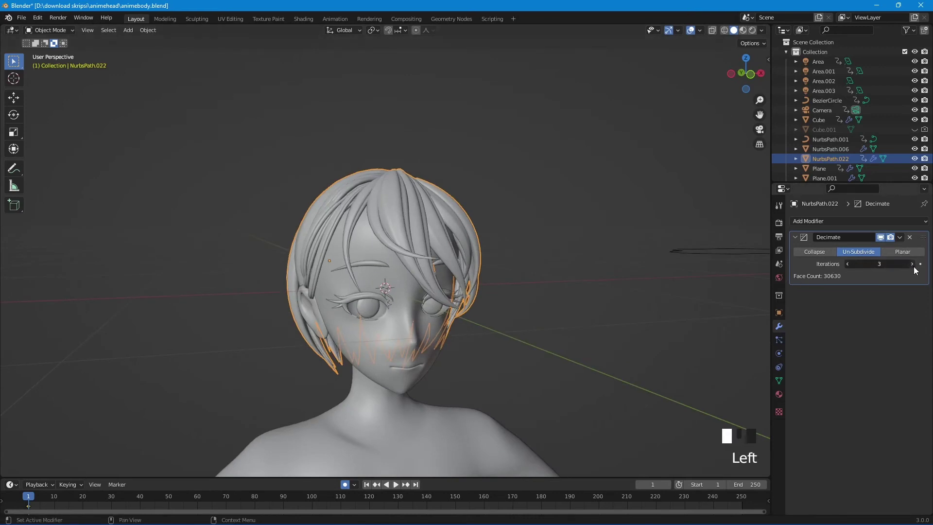
# - Frame the hair from the front after applying Decimate at 2 iterations and enter Edit Mode on it
pyautogui.scroll(3)
pyautogui.middleClick(460, 323)
pyautogui.scroll(-3)
pyautogui.scroll(3)
pyautogui.moveTo(574, 356); pyautogui.dragTo(855, 275)
pyautogui.moveTo(849, 268); pyautogui.dragTo(630, 279)
pyautogui.moveTo(629, 279); pyautogui.dragTo(905, 240)
pyautogui.moveTo(904, 241); pyautogui.dragTo(518, 301)
pyautogui.press('Tab')
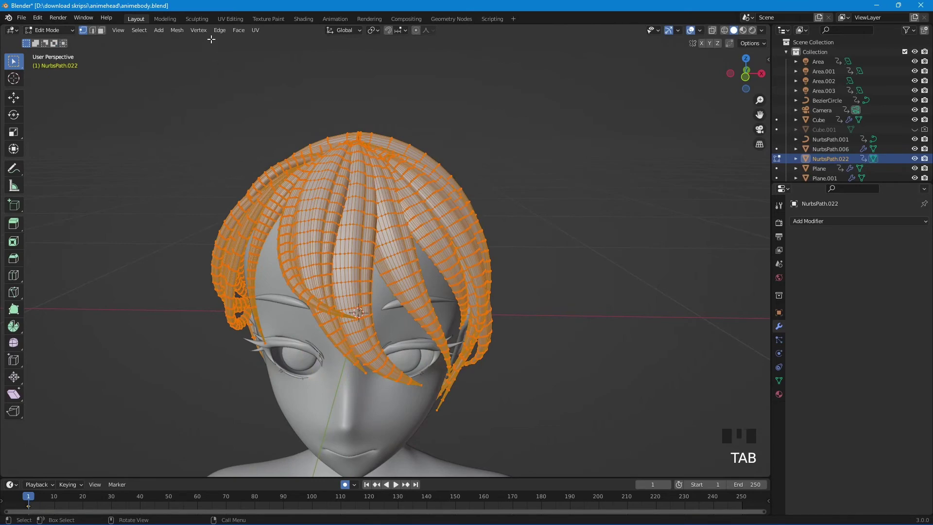
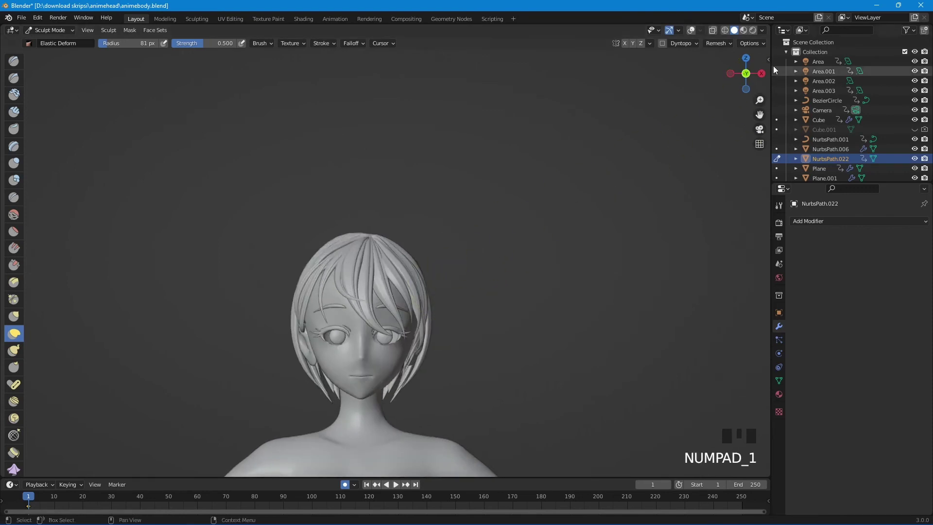
# - Switch to Material Preview and drag Material.006's base colour down to near-black
pyautogui.click(755, 31)
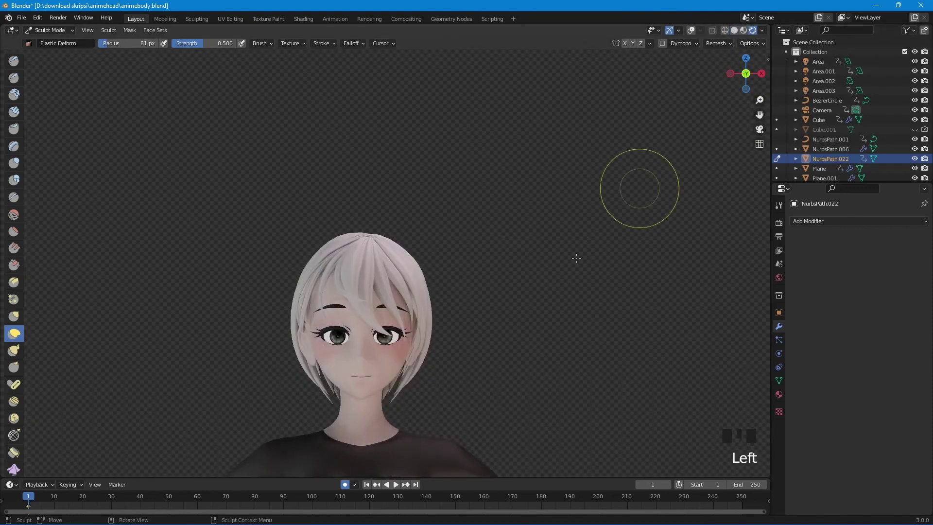
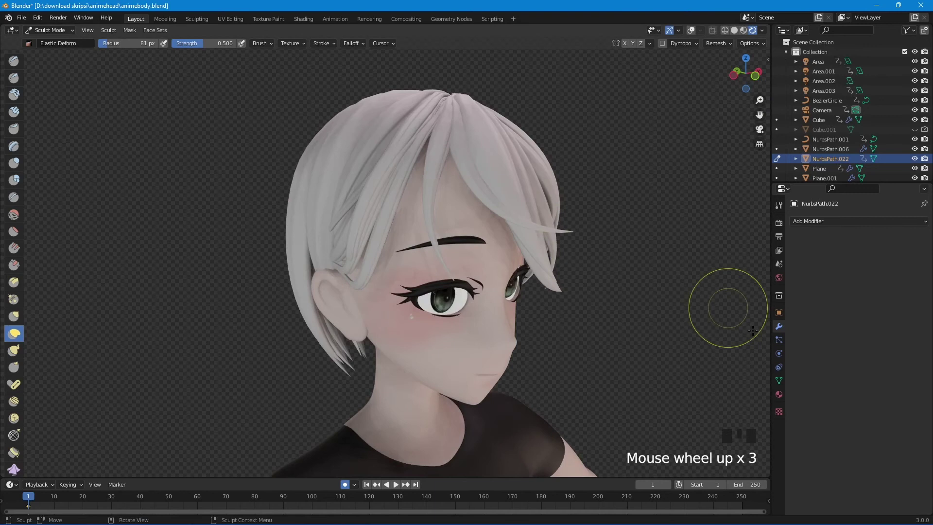
pyautogui.click(785, 400)
pyautogui.moveTo(835, 262); pyautogui.dragTo(880, 367)
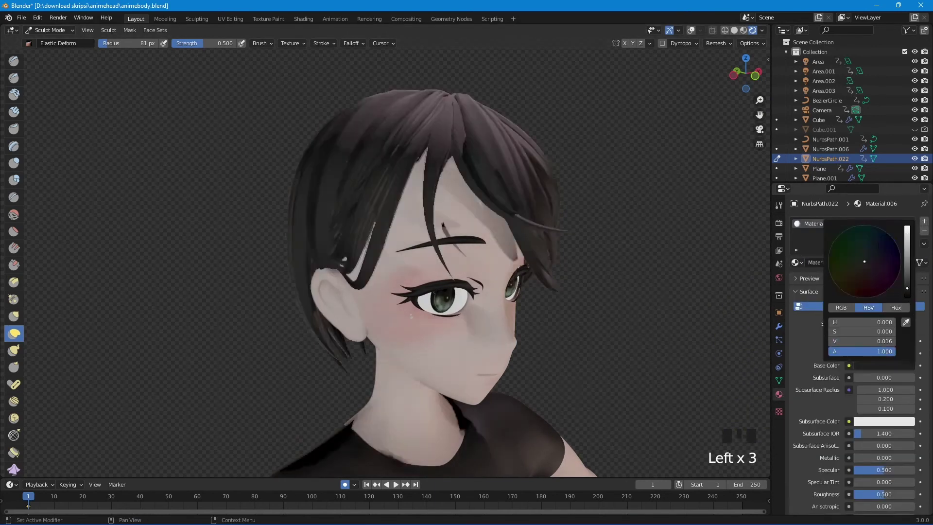
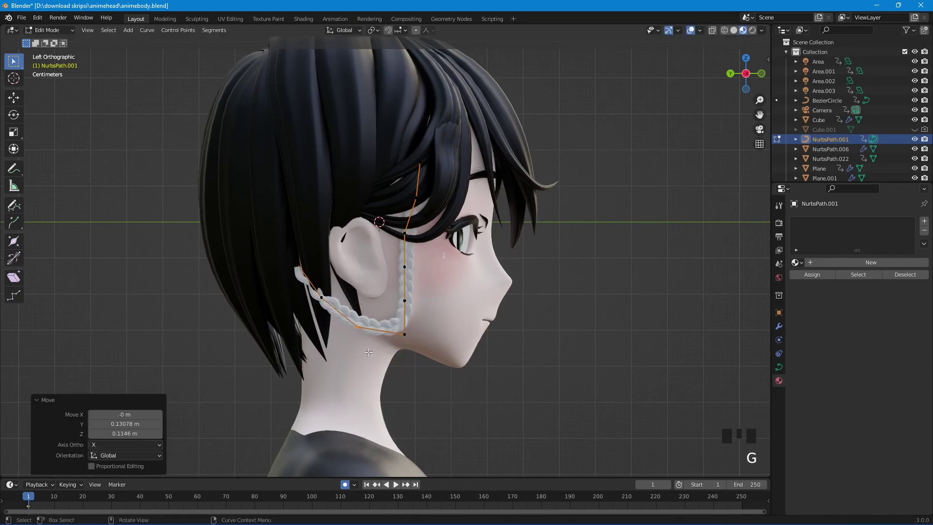
# - Move a control point of NurbsPath.001 so the braid wraps around the ear
pyautogui.click(410, 298)
pyautogui.press('g')
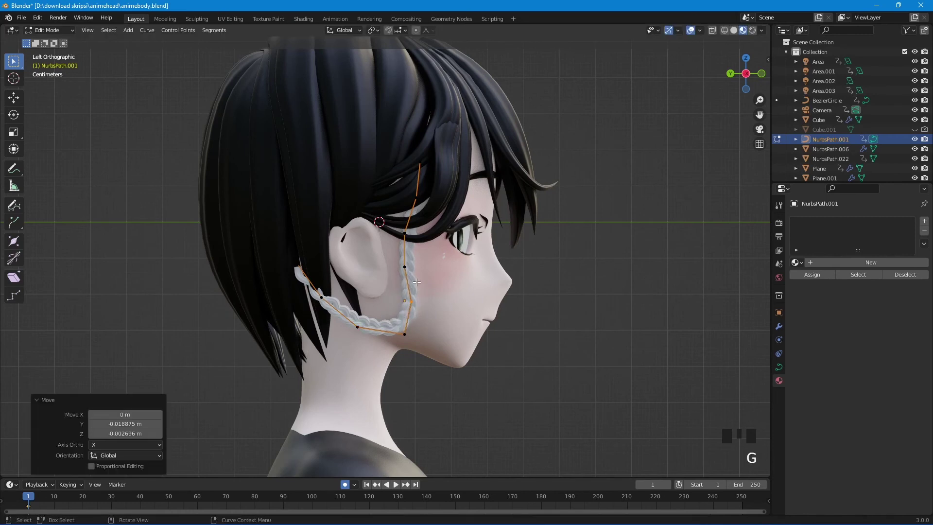
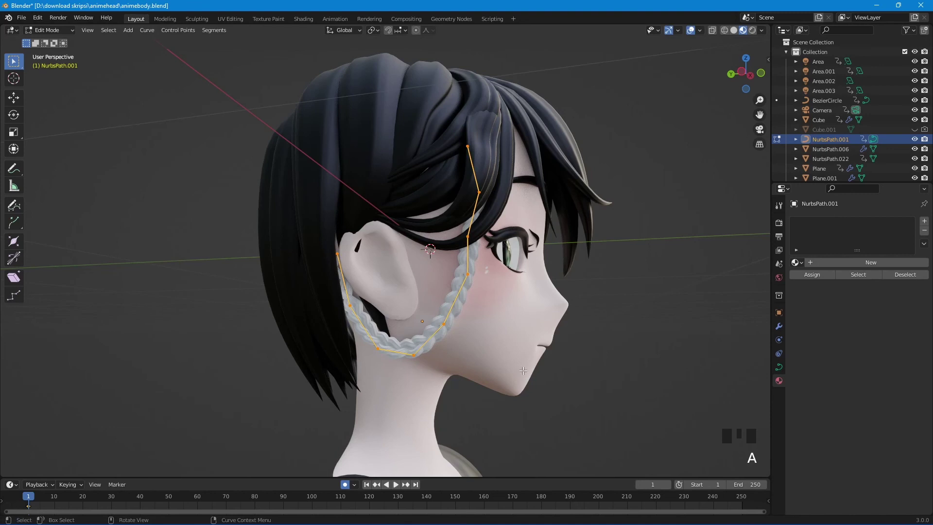
# - Tilt the braid curve points with Ctrl+T and move them along the face
pyautogui.press('ctrl+t')
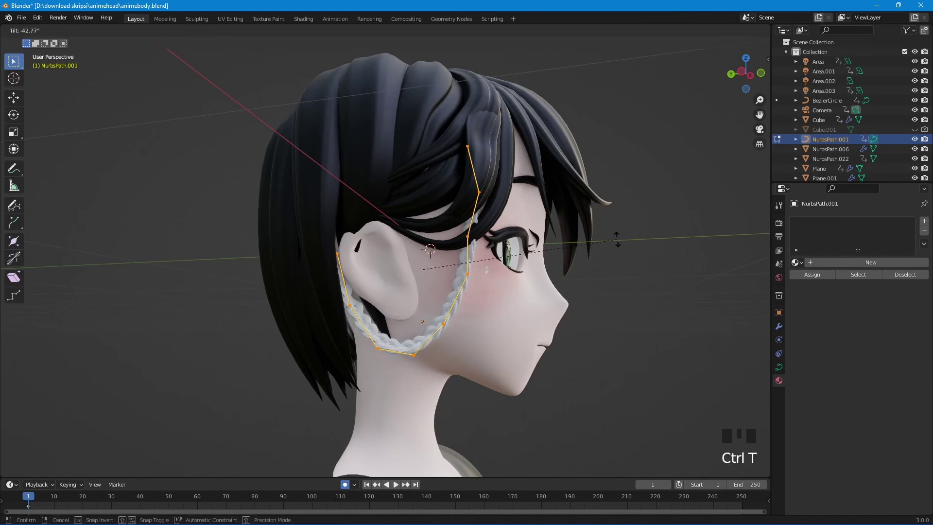
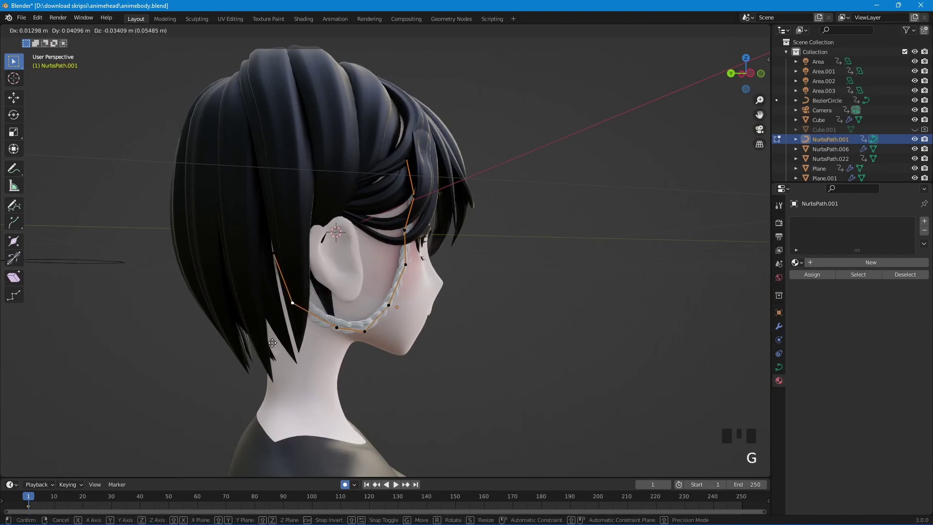
pyautogui.press('Tab')
pyautogui.scroll(-3)
pyautogui.moveTo(451, 391); pyautogui.dragTo(340, 392)
pyautogui.scroll(3)
pyautogui.scroll(-3)
pyautogui.scroll(3)
pyautogui.press('g')
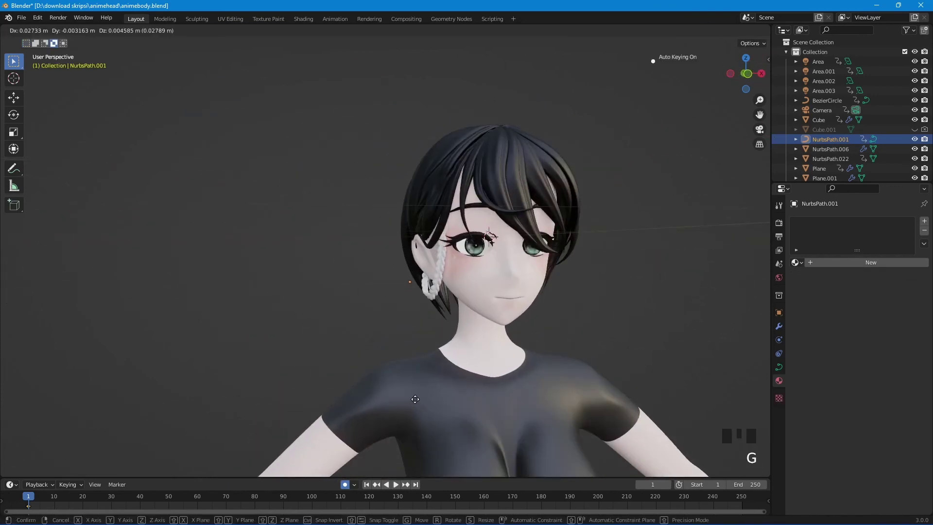
# - Reposition the braid points once more, leave Edit Mode and view the face front-on
pyautogui.scroll(3)
pyautogui.middleClick(429, 341)
pyautogui.press('Tab')
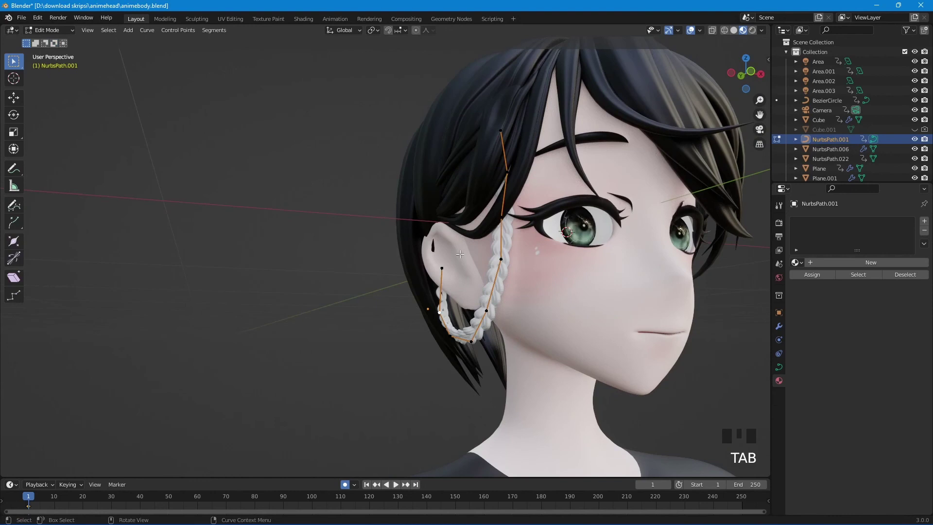
pyautogui.press('g')
pyautogui.press('Tab')
pyautogui.scroll(-3)
pyautogui.moveTo(500, 376); pyautogui.dragTo(441, 378)
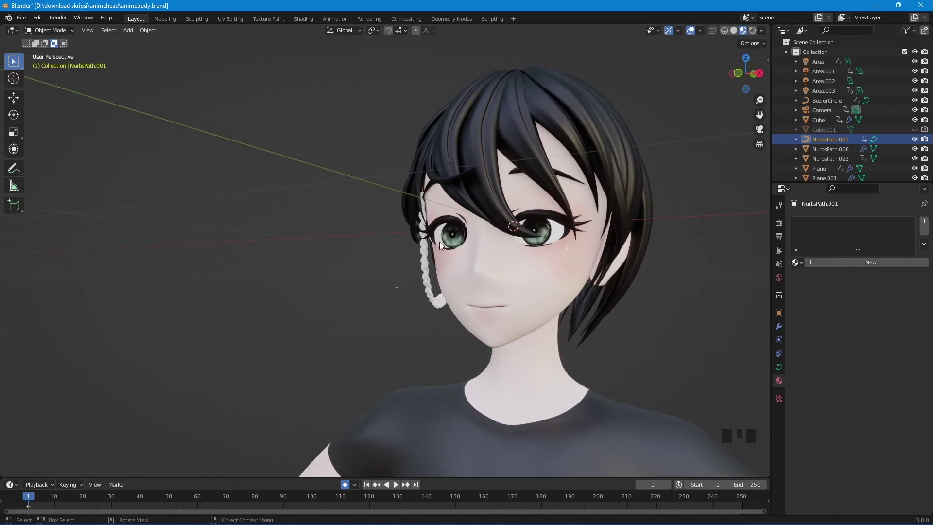
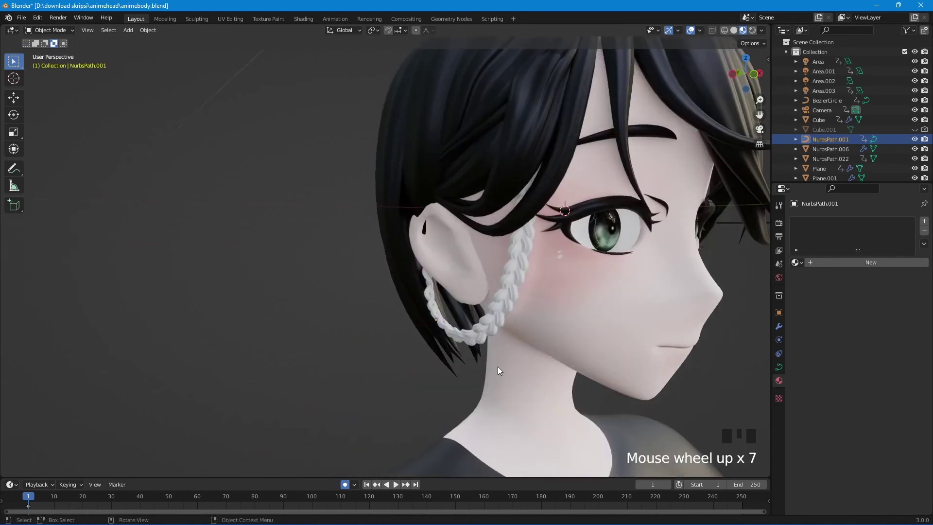
# - Select the braid object Plane and orbit around it to inspect its shape beside the ear
pyautogui.click(496, 317)
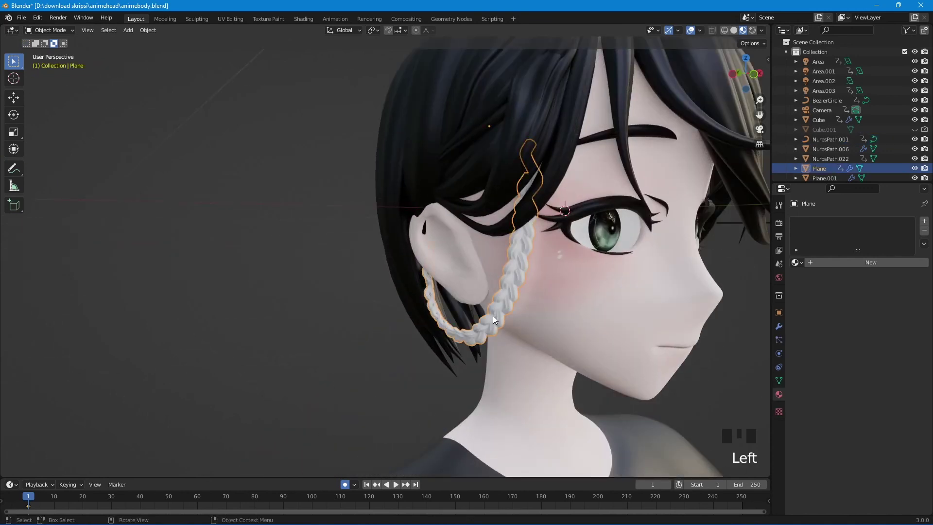
pyautogui.moveTo(496, 319); pyautogui.dragTo(479, 335)
pyautogui.scroll(-3)
pyautogui.moveTo(489, 296); pyautogui.dragTo(456, 301)
pyautogui.scroll(3)
pyautogui.moveTo(457, 320); pyautogui.dragTo(471, 331)
pyautogui.scroll(-3)
pyautogui.moveTo(479, 355); pyautogui.dragTo(532, 380)
pyautogui.scroll(3)
pyautogui.scroll(-3)
pyautogui.moveTo(509, 409); pyautogui.dragTo(490, 386)
pyautogui.scroll(-3)
pyautogui.scroll(3)
pyautogui.click(627, 310)
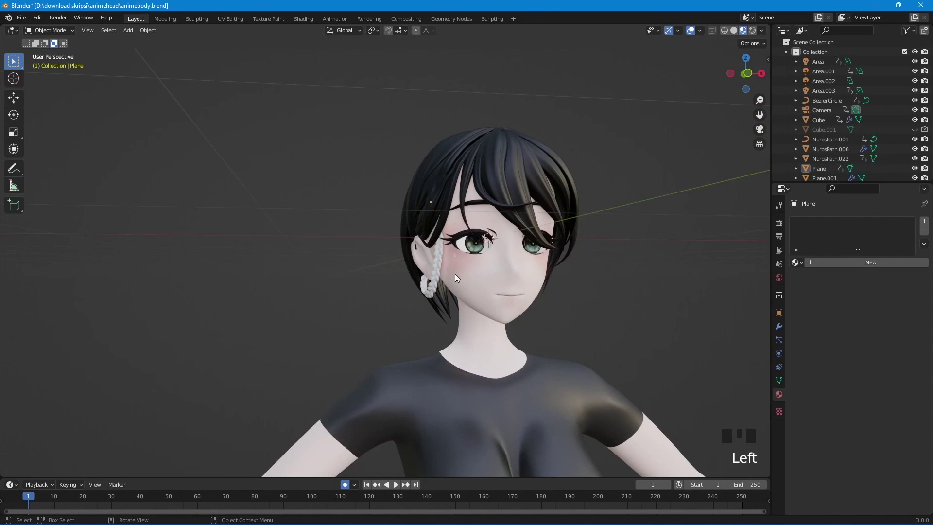
# - Give Plane a black Material.007 with base colour Value 0, then select the hair object
pyautogui.click(442, 274)
pyautogui.moveTo(824, 263); pyautogui.dragTo(871, 373)
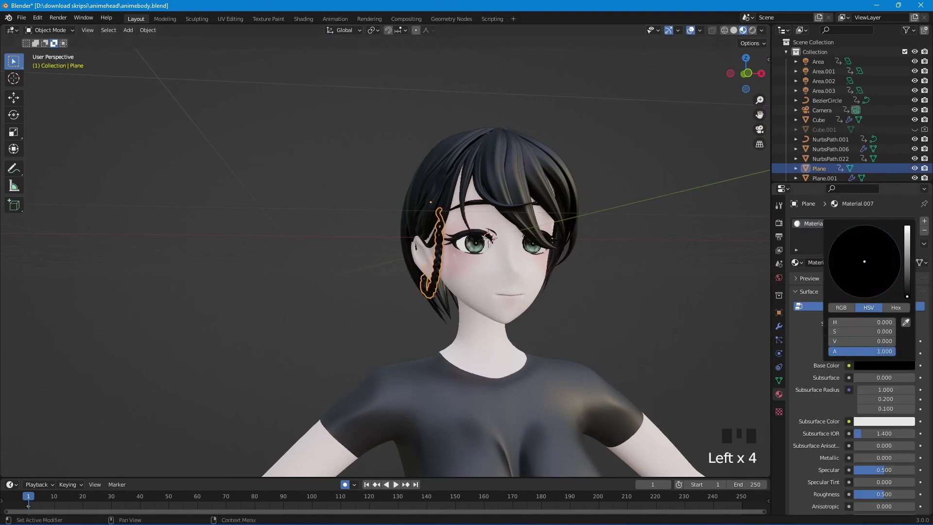
pyautogui.click(695, 34)
pyautogui.scroll(3)
pyautogui.moveTo(524, 247); pyautogui.dragTo(570, 179)
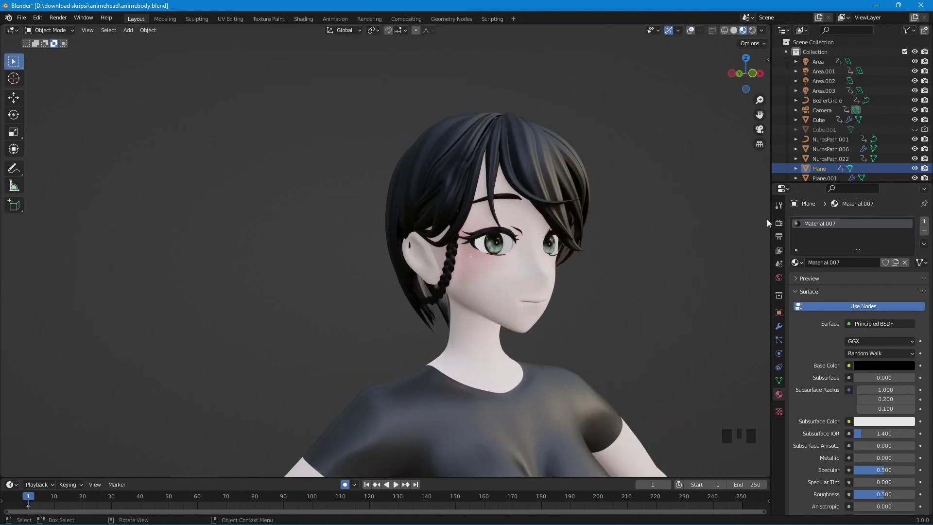
pyautogui.click(812, 226)
pyautogui.moveTo(811, 226); pyautogui.dragTo(515, 150)
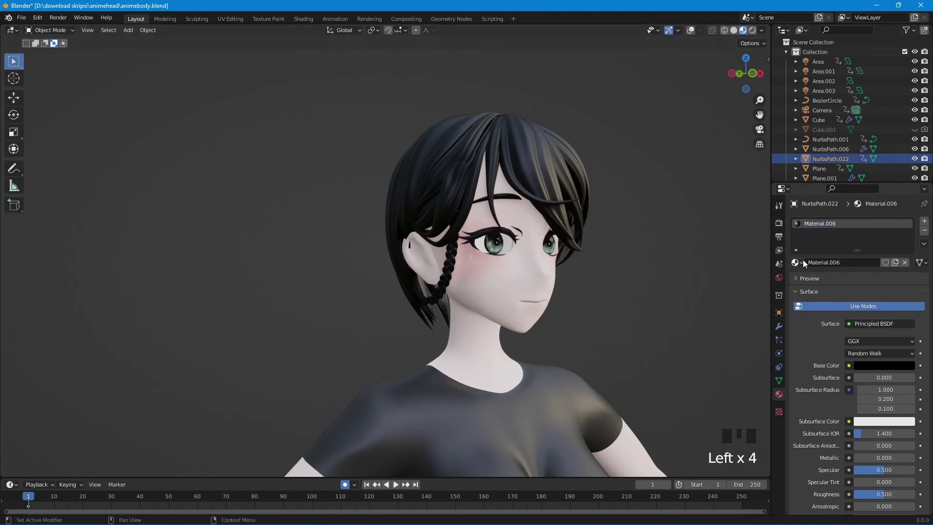
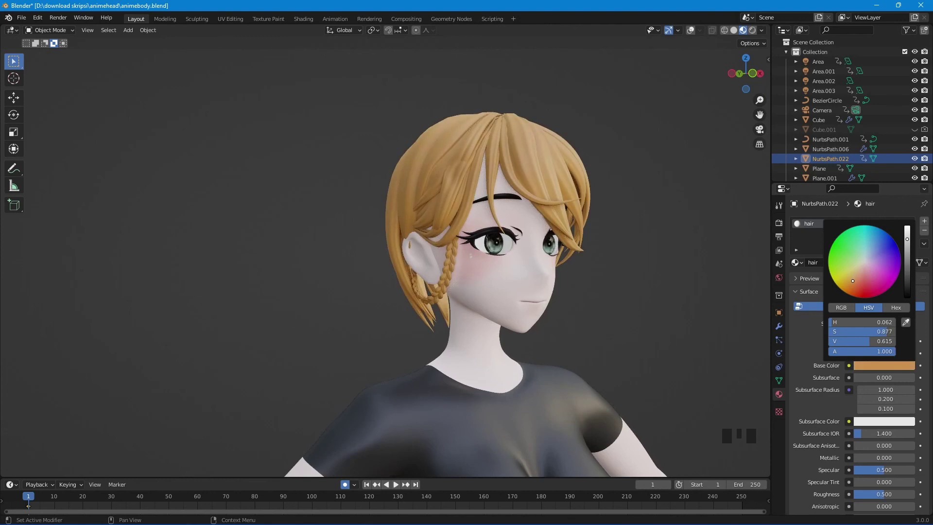
# - Shift the hair material's base colour to a purple hue and view it from the front
pyautogui.moveTo(594, 310); pyautogui.dragTo(533, 301)
pyautogui.scroll(-3)
pyautogui.scroll(3)
pyautogui.click(871, 365)
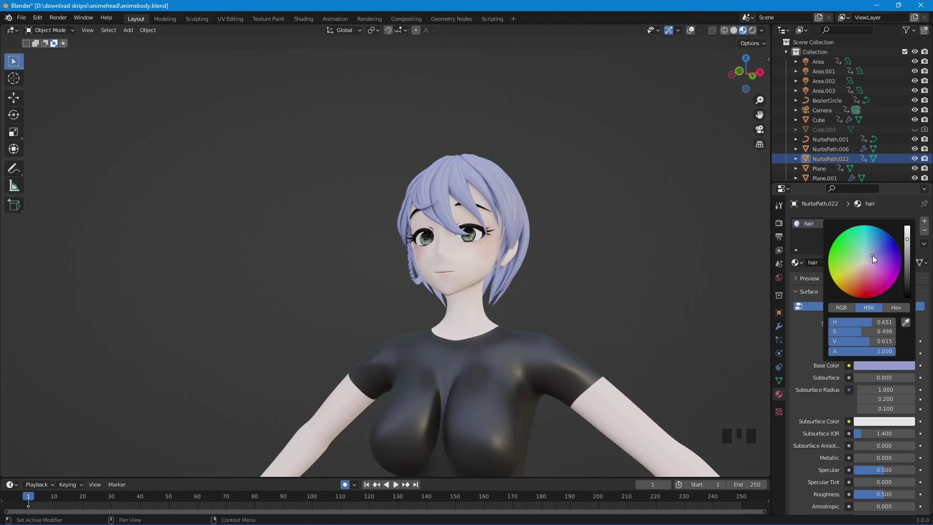
pyautogui.scroll(3)
pyautogui.moveTo(549, 274); pyautogui.dragTo(603, 280)
pyautogui.scroll(-3)
pyautogui.moveTo(608, 285); pyautogui.dragTo(199, 285)
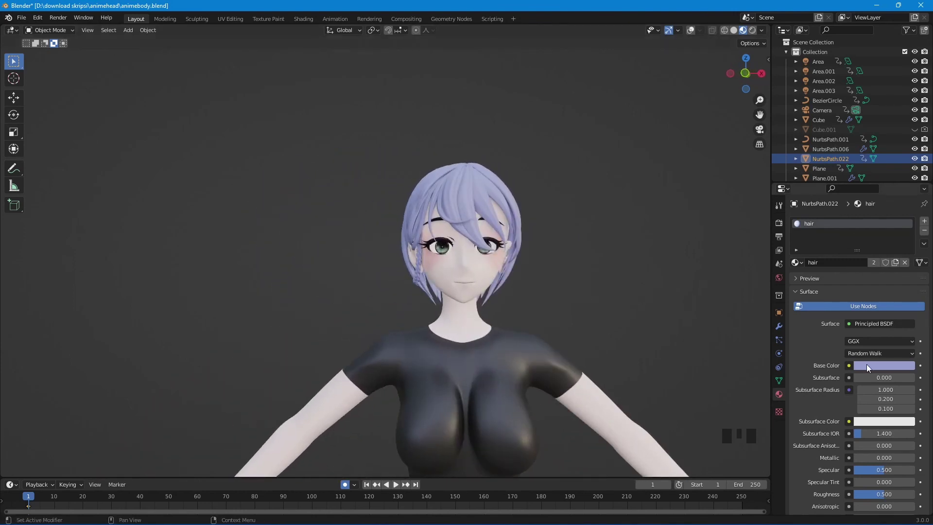
# - Lower the base colour Value to a dark bluish-purple and check the hair from the side
pyautogui.click(871, 367)
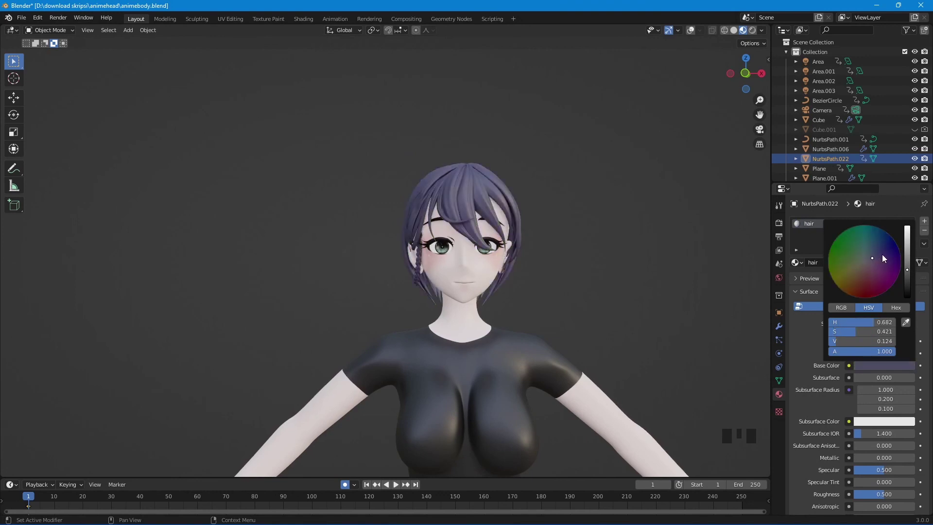
pyautogui.scroll(3)
pyautogui.moveTo(497, 297); pyautogui.dragTo(480, 312)
pyautogui.scroll(-3)
pyautogui.moveTo(461, 316); pyautogui.dragTo(451, 310)
pyautogui.scroll(3)
pyautogui.click(459, 256)
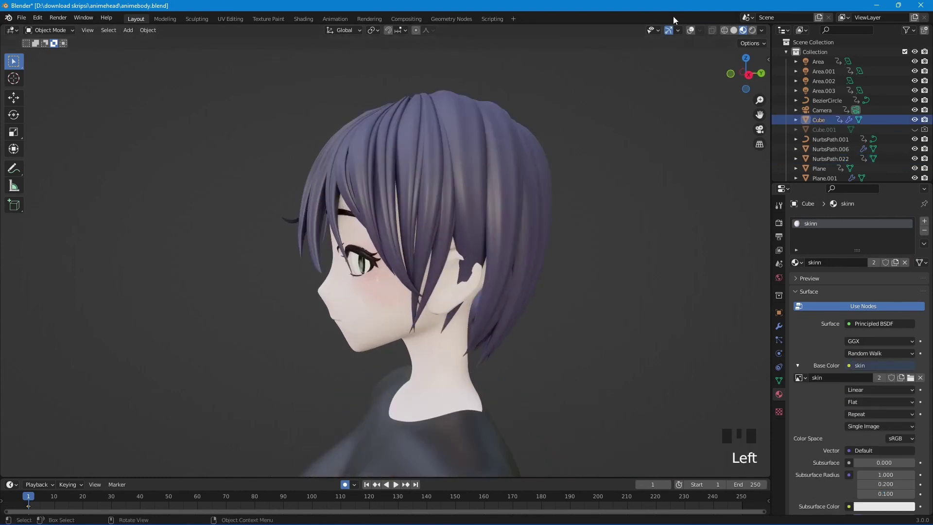